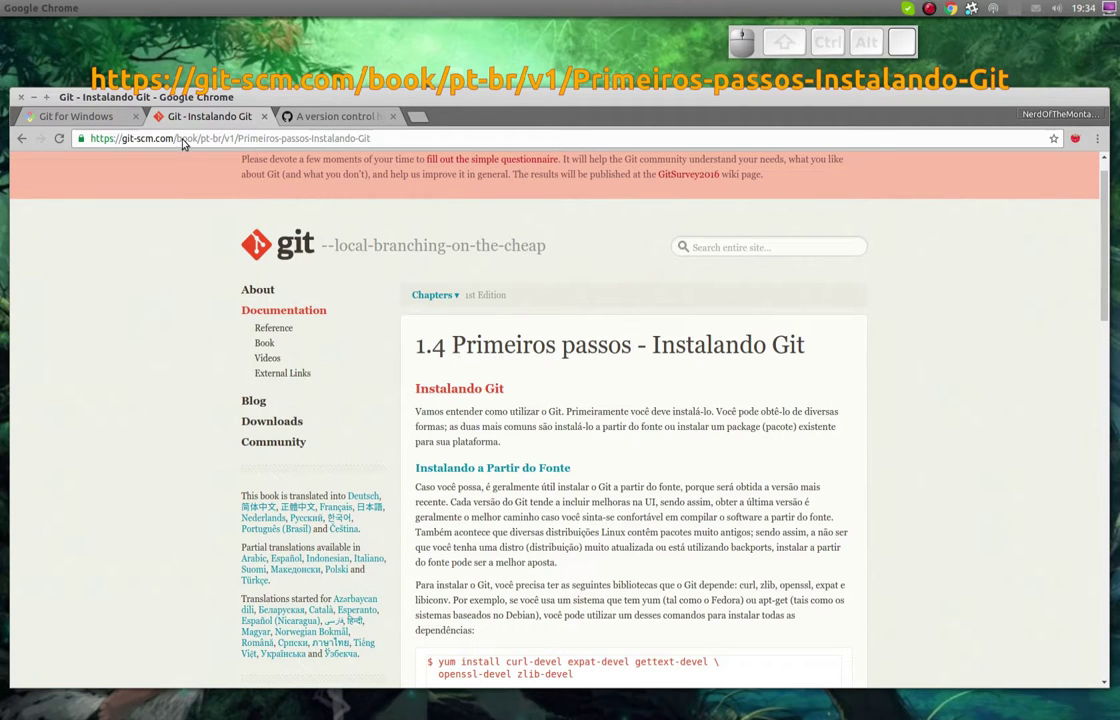
Scroll through the Git installation guide and highlight the apt-get install git command
scroll(down, 3)
scroll(down, 3)
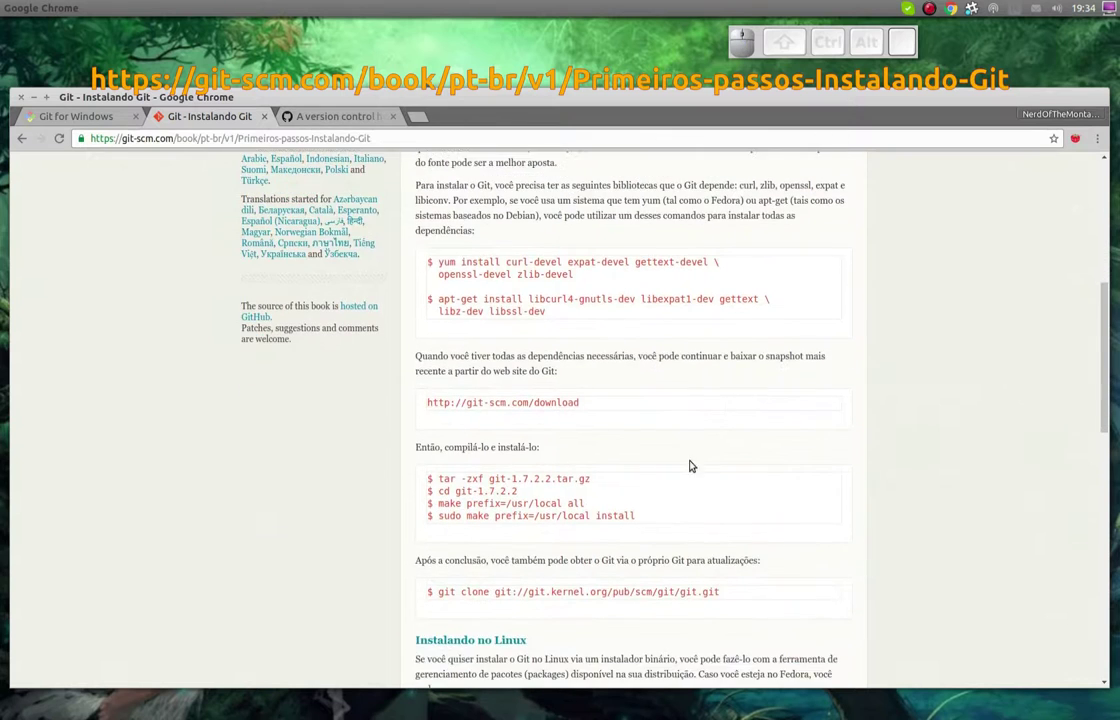
scroll(down, 3)
scroll(down, 3)
scroll(down, 3)
scroll(down, 3)
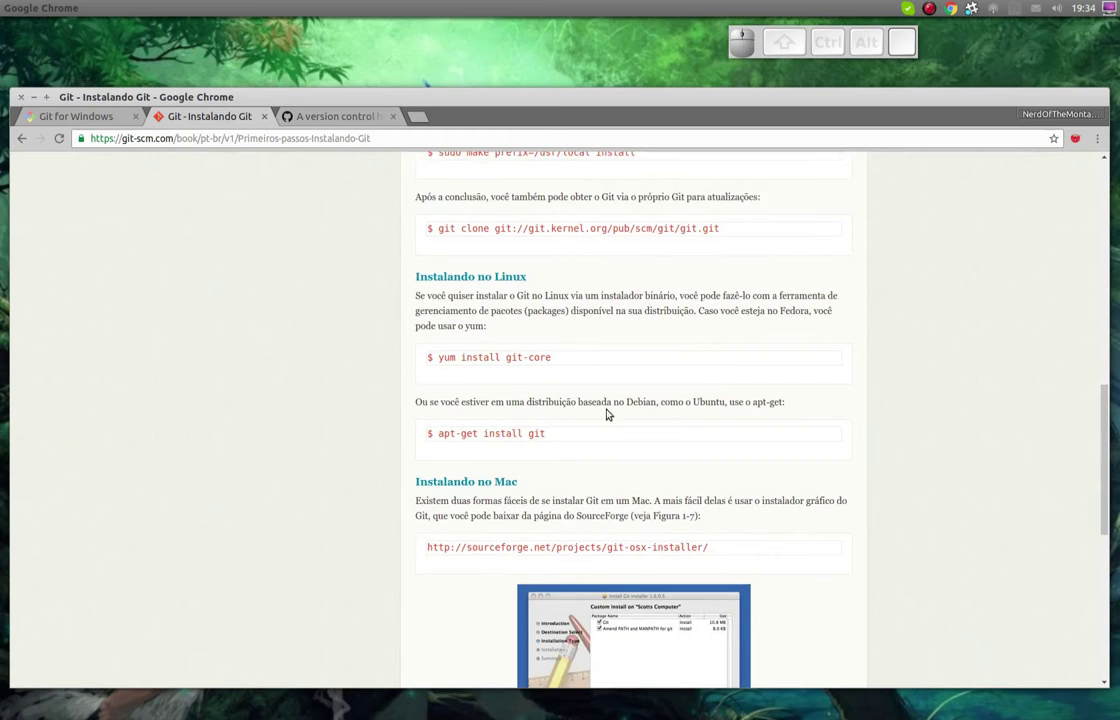
scroll(up, 3)
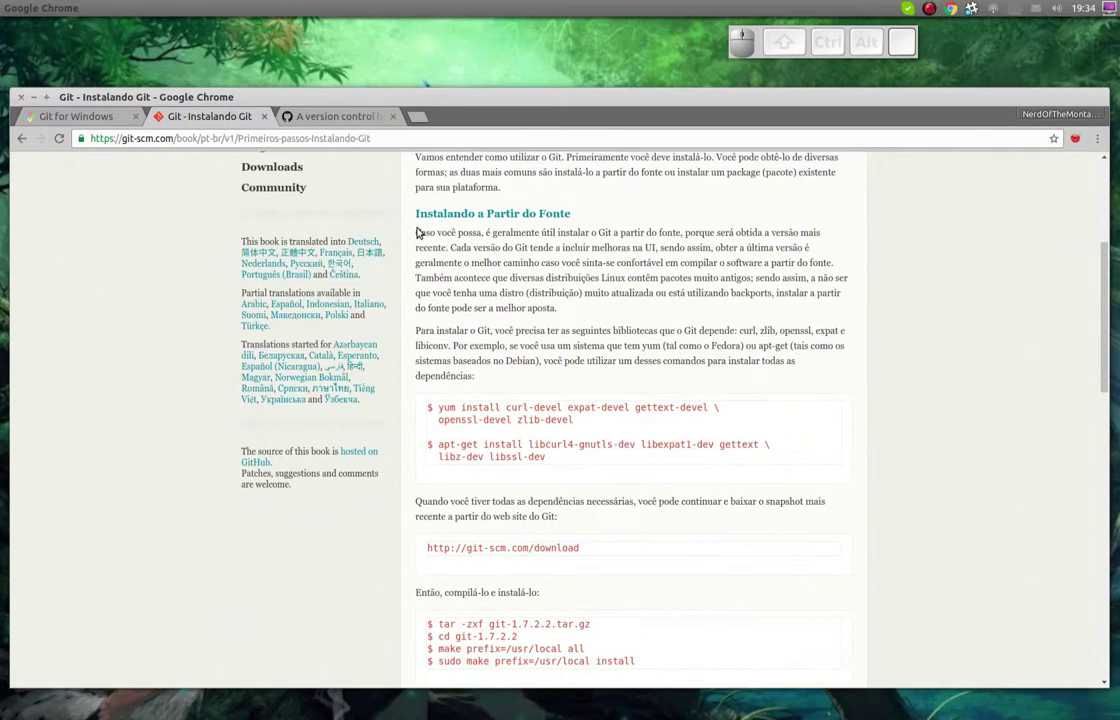
scroll(down, 3)
scroll(down, 3)
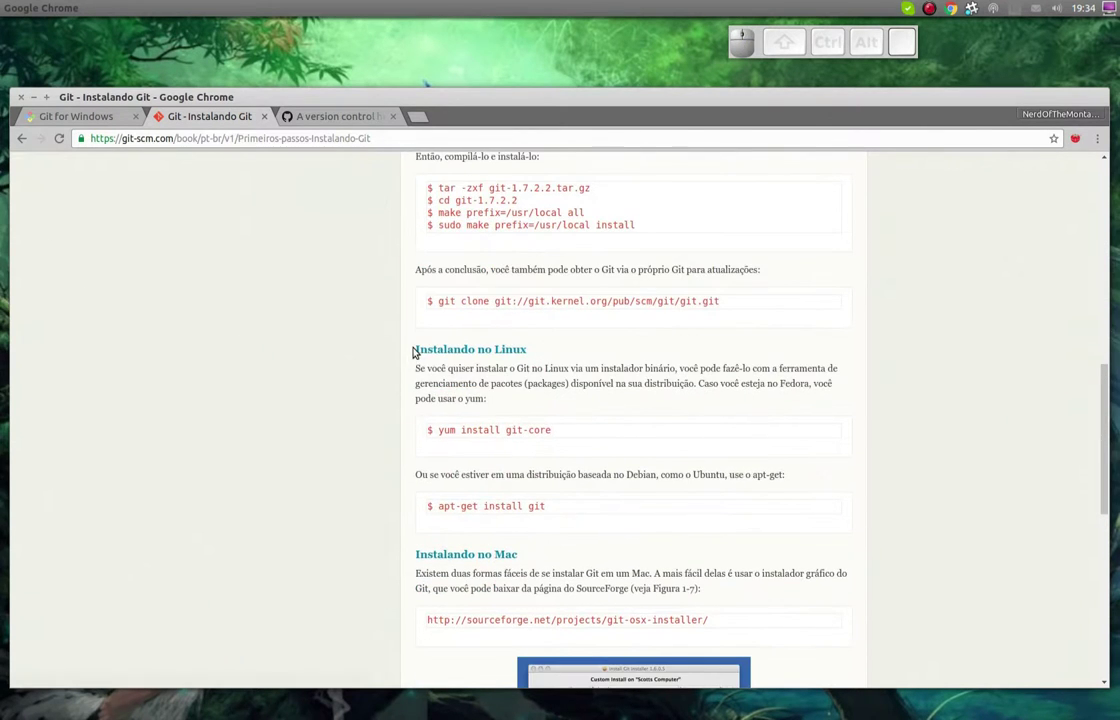
scroll(down, 3)
drag(566, 470, 473, 489)
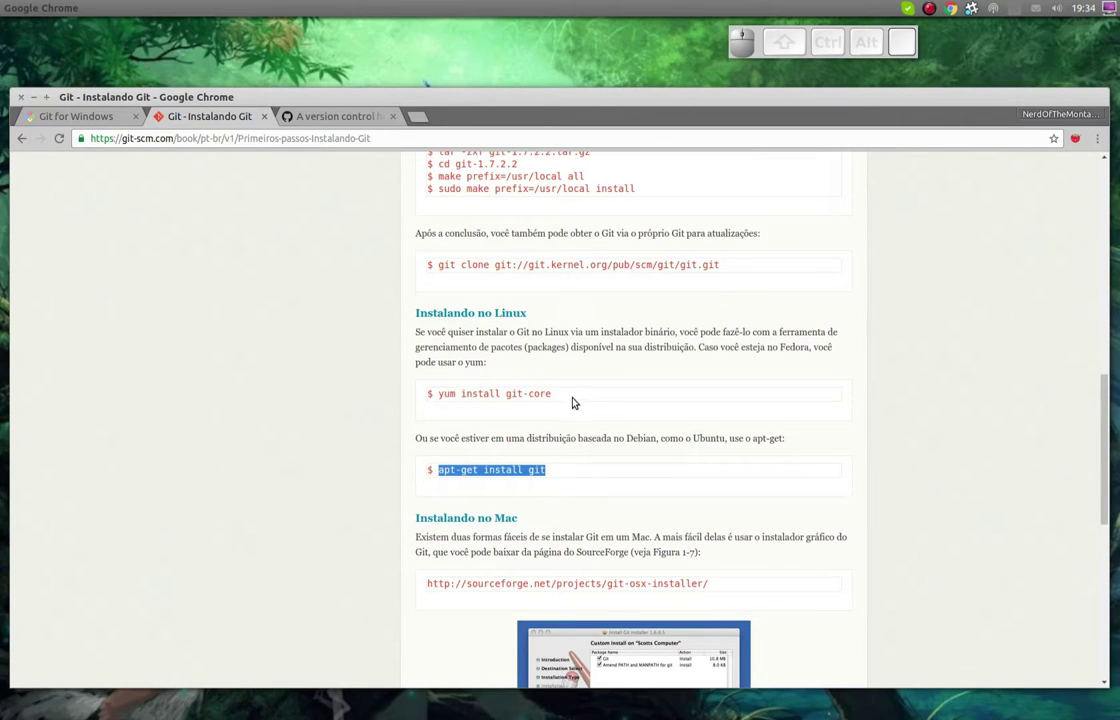
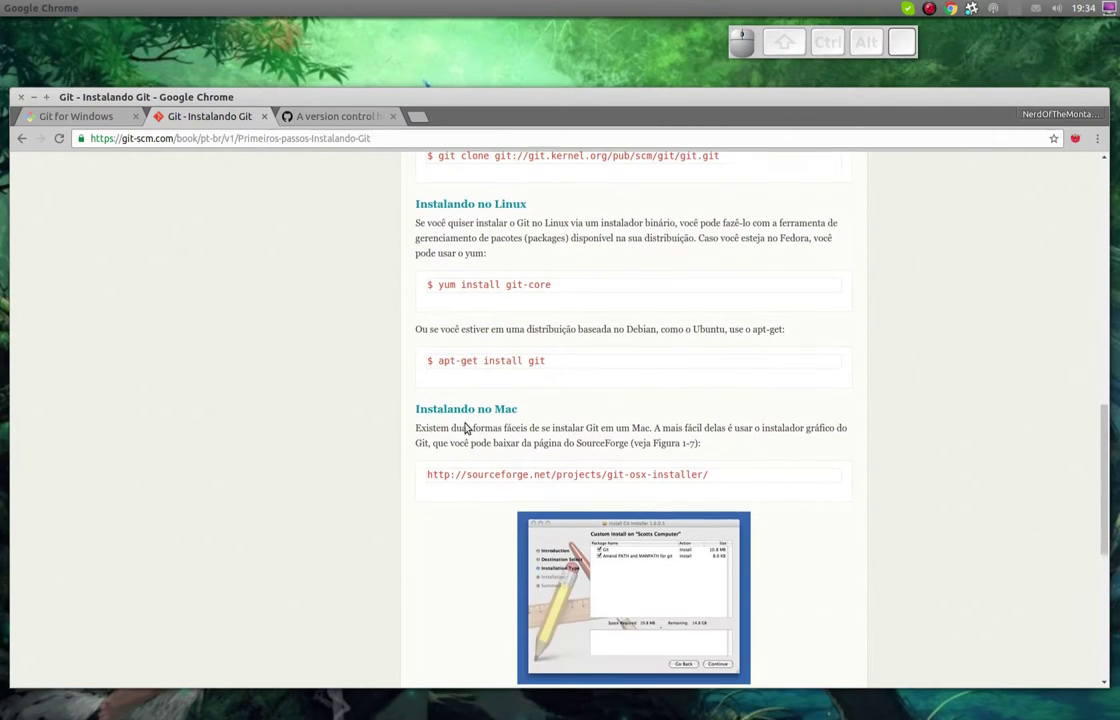
scroll(down, 3)
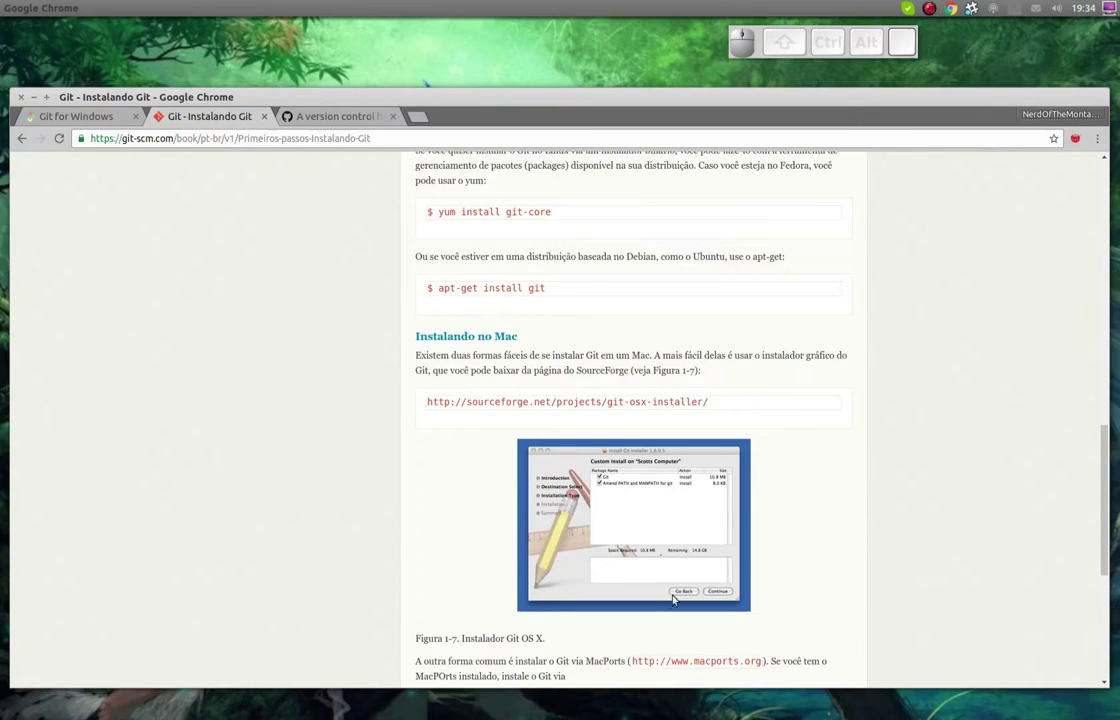
scroll(down, 3)
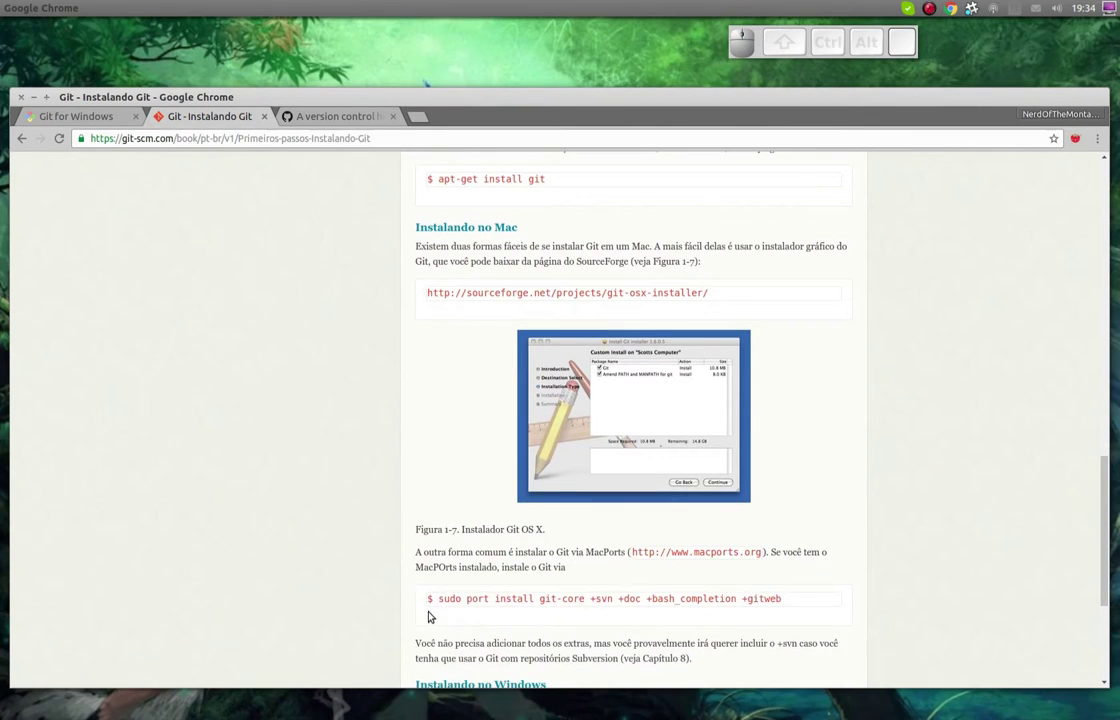
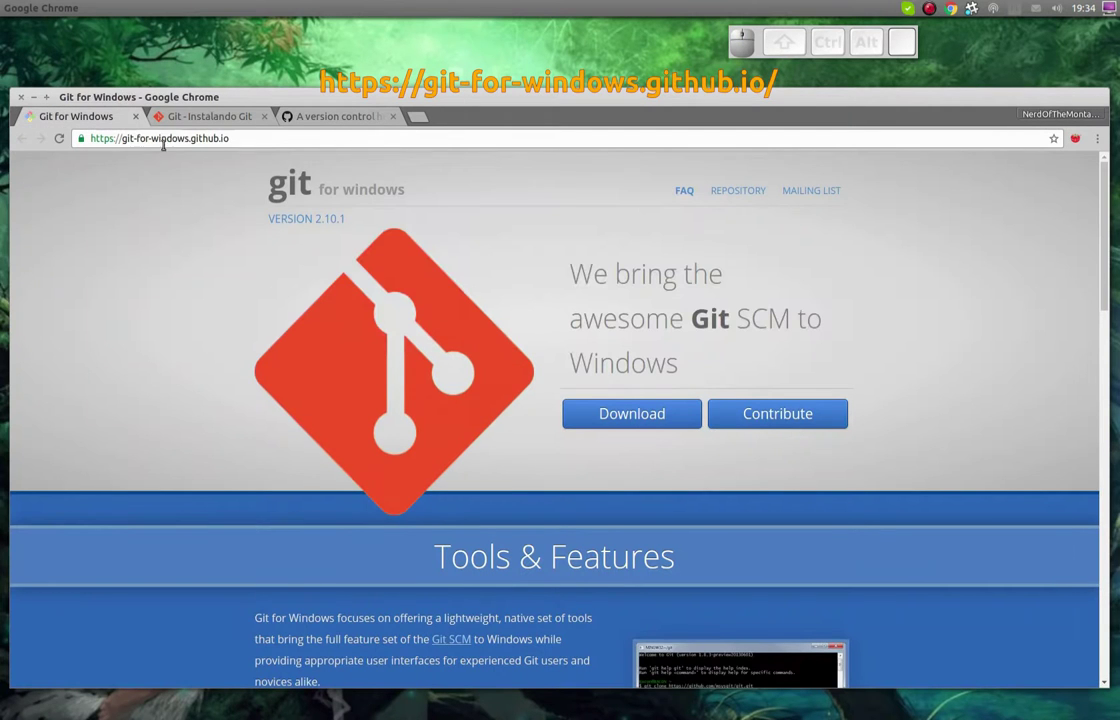
scroll(down, 3)
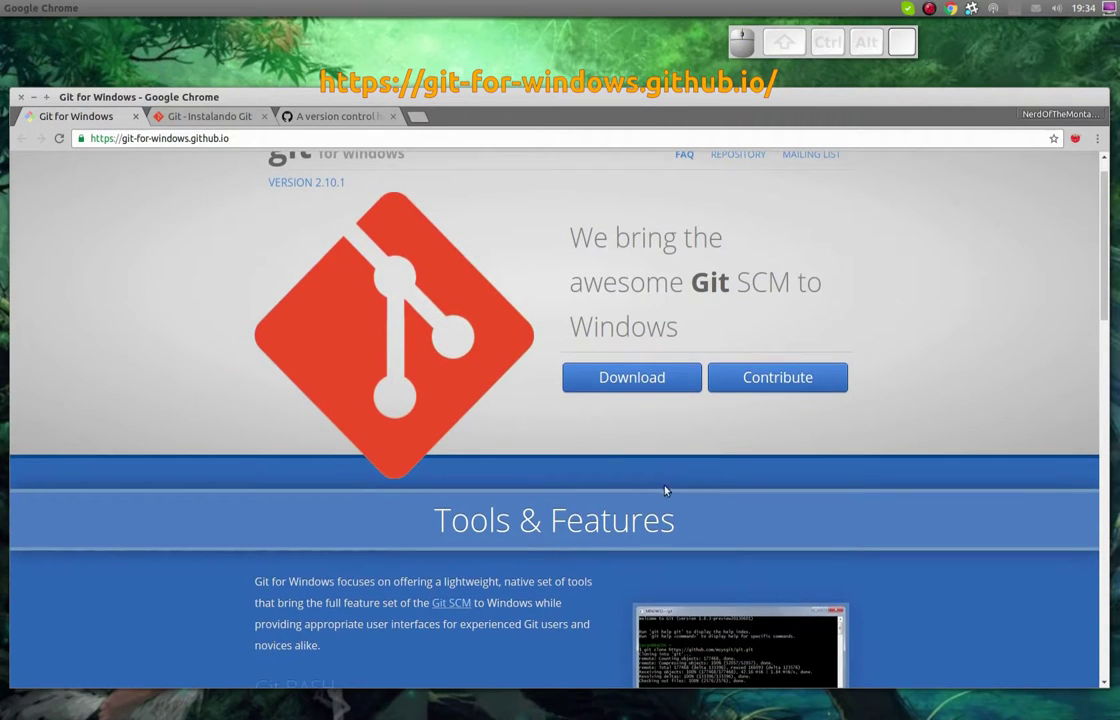
scroll(up, 3)
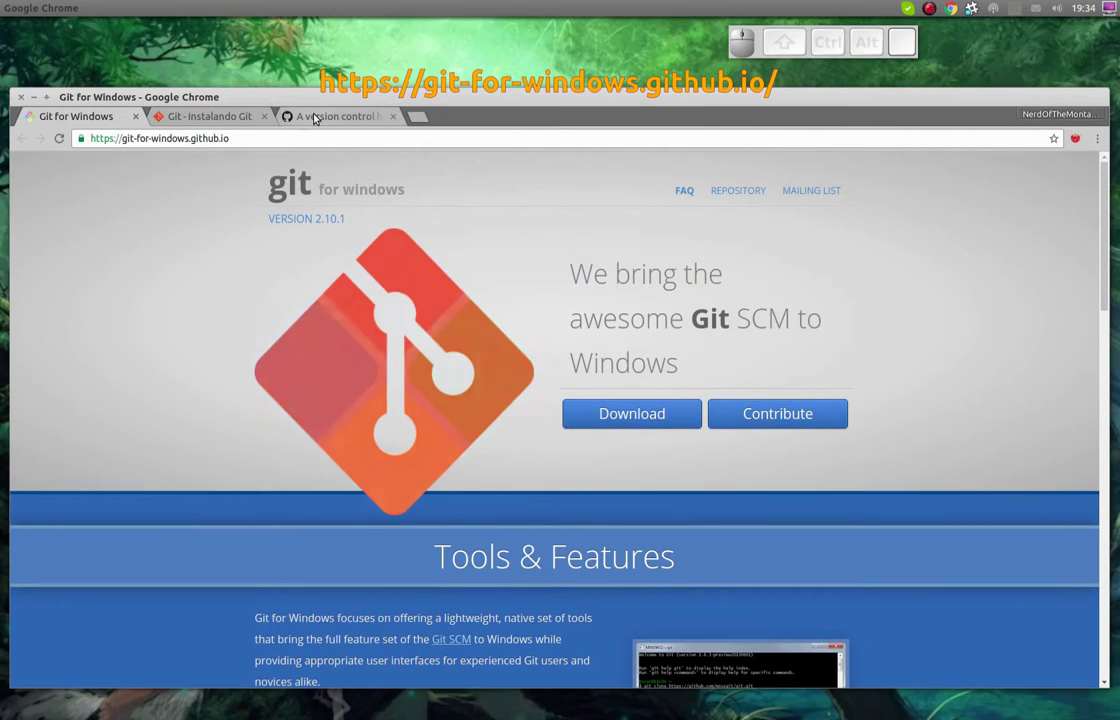
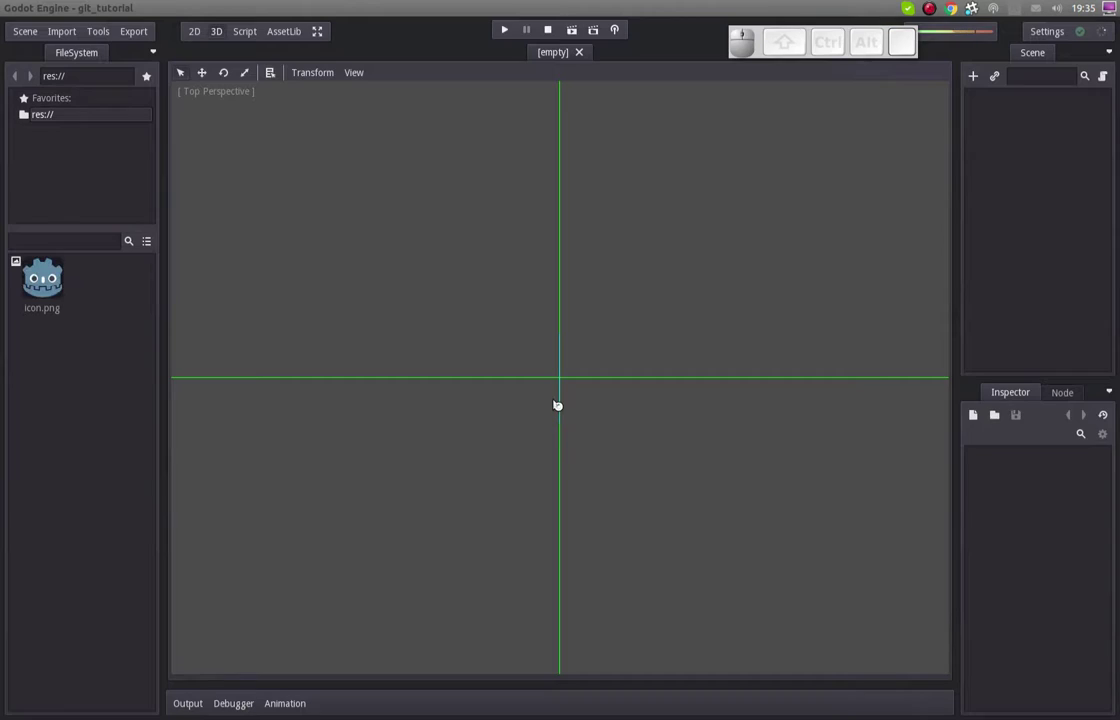
Give the empty scene a plain Node as its root
click(1031, 240)
click(969, 76)
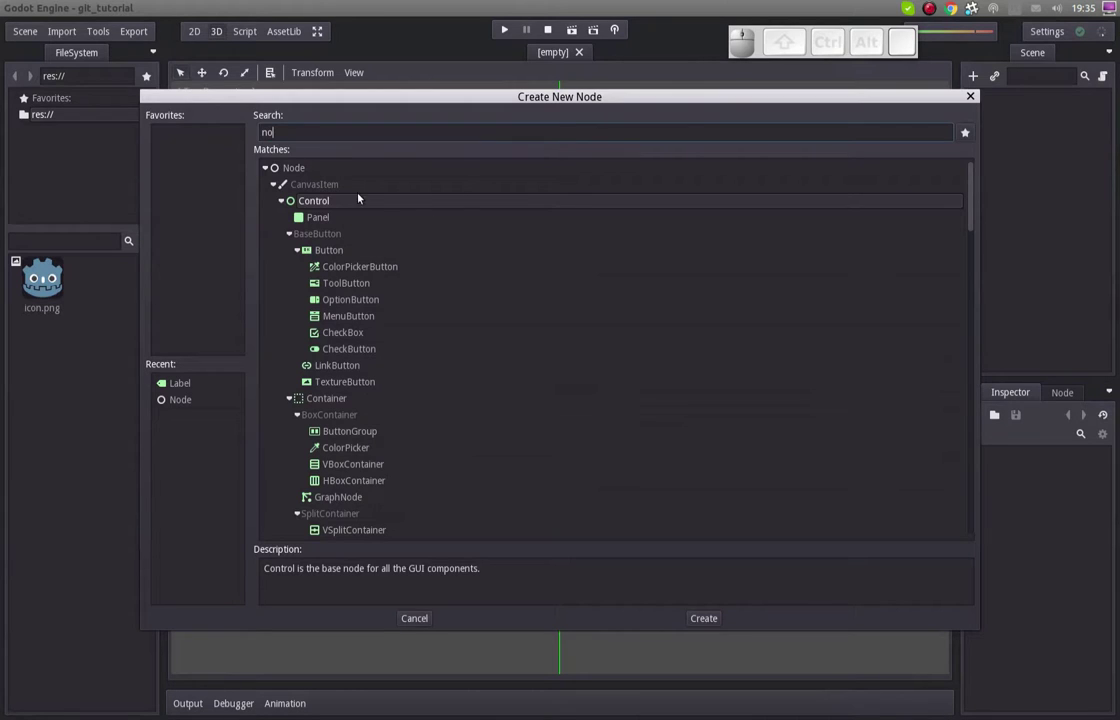
drag(317, 175, 985, 76)
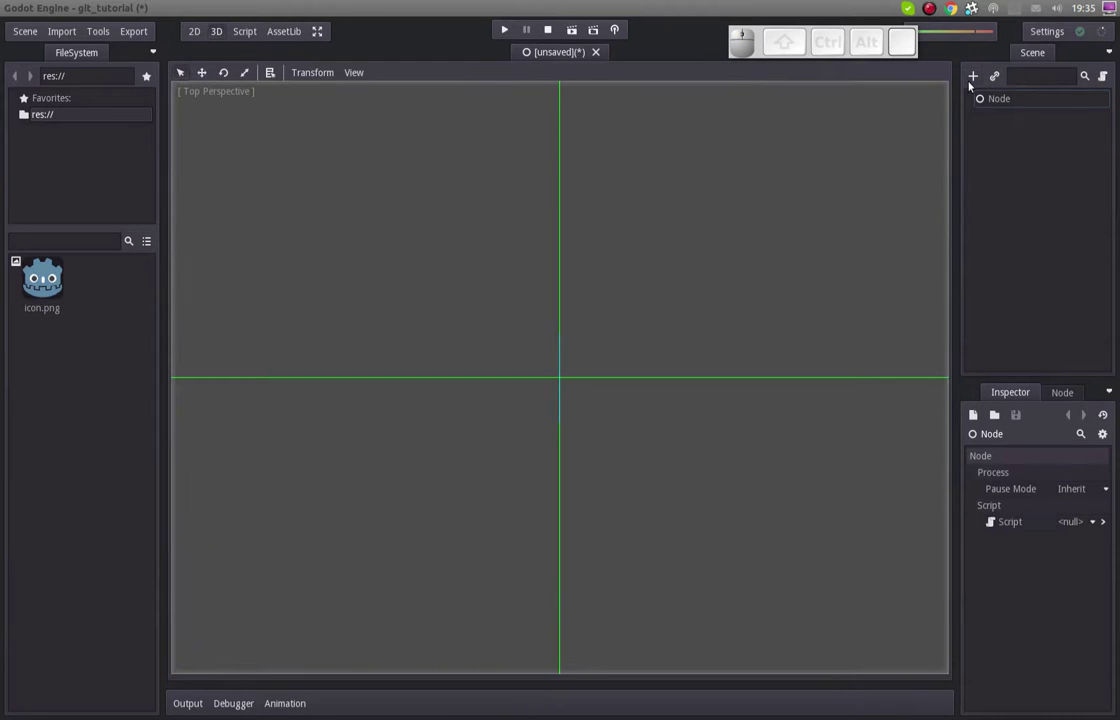
click(969, 85)
Add a Label child reading 'My project' and start saving the scene
key(l)
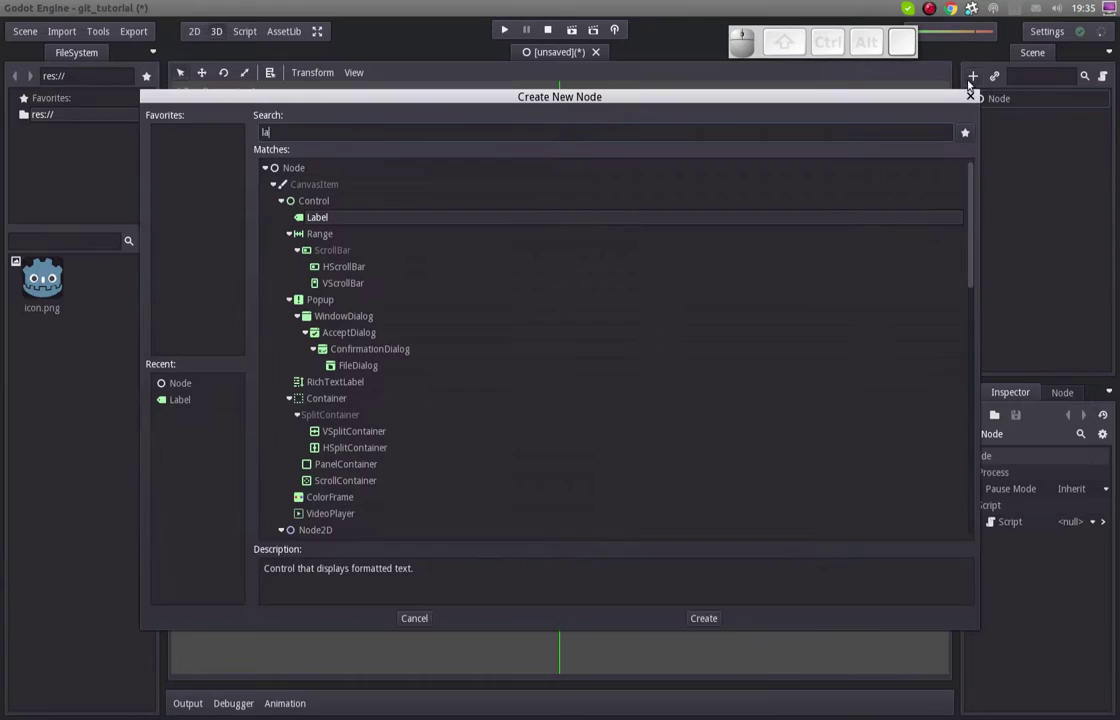
key(Return)
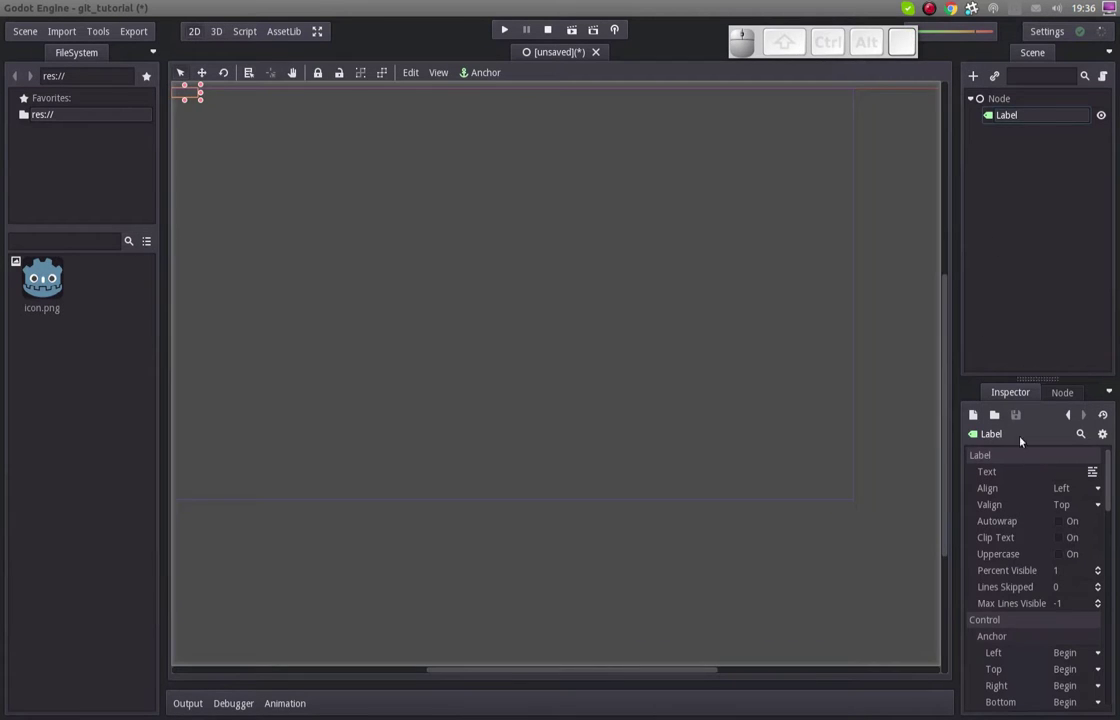
click(1073, 471)
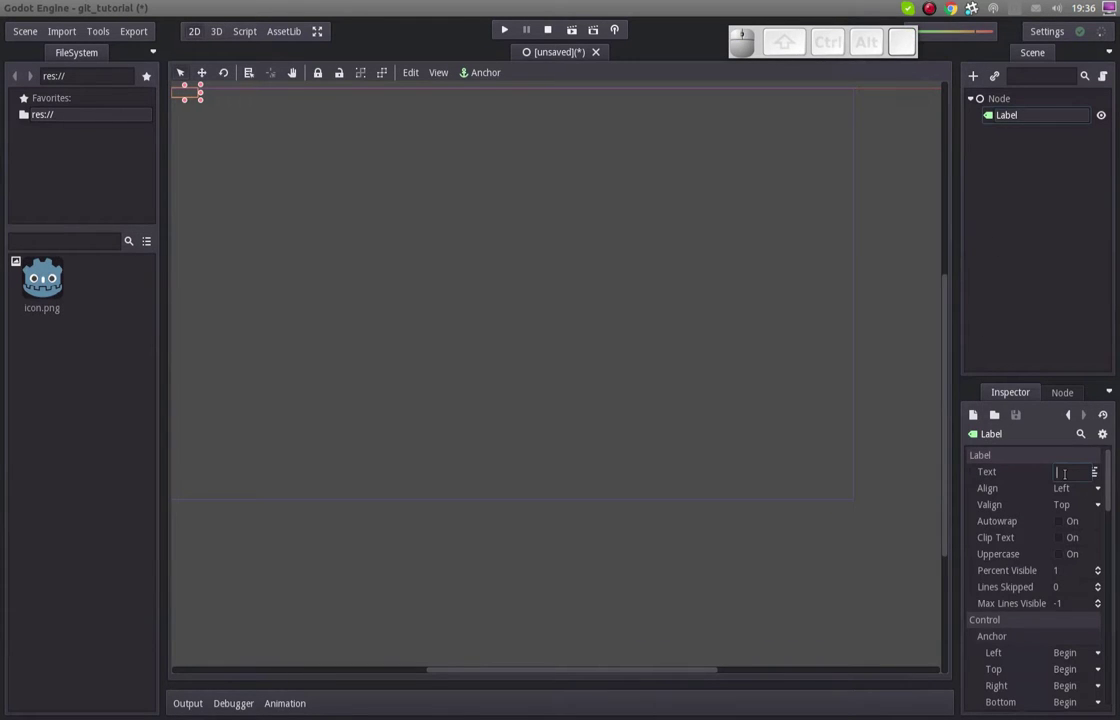
key(shift+space)
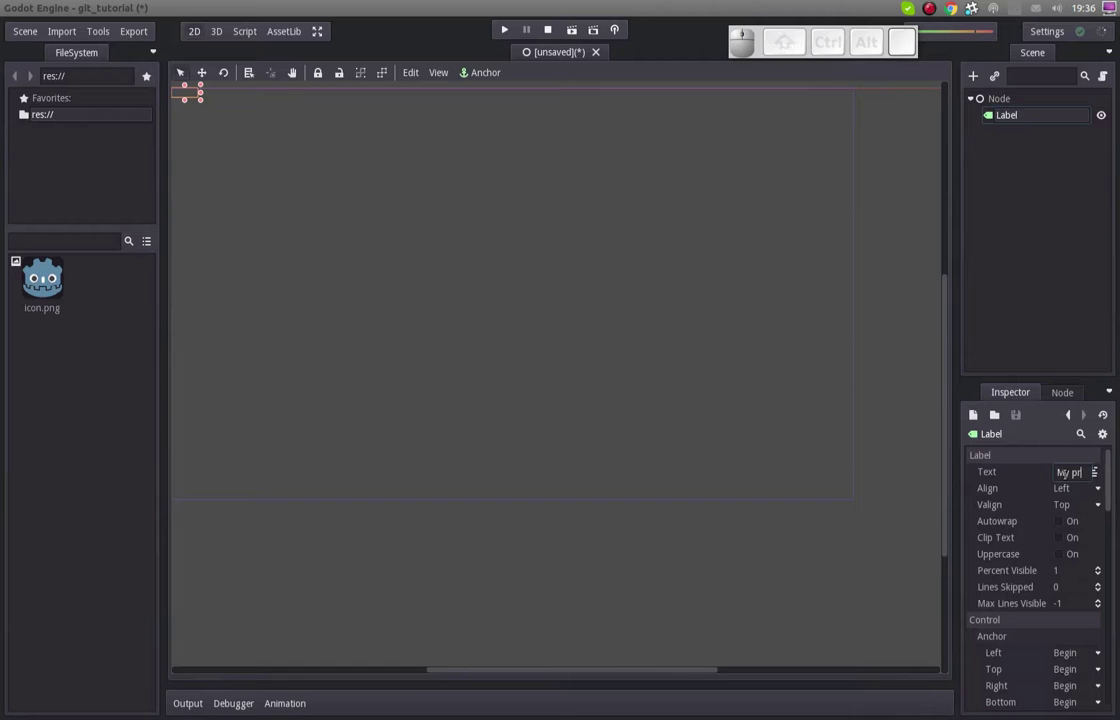
key(Return)
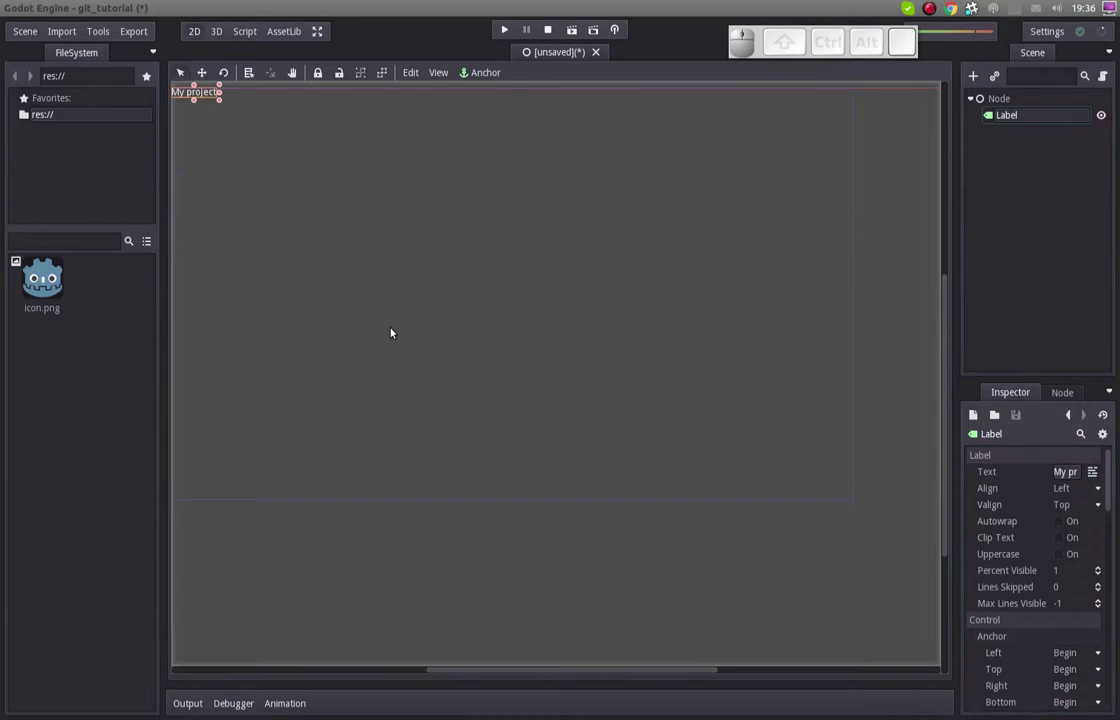
click(391, 331)
key(ctrl+s)
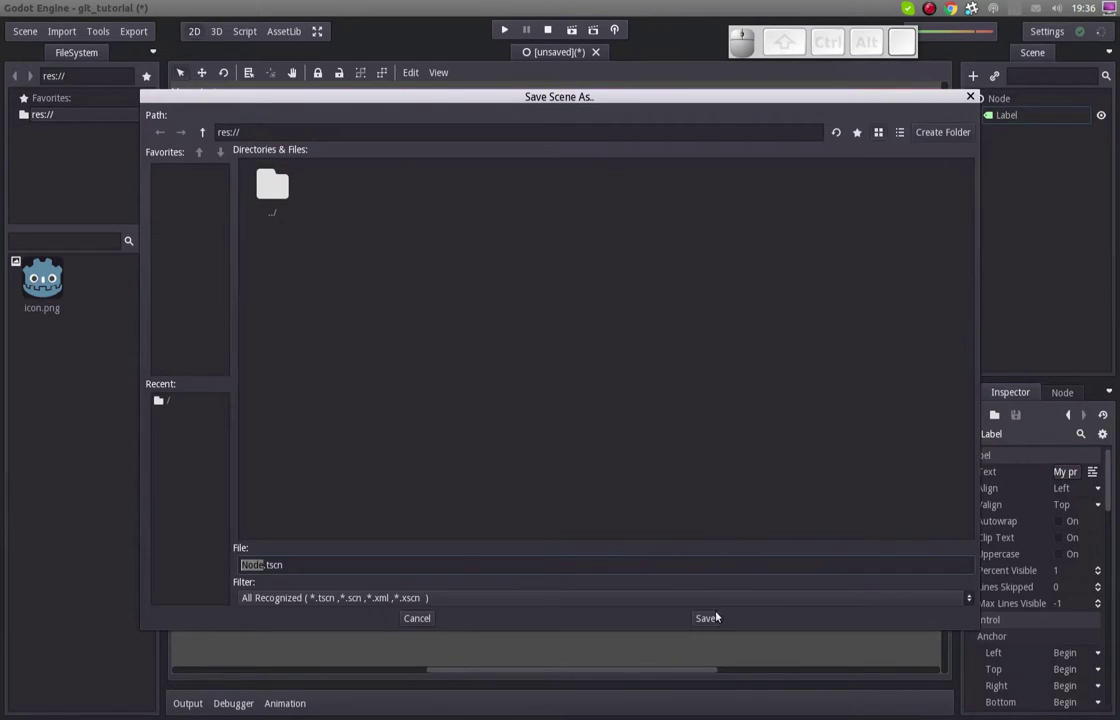
Save the scene as Node.tscn, set it as main_scene and run the project once
click(712, 617)
click(22, 40)
click(70, 375)
click(426, 206)
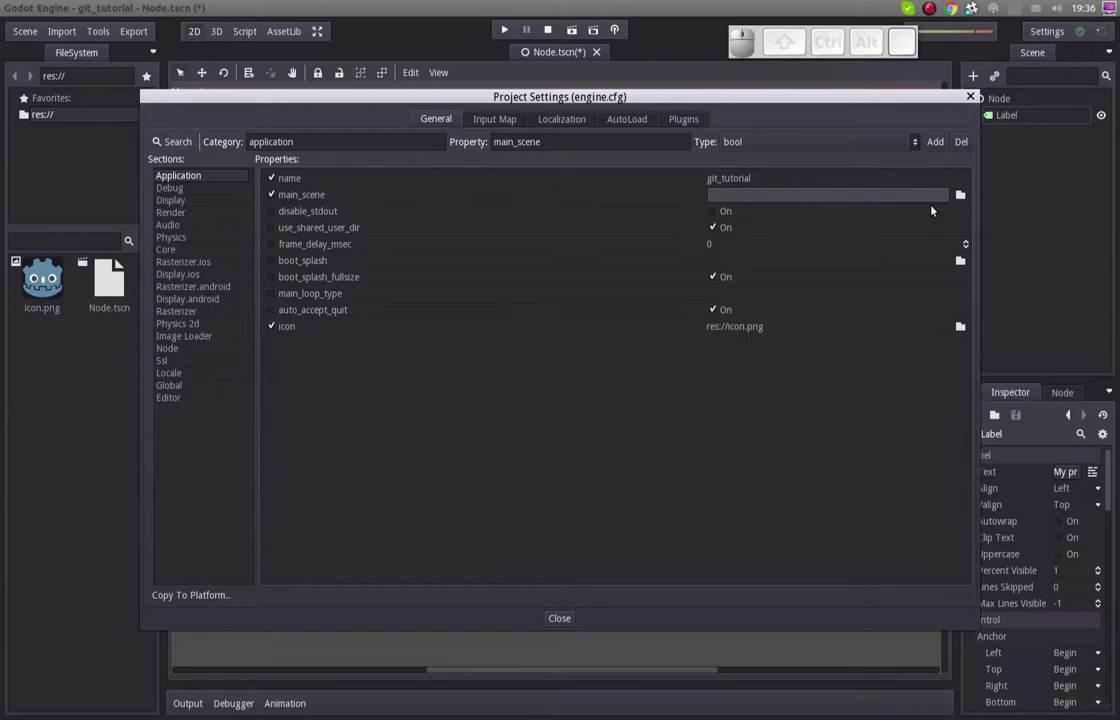
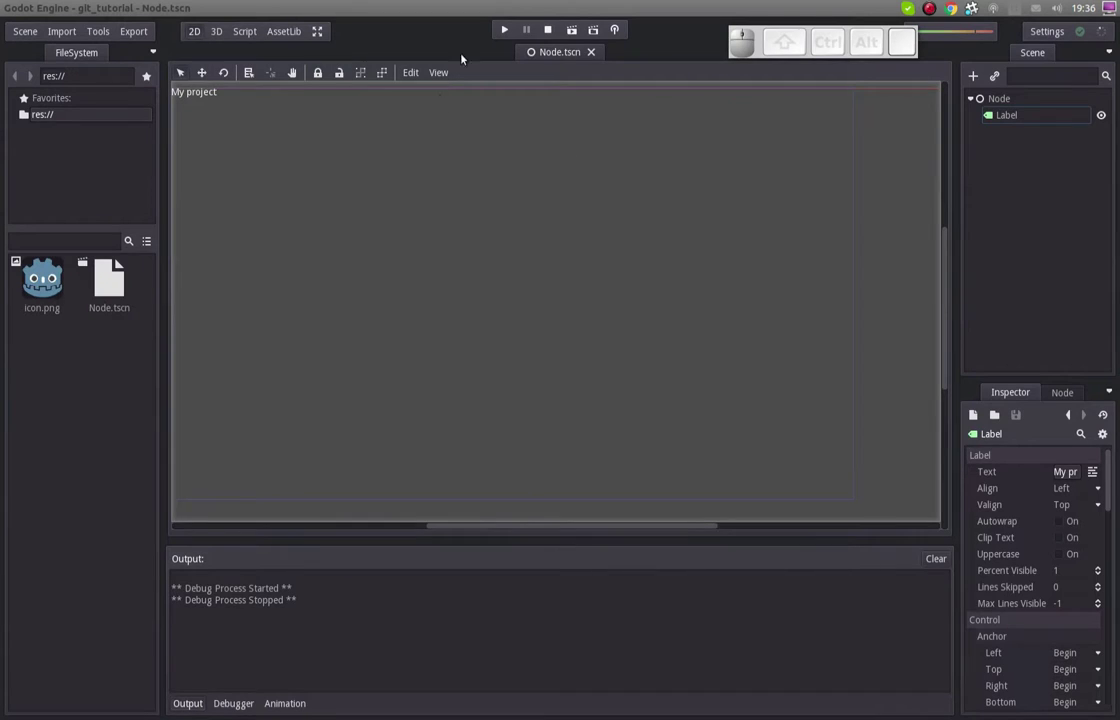
click(399, 89)
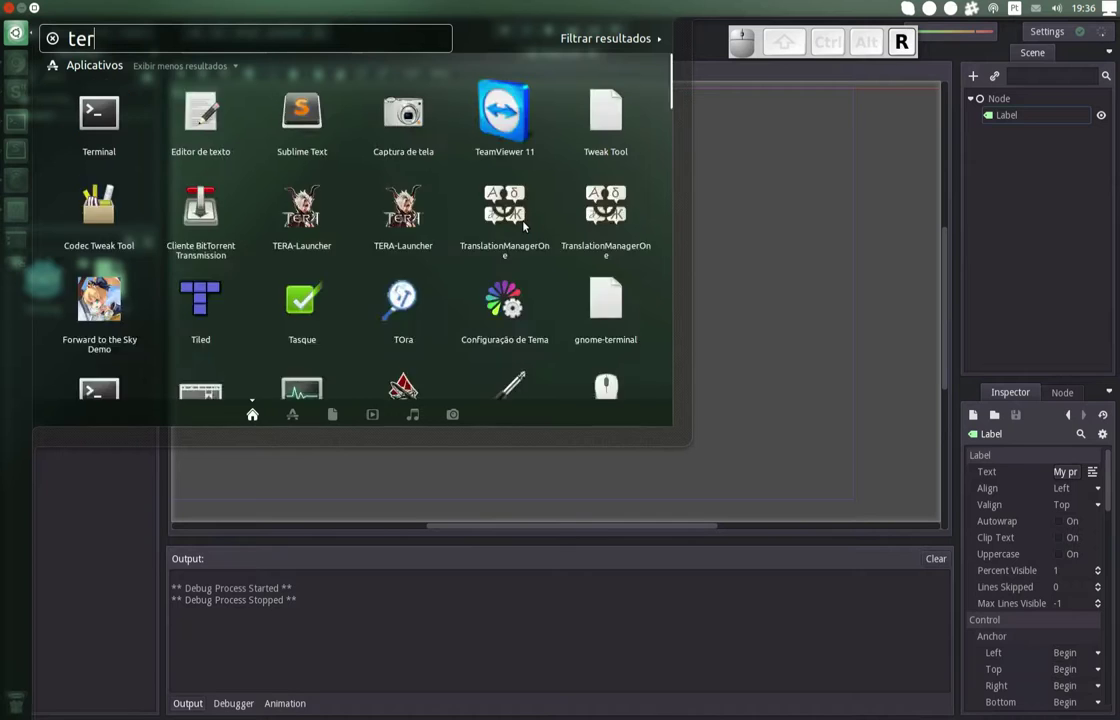
Launch Terminal and cd into programacao/godot/git_tutorial/
key(Down)
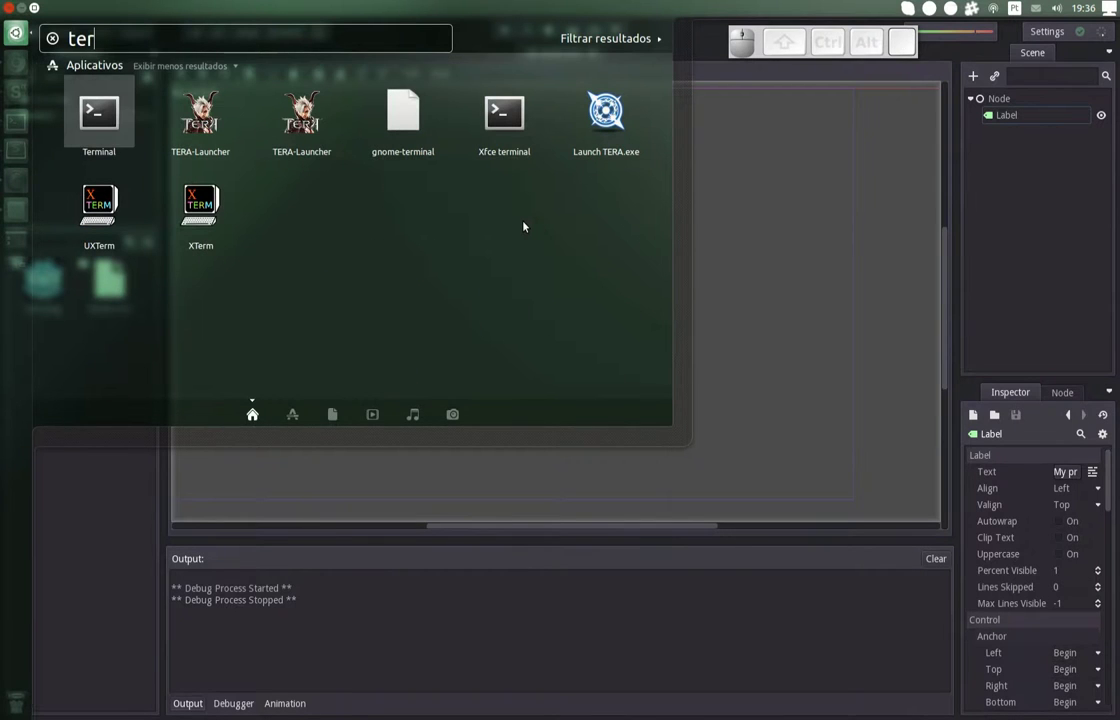
key(Return)
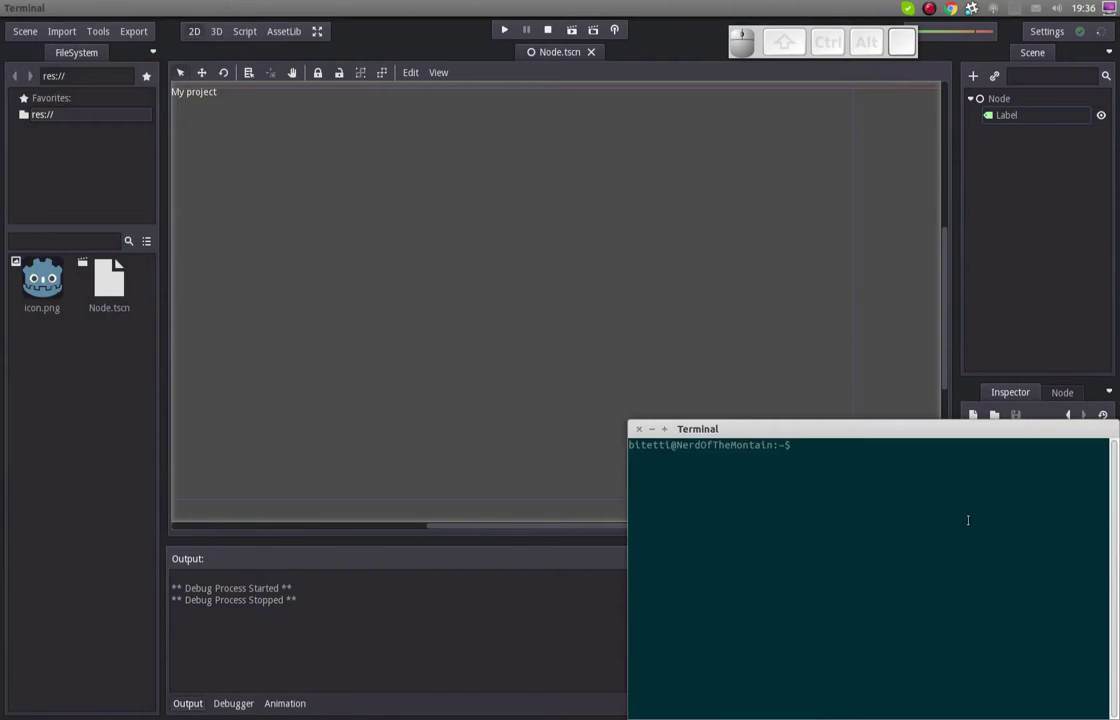
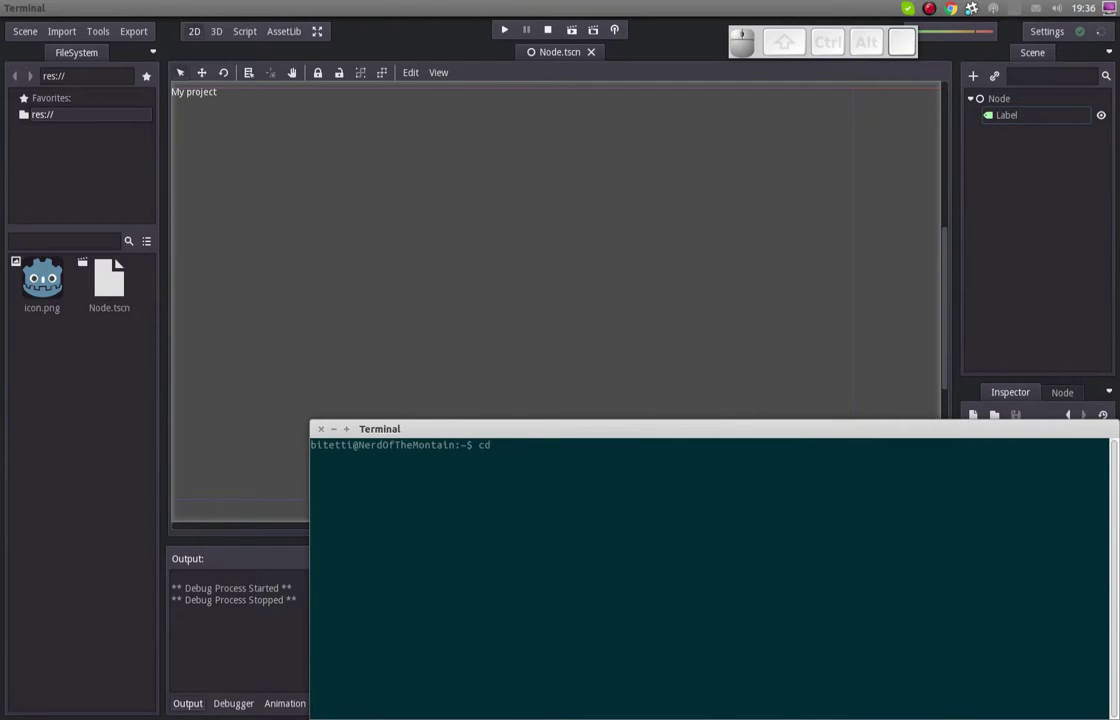
key(p)
key(BackSpace)
key(Tab)
key(Tab)
key(Tab)
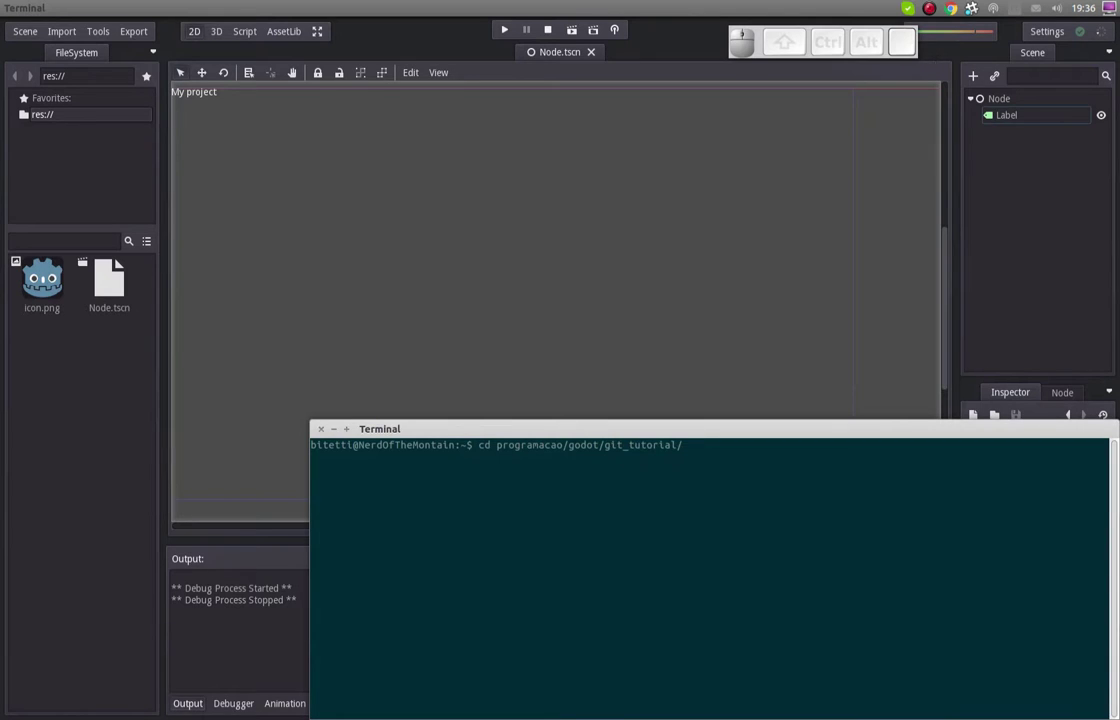
key(Return)
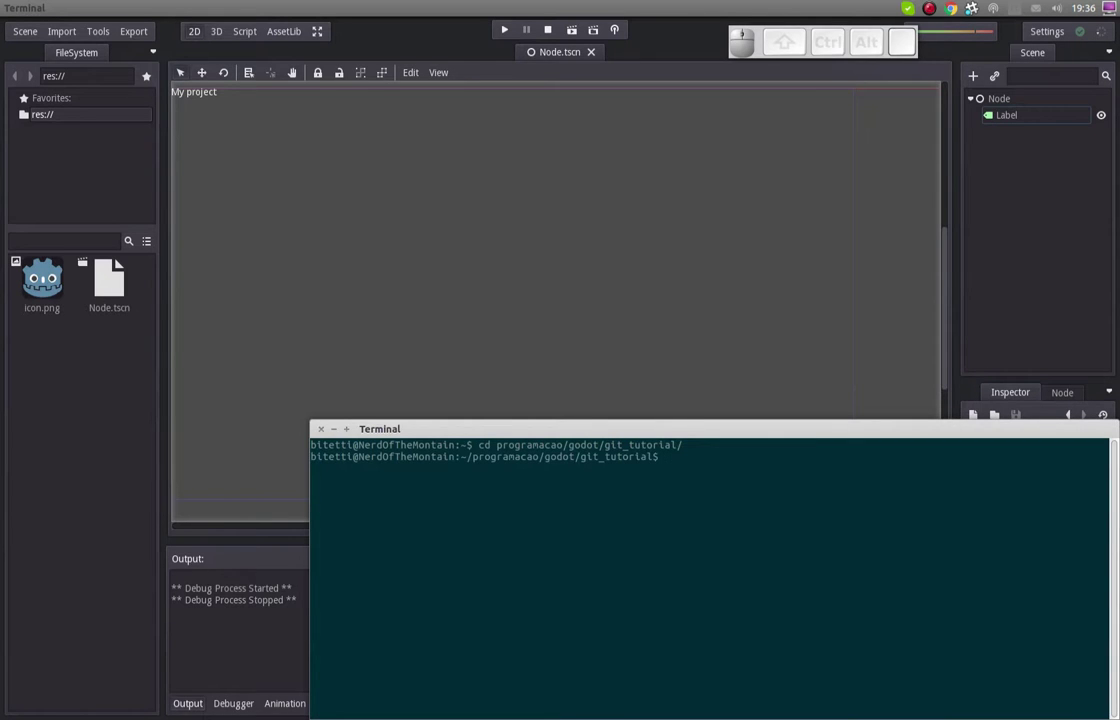
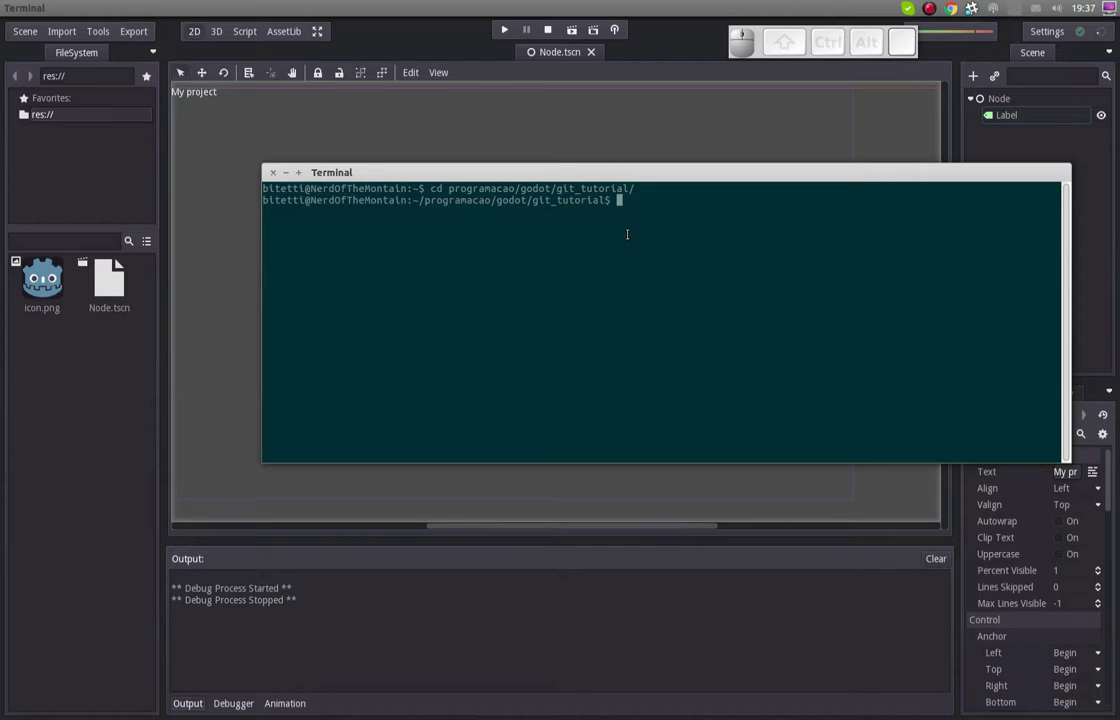
Run git init to create an empty repository in git_tutorial
key(space)
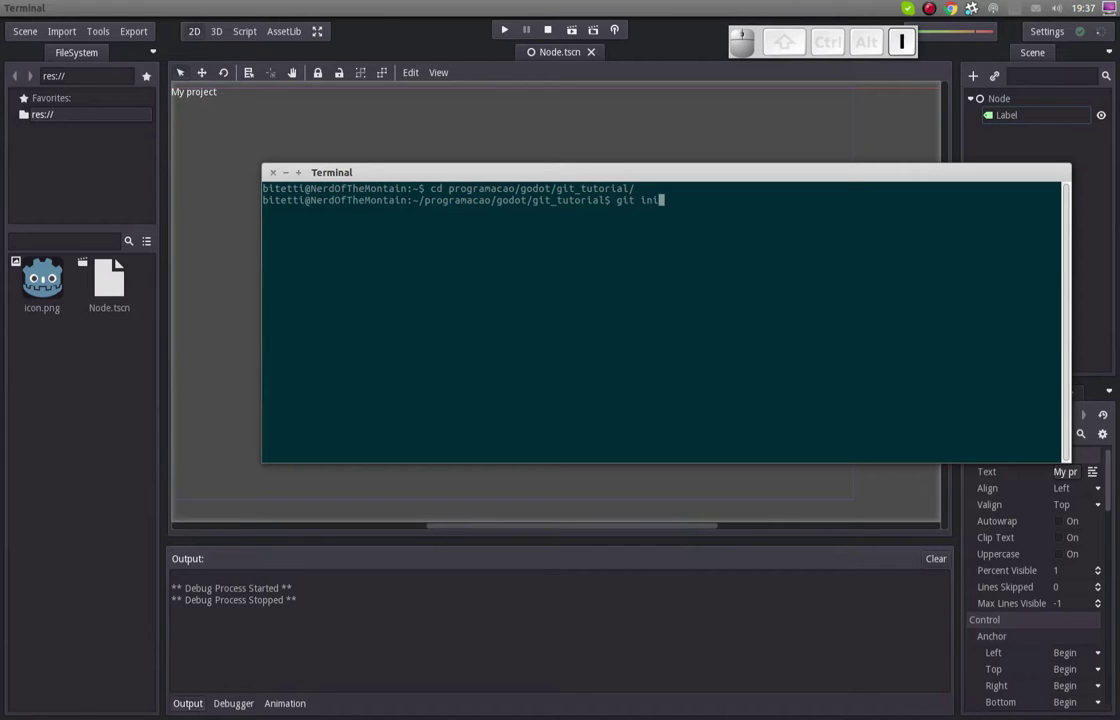
key(Left)
key(Right)
key(Left)
key(Right)
key(End)
key(Return)
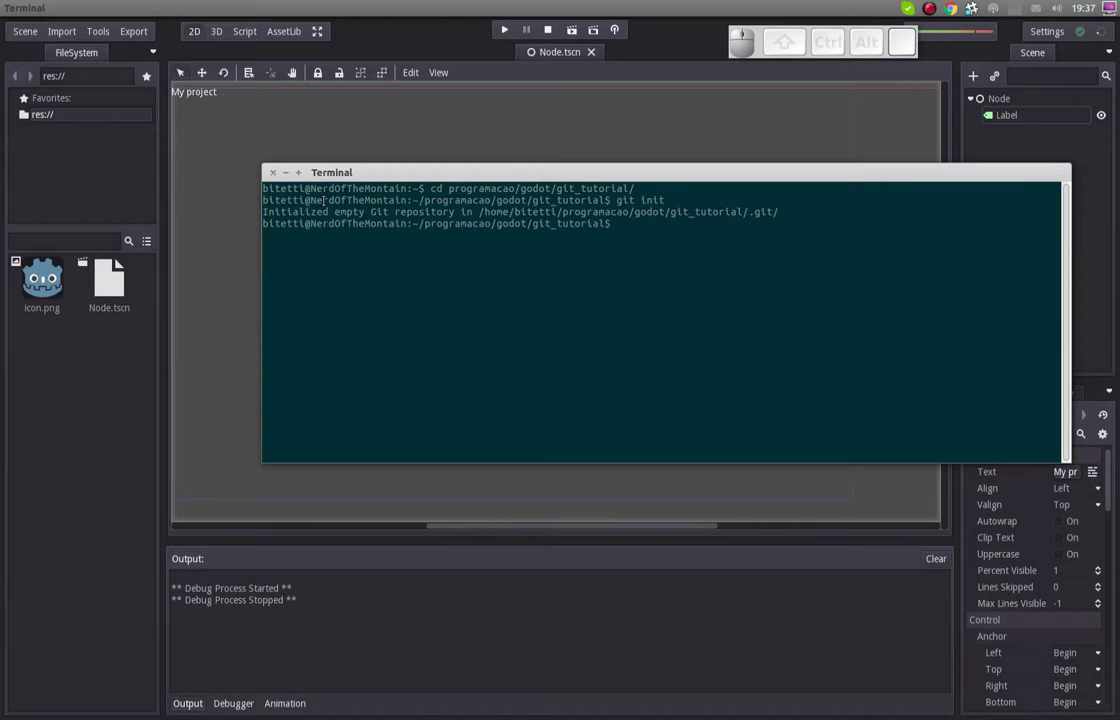
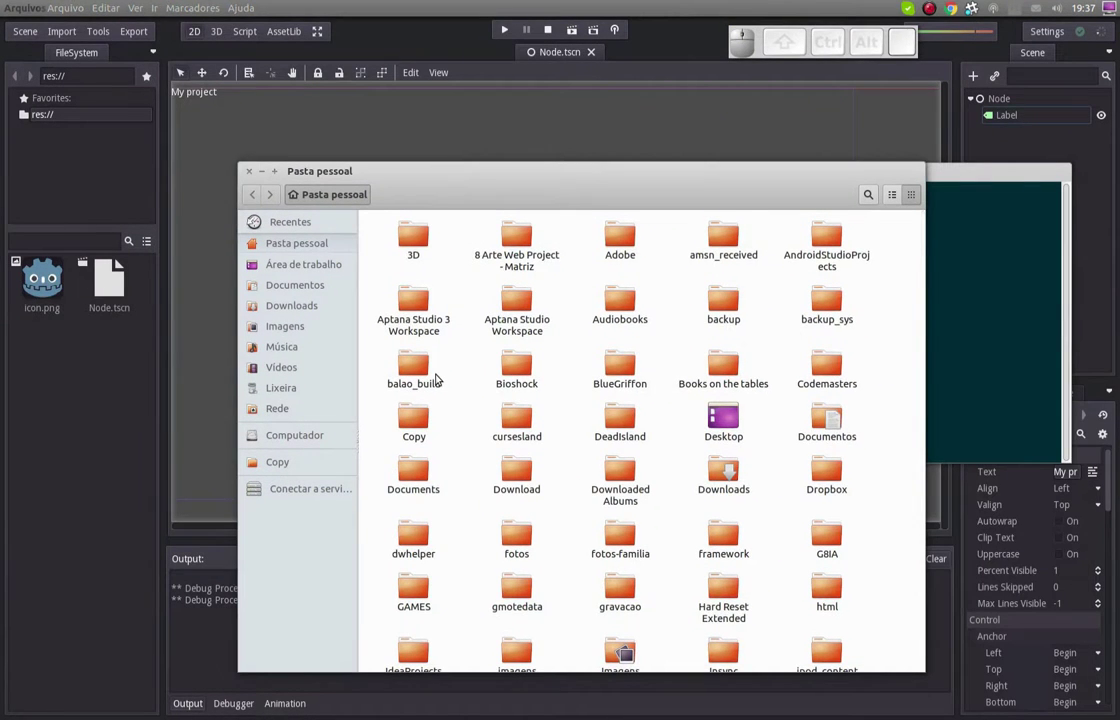
Browse to programacao/godot in Files and copy common.gitignore
key(Return)
key(Return)
key(Down)
key(Up)
key(Right)
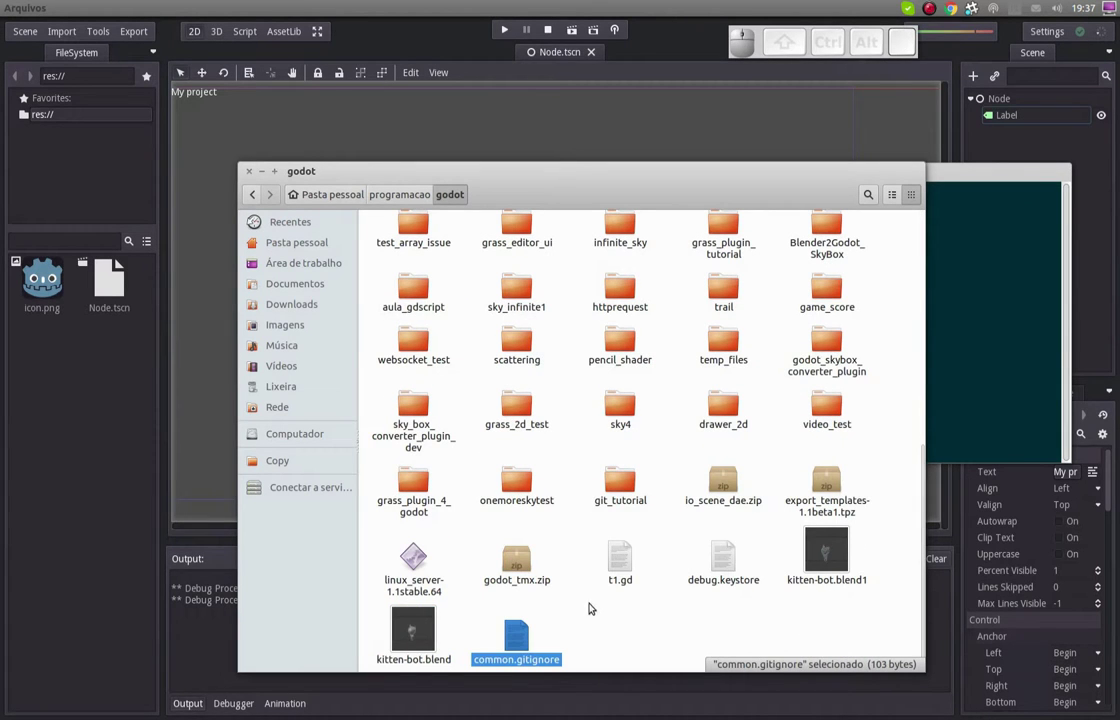
drag(632, 638, 530, 652)
click(528, 652)
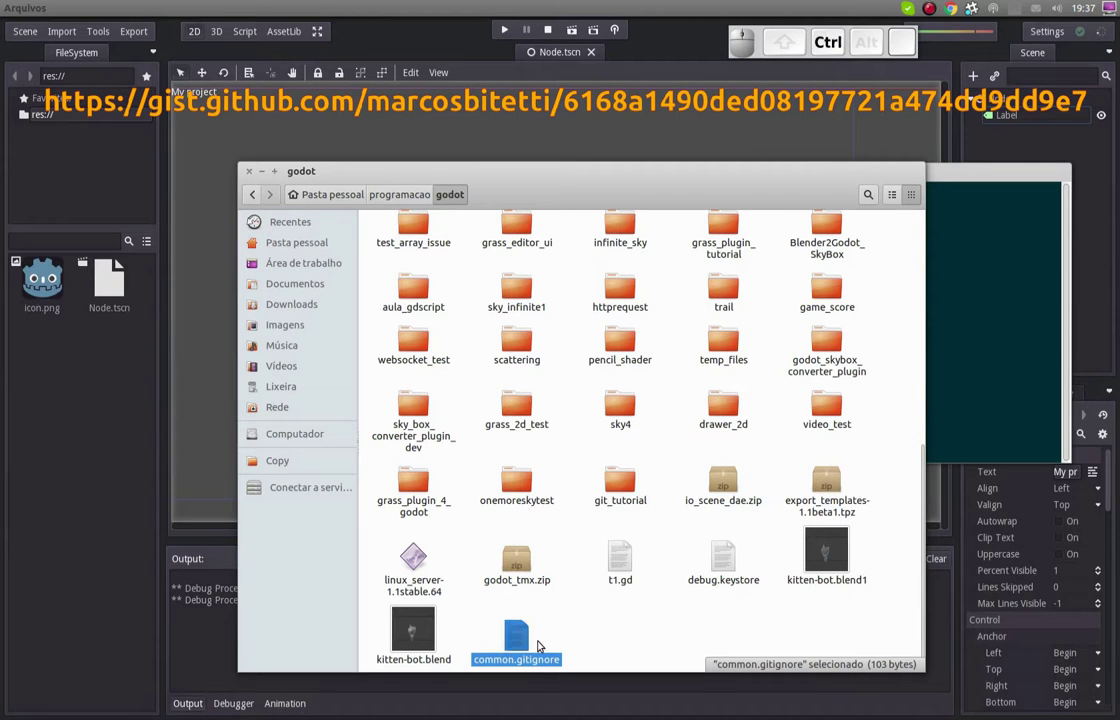
key(ctrl+c)
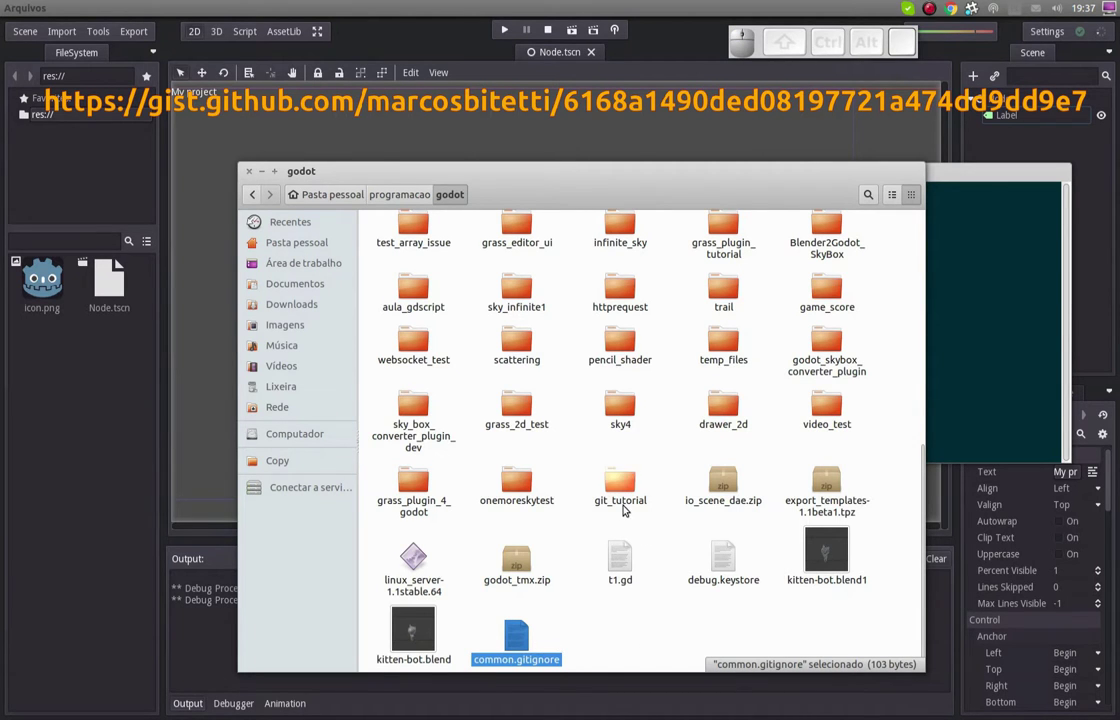
Paste common.gitignore into the git_tutorial folder and select the copy
click(628, 506)
click(561, 501)
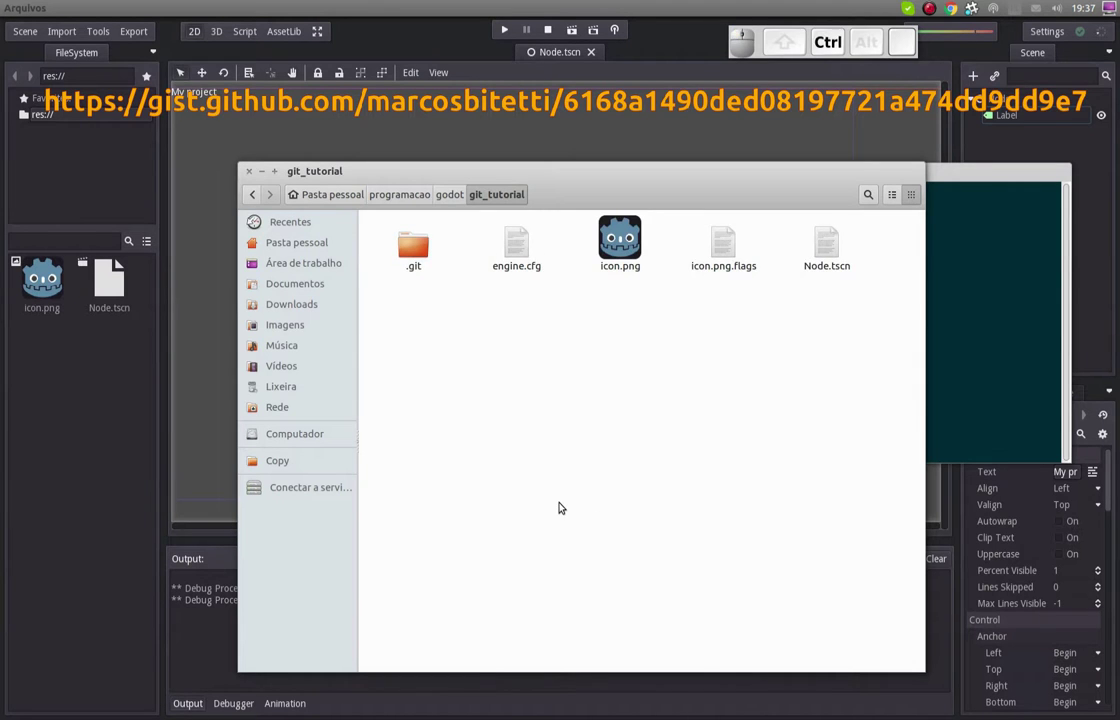
key(ctrl+v)
click(608, 481)
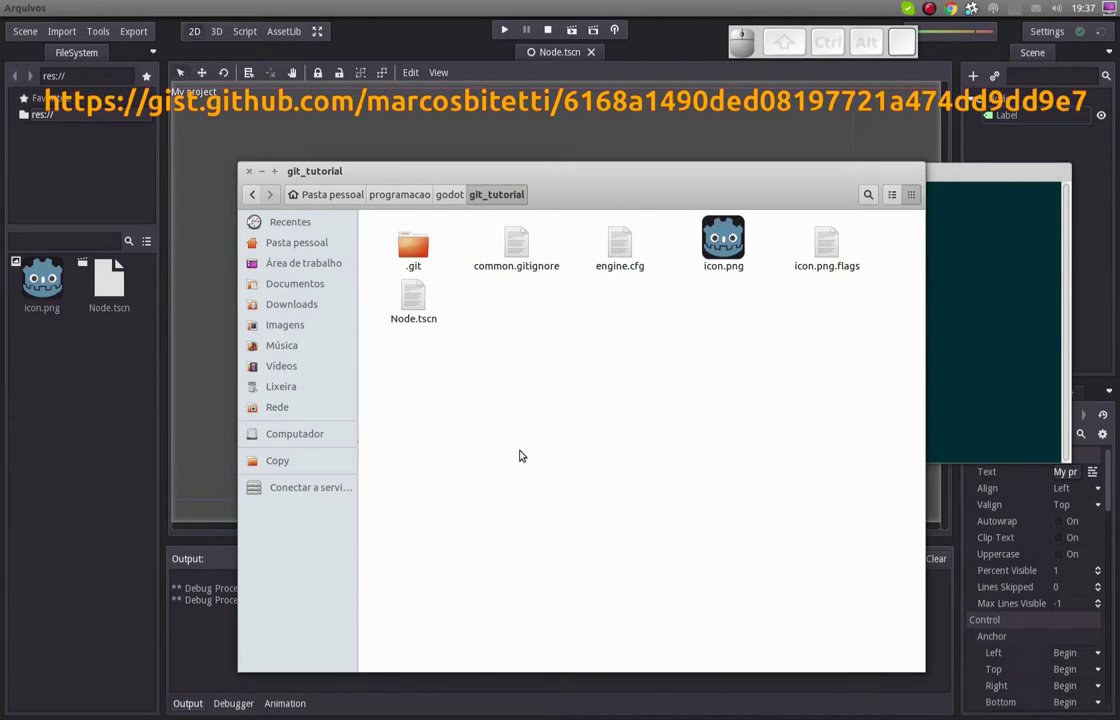
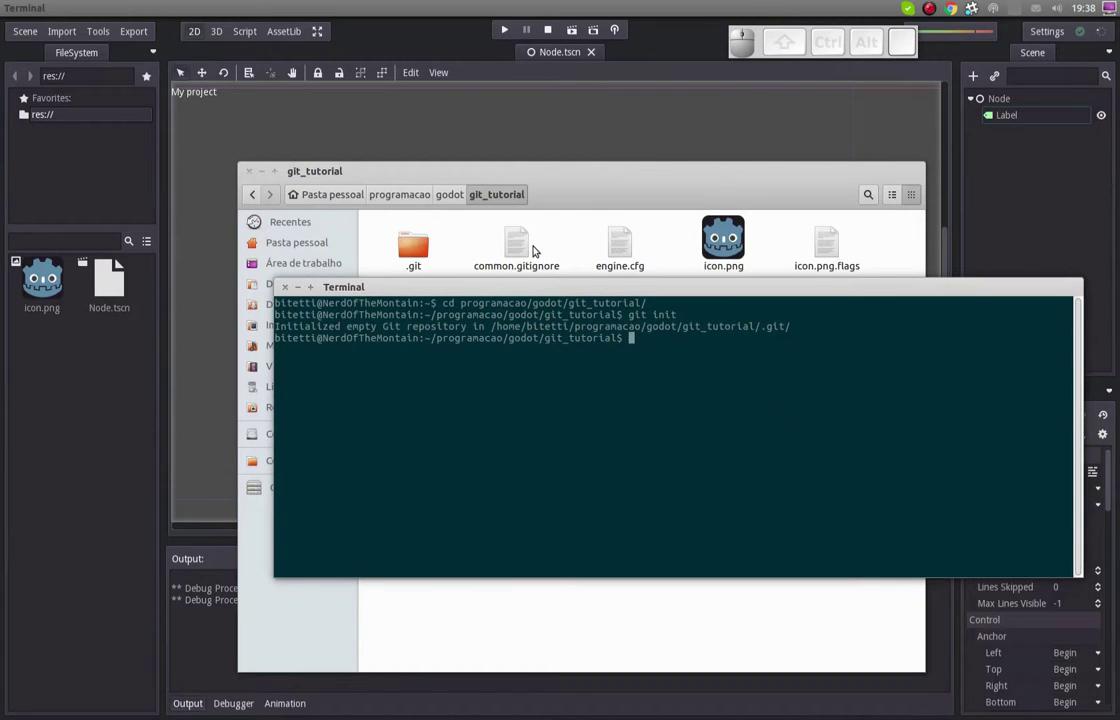
click(513, 248)
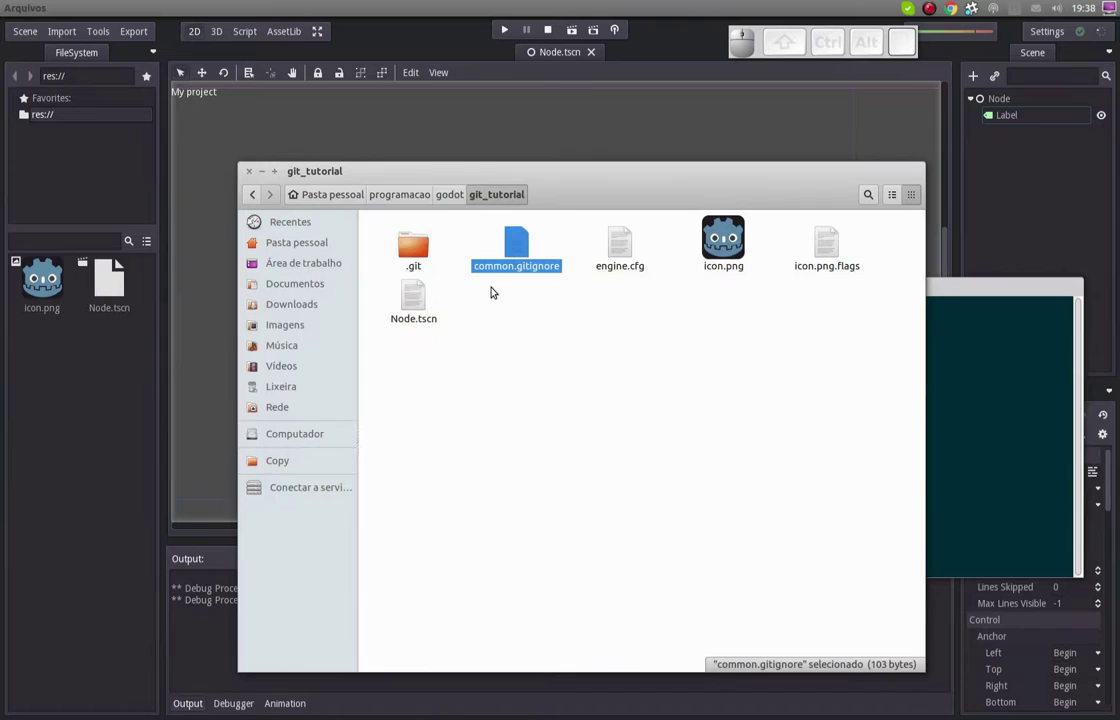
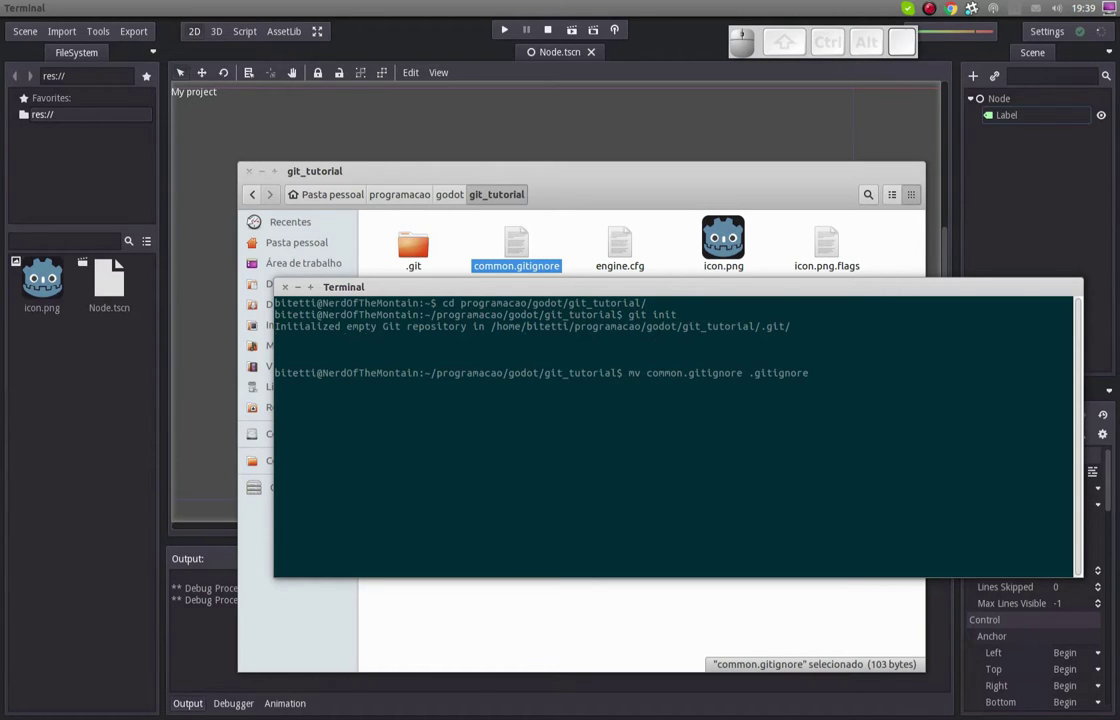
Run mv common.gitignore .gitignore, show hidden files and open .gitignore in gedit
key(Return)
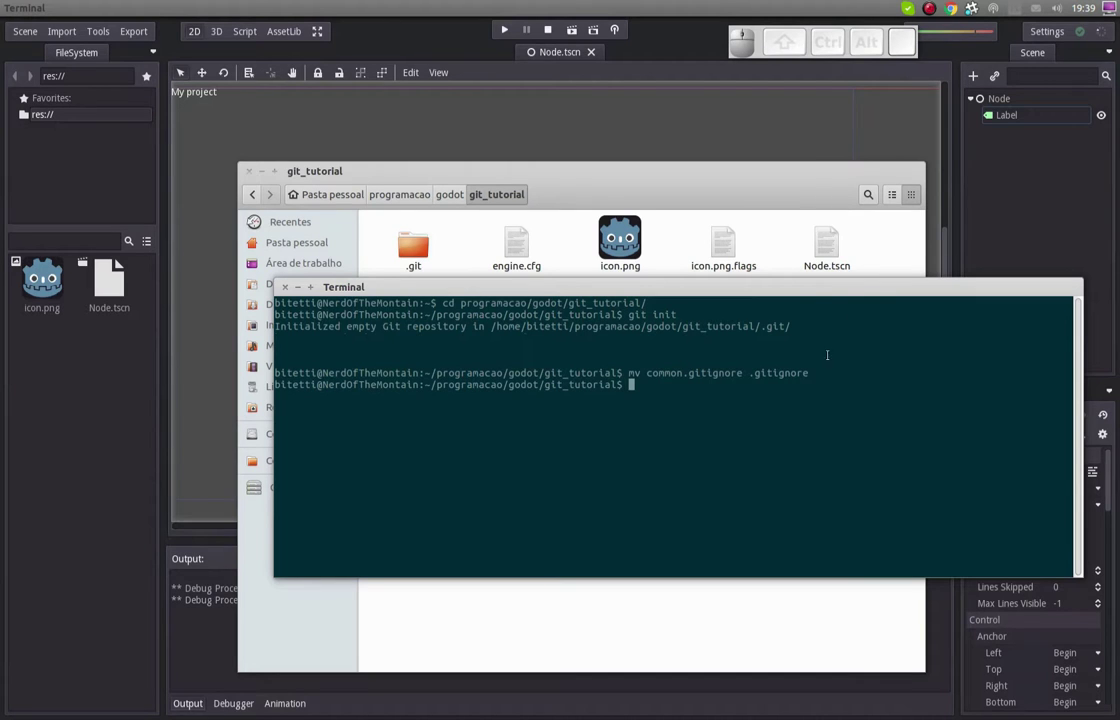
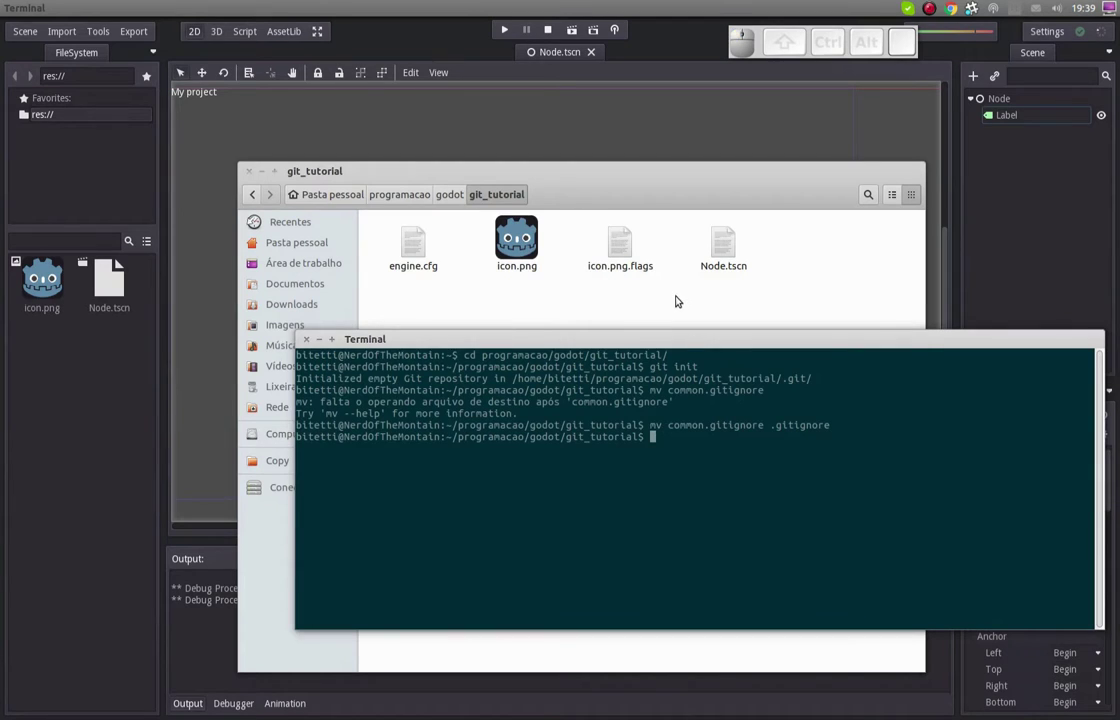
click(676, 299)
key(ctrl+h)
click(617, 385)
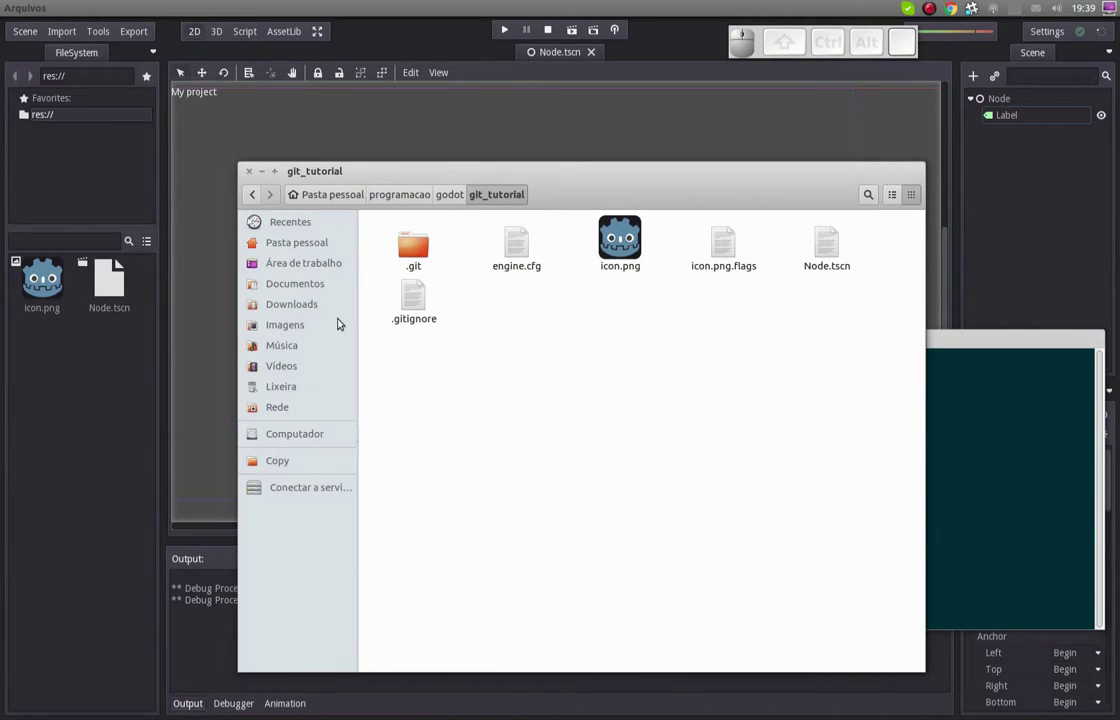
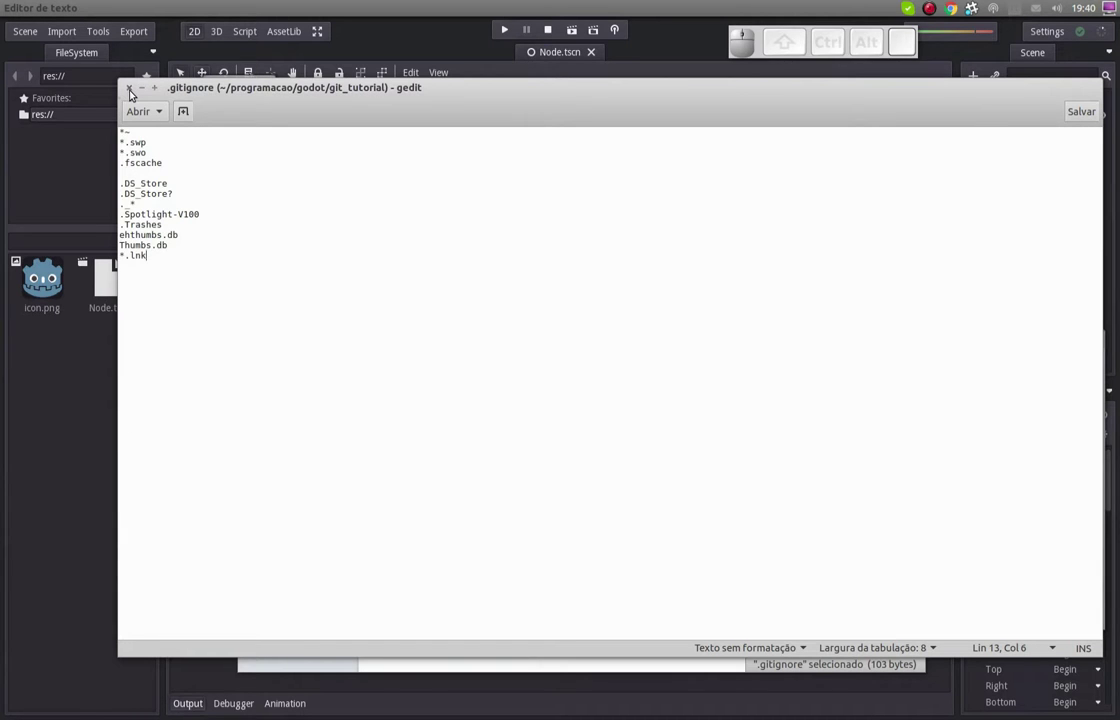
Close .gitignore in gedit unchanged and hide the folder's hidden files again
click(131, 89)
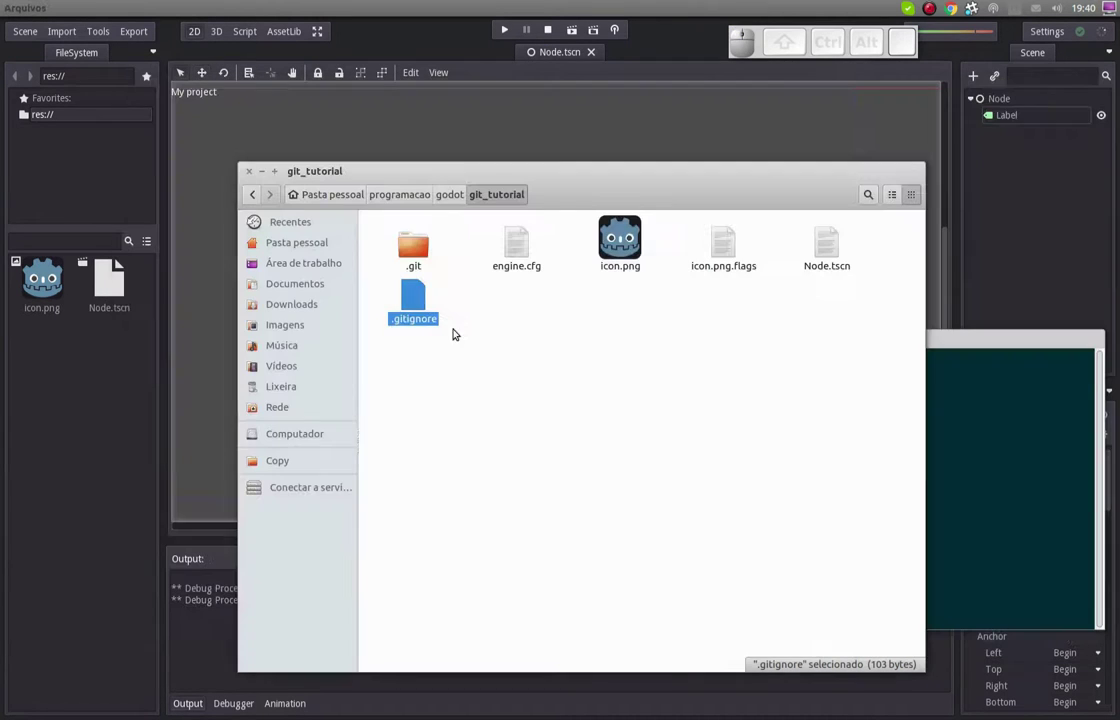
click(495, 405)
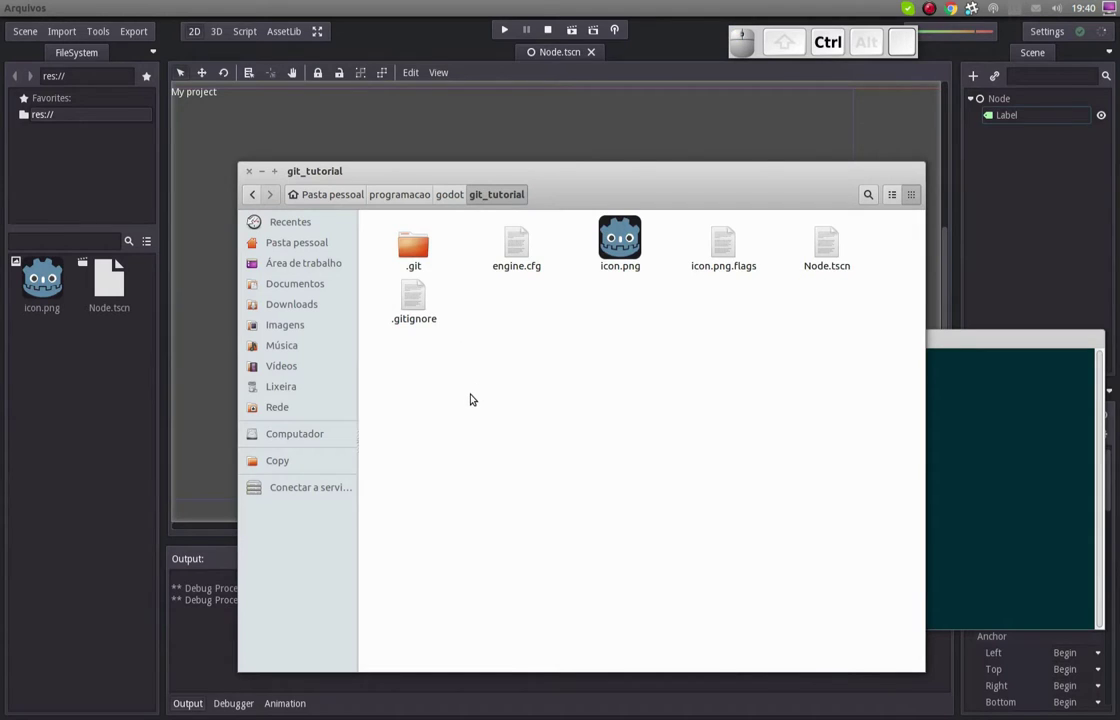
key(ctrl+h)
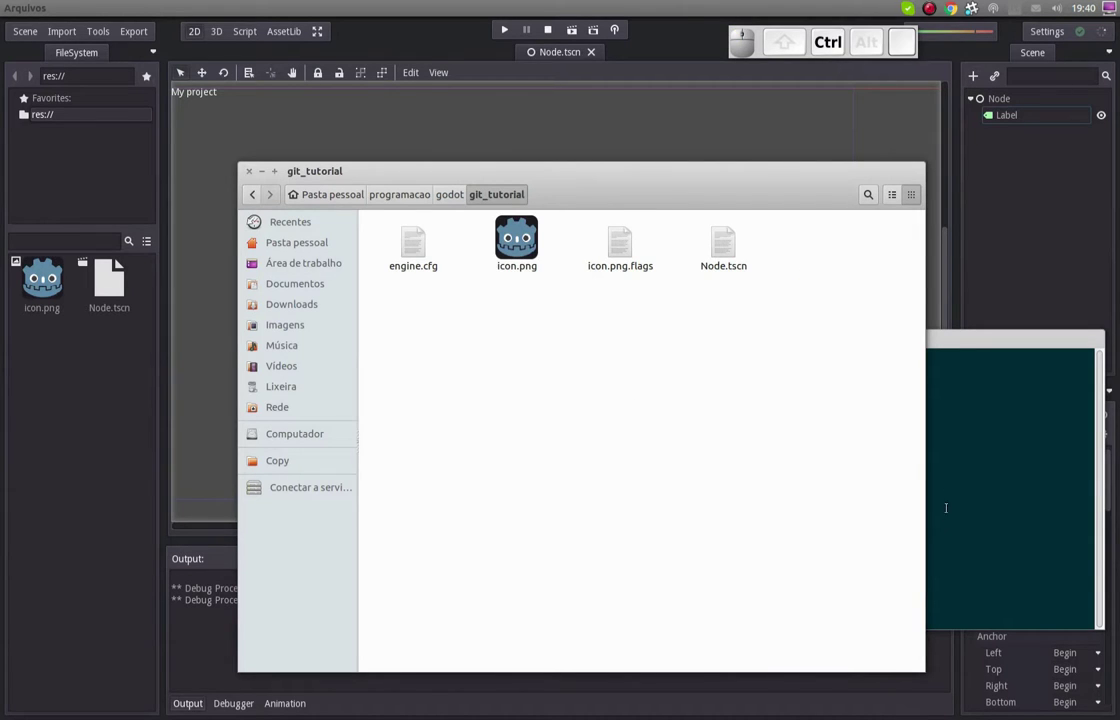
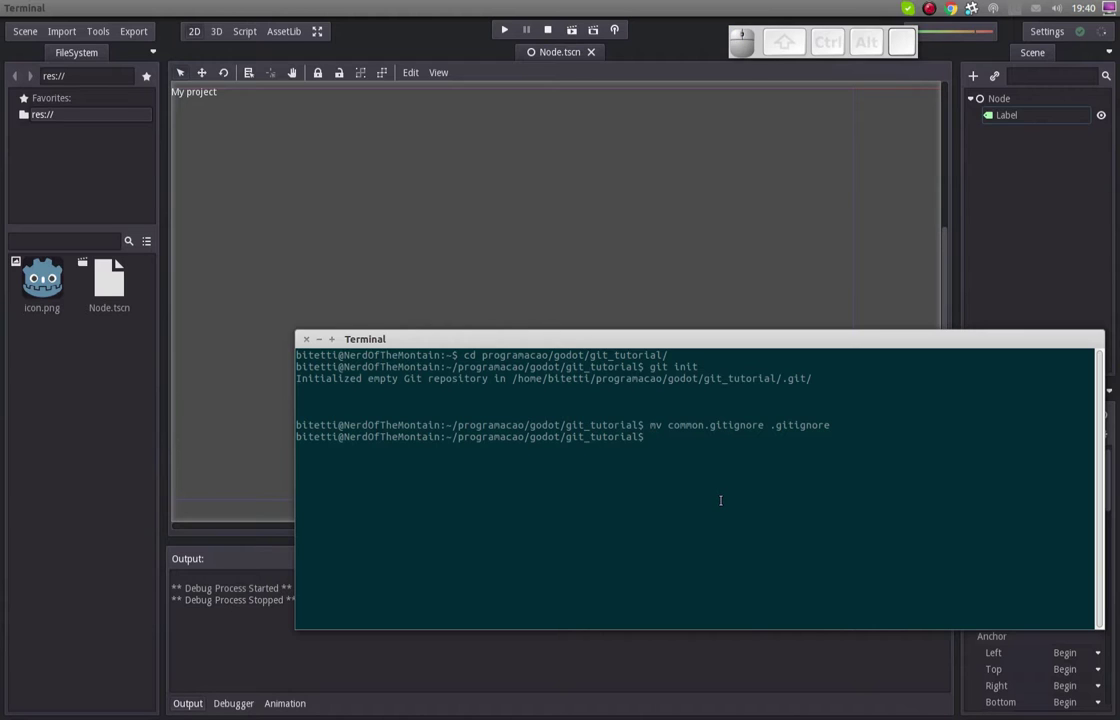
Stage every project file with git add
key(space)
key(a)
key(d)
key(space)
key(.)
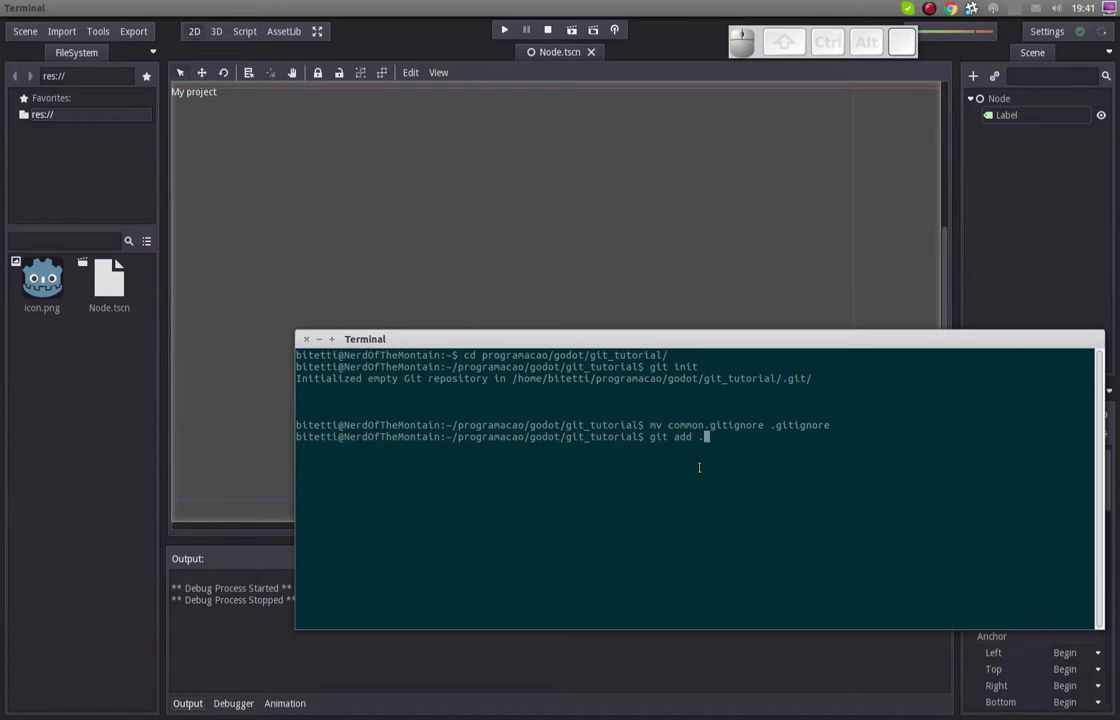
key(Return)
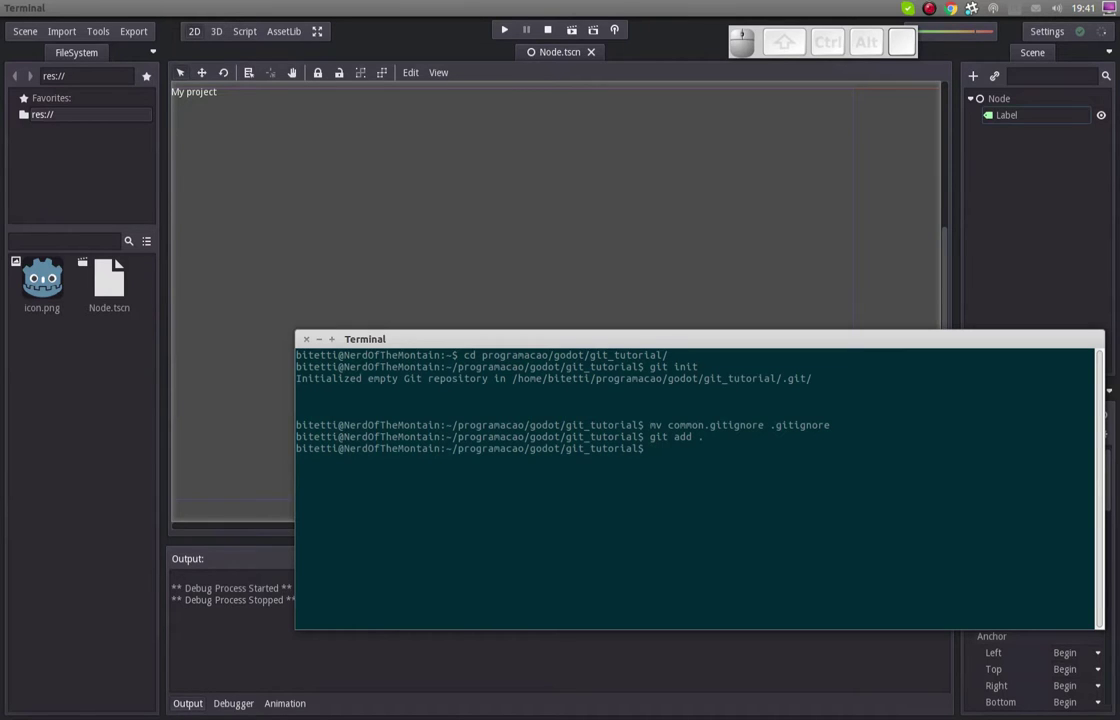
Write the commit command git commit -am "Start my project"
key(space)
key(space)
key(space)
key(shift+')
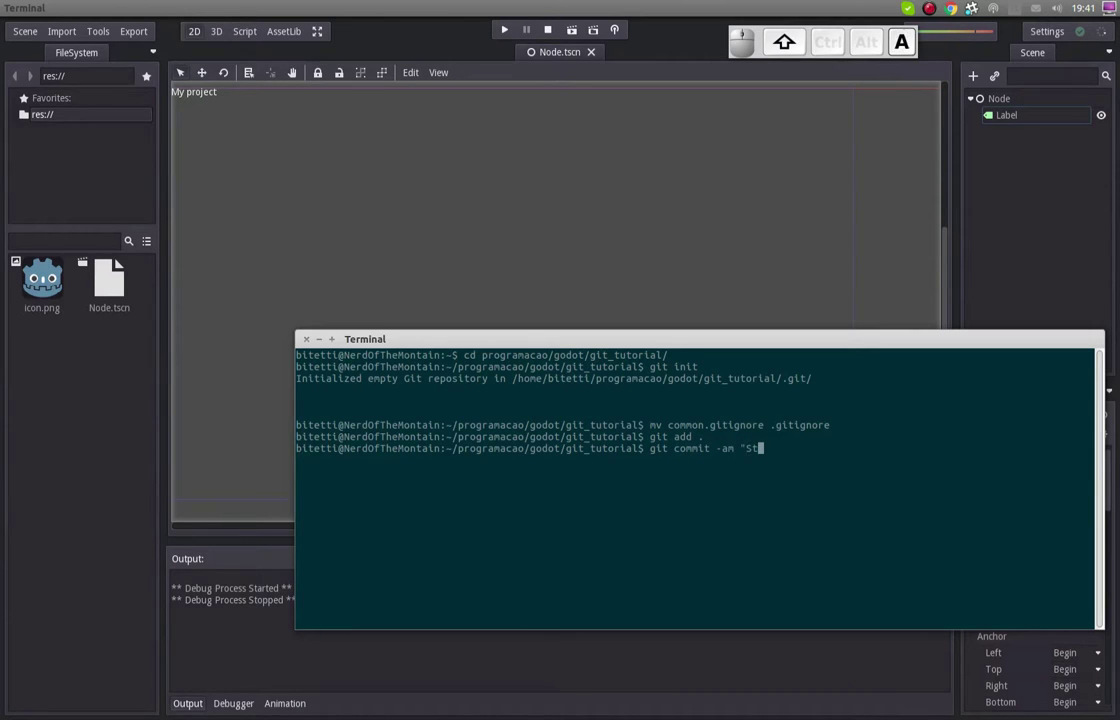
key(space)
key(space)
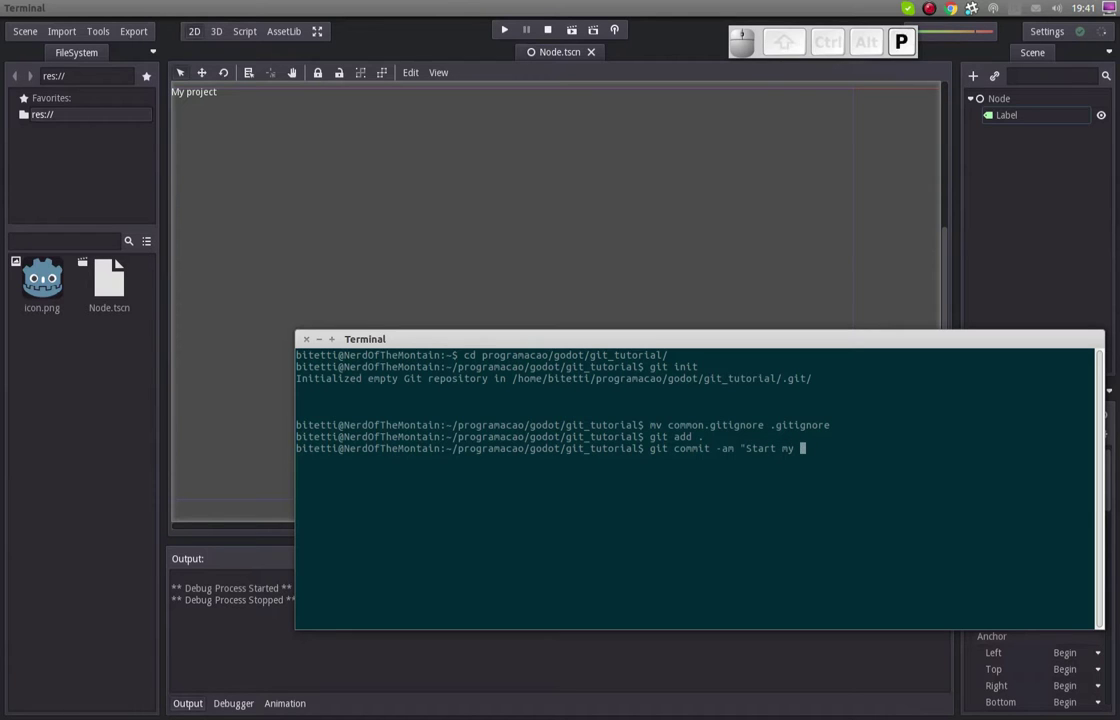
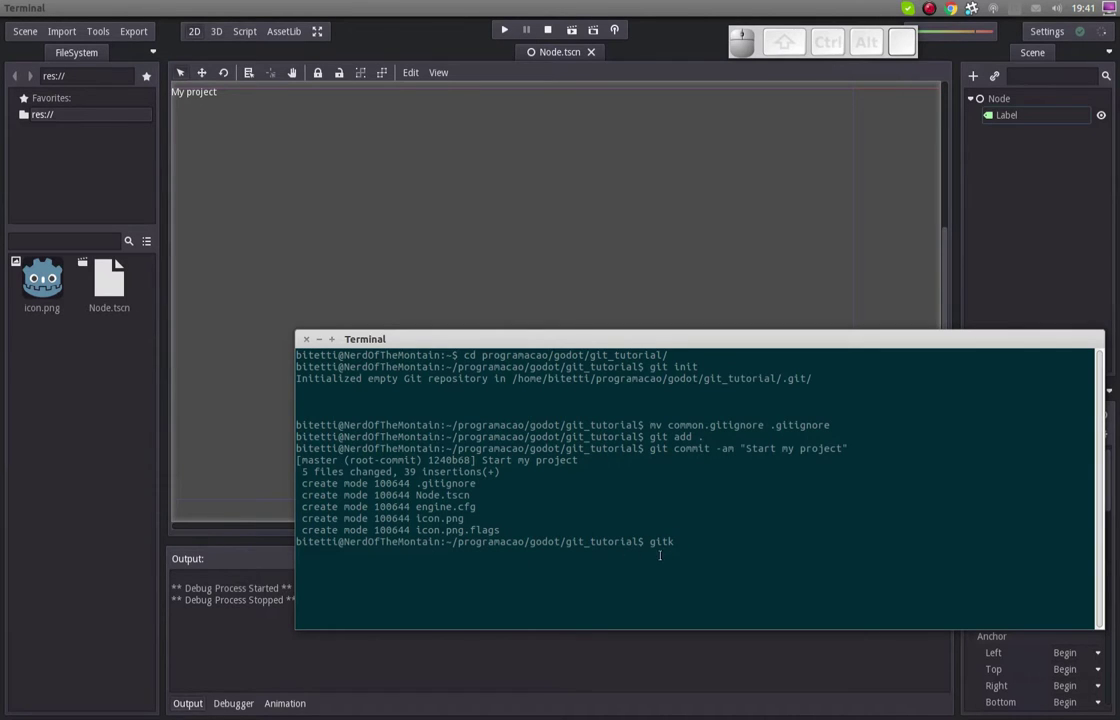
Launch gitk, select the Start my project commit and scroll through its diff
key(Return)
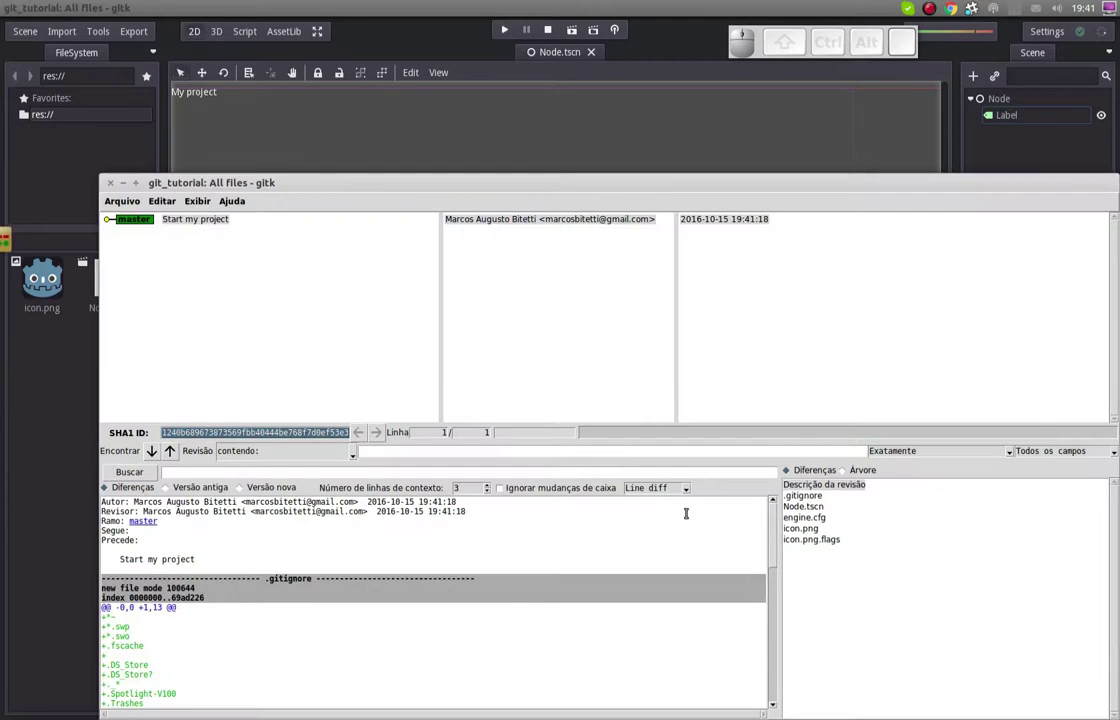
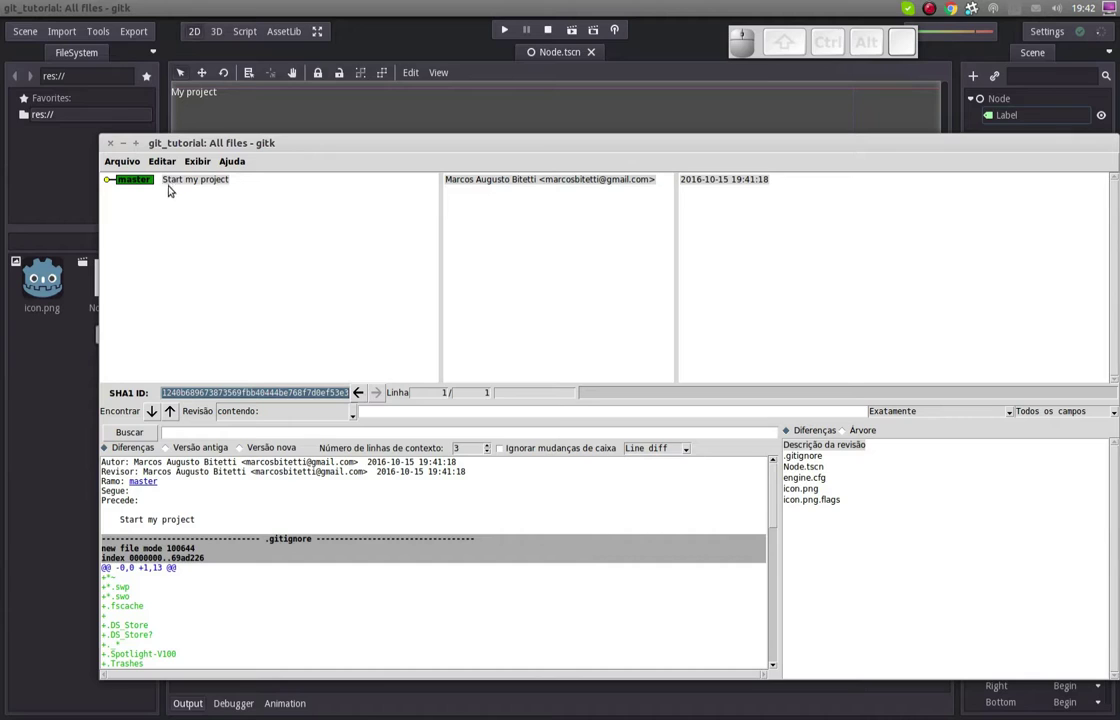
click(172, 204)
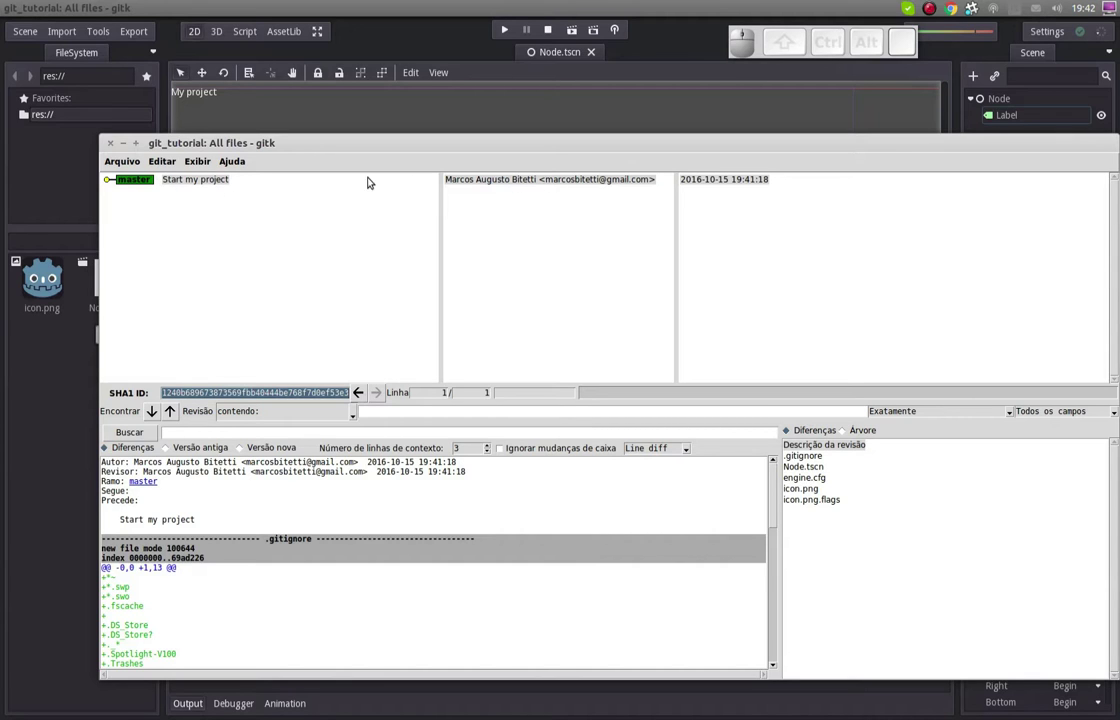
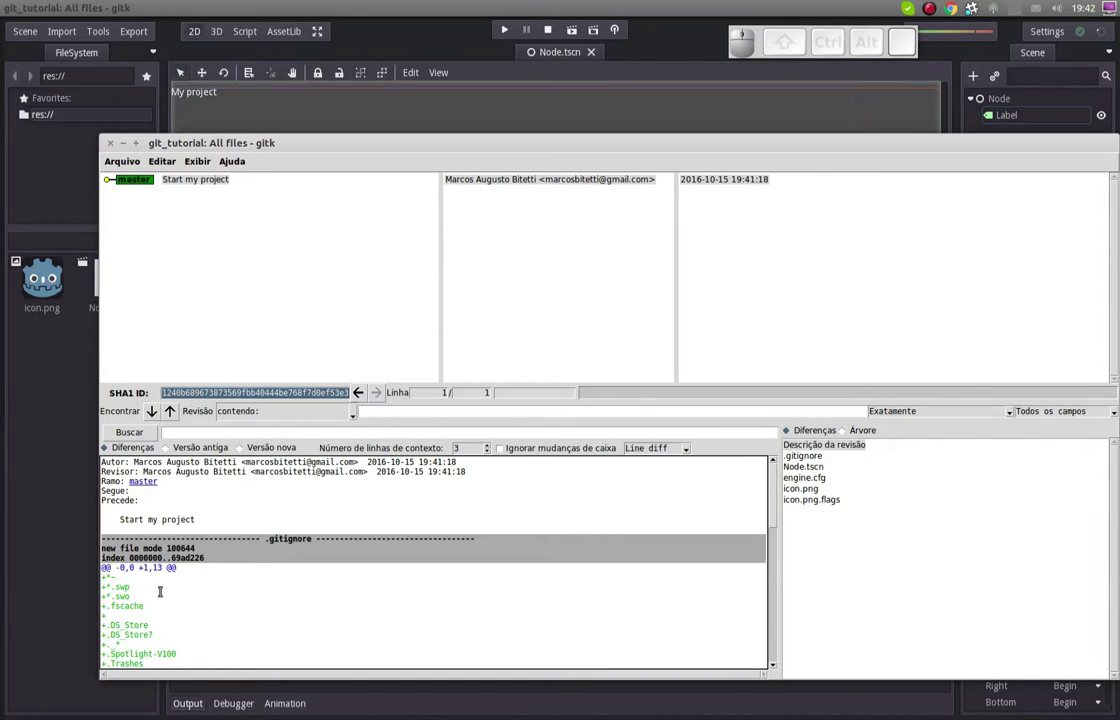
scroll(down, 3)
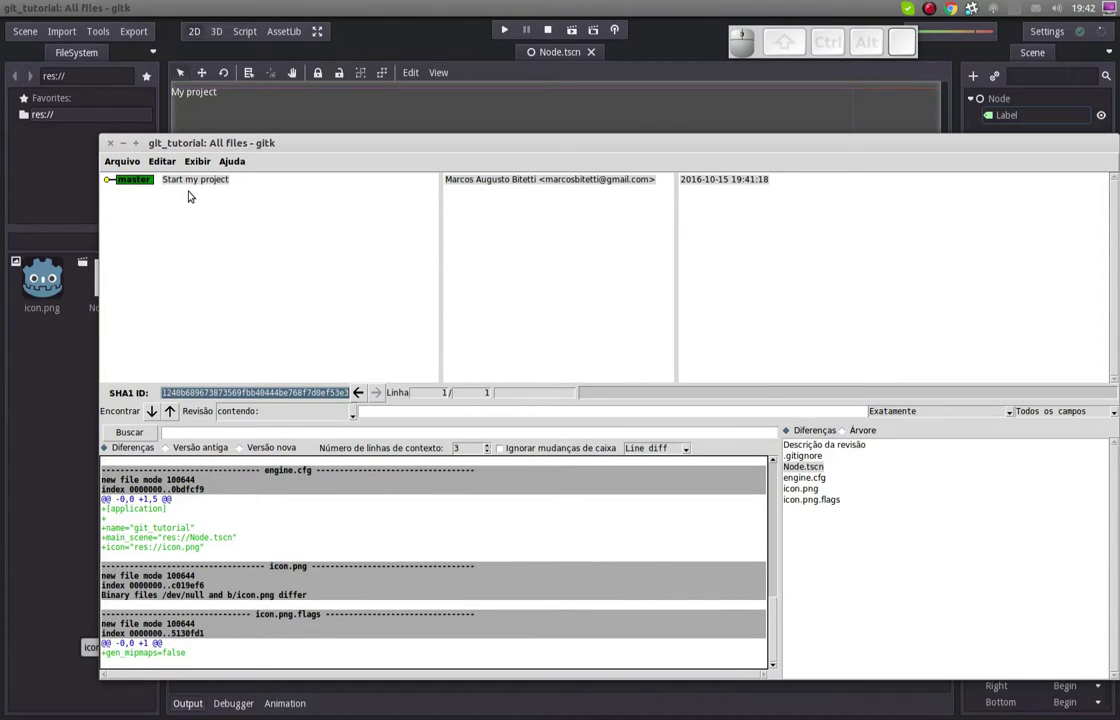
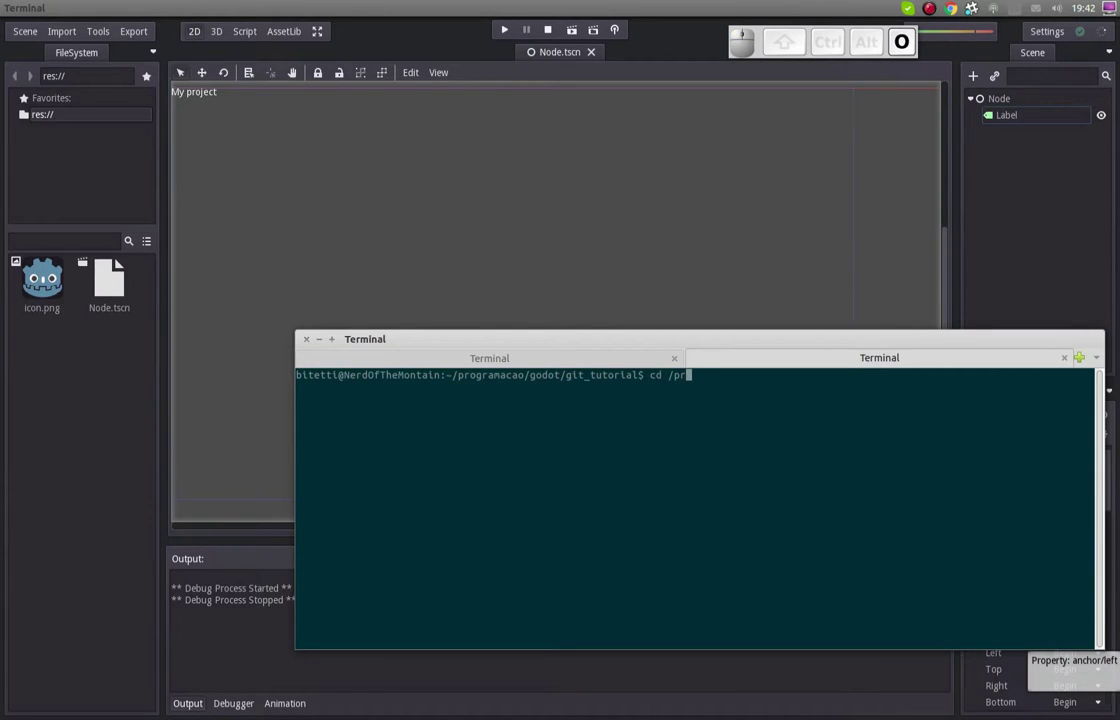
Change the terminal directory to the Godot engine source folder ~/programacao/cpp/godot
key(BackSpace)
key(space)
key(Tab)
key(g)
key(Tab)
key(Tab)
key(g)
key(d)
key(Tab)
key(Return)
Launch gitk on the godot repository and scroll through its commit list
key(Return)
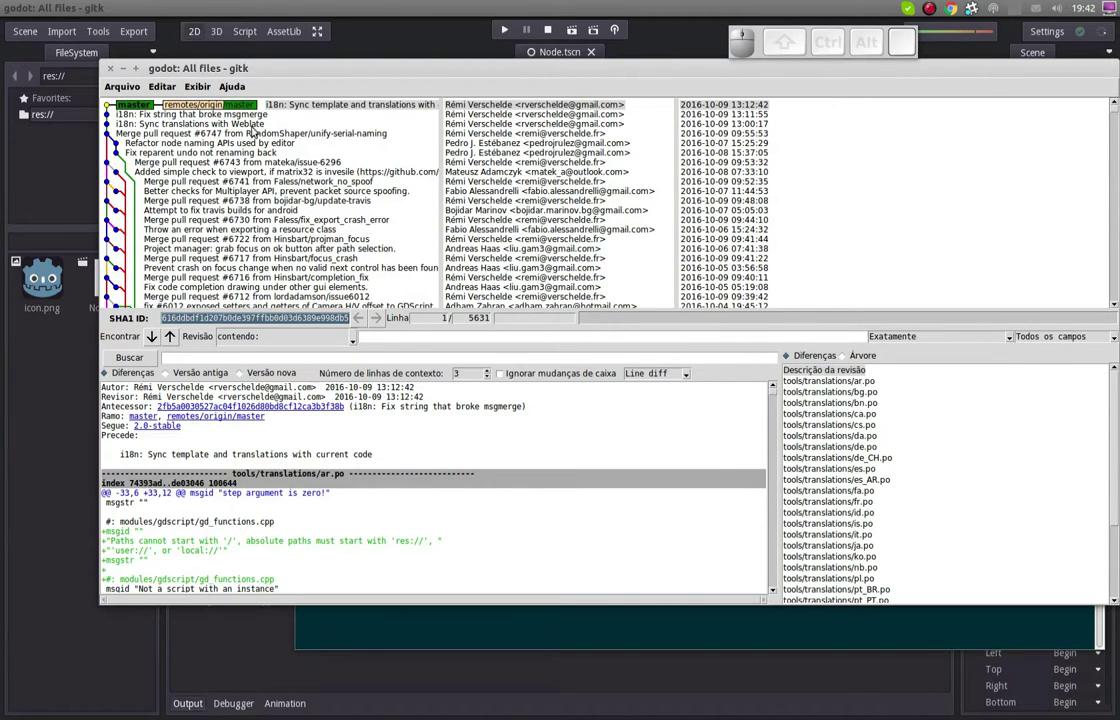
scroll(down, 3)
scroll(up, 3)
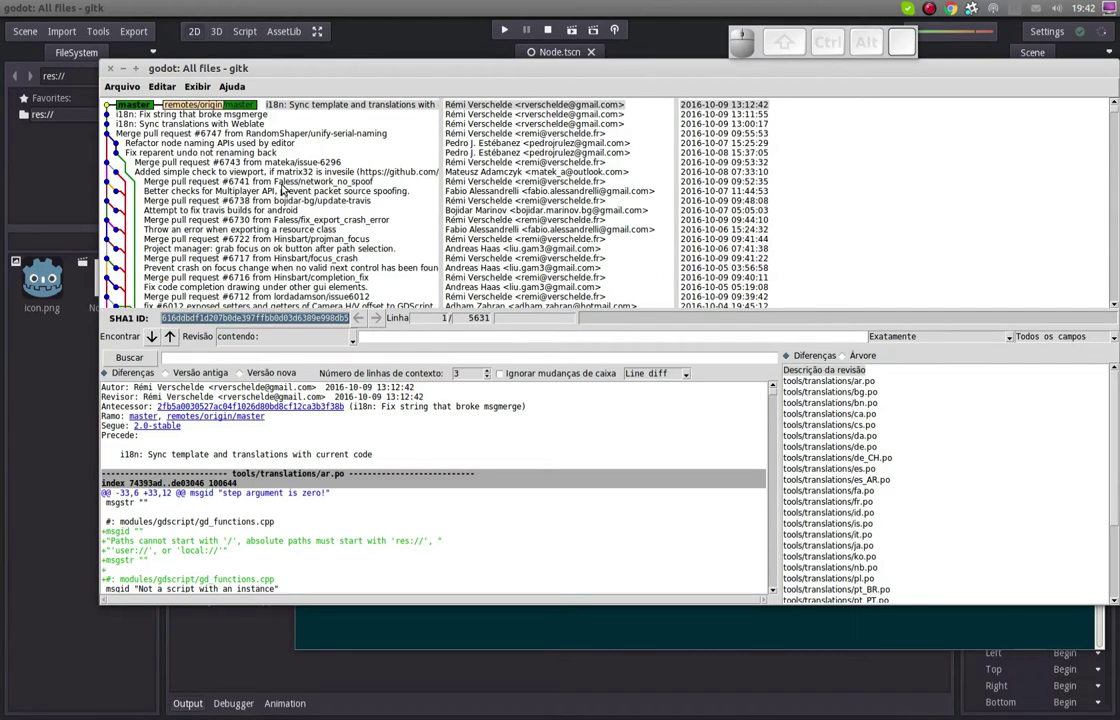
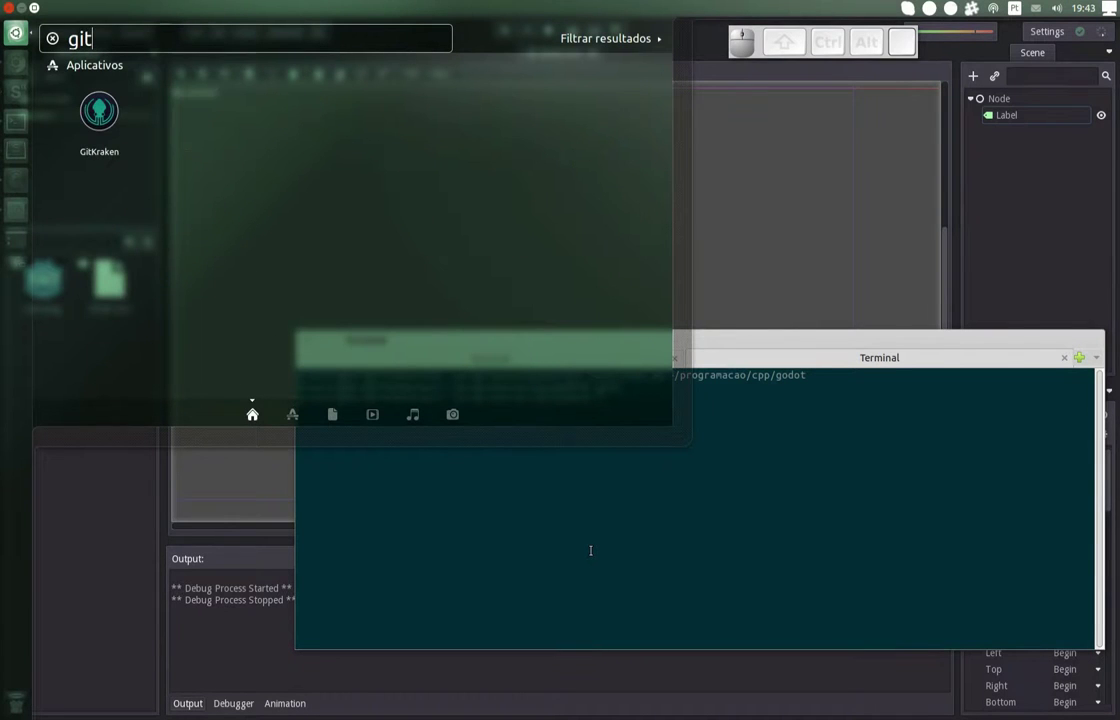
Select the GitKraken search result in the Unity launcher and start it
key(Down)
key(Up)
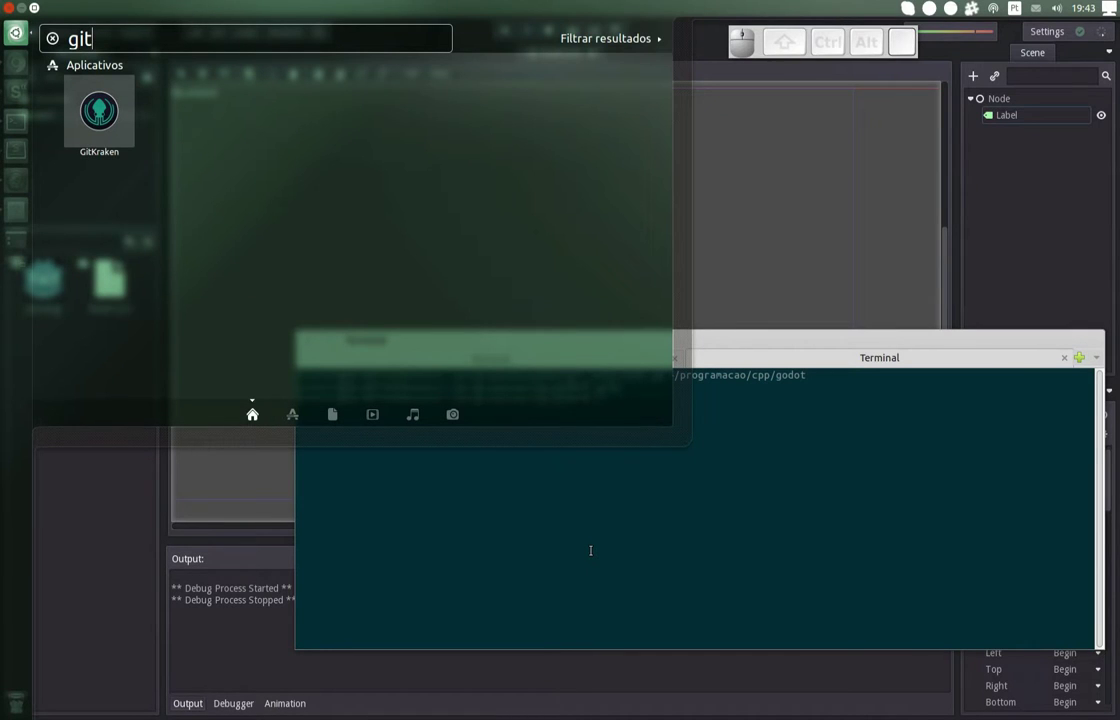
key(Return)
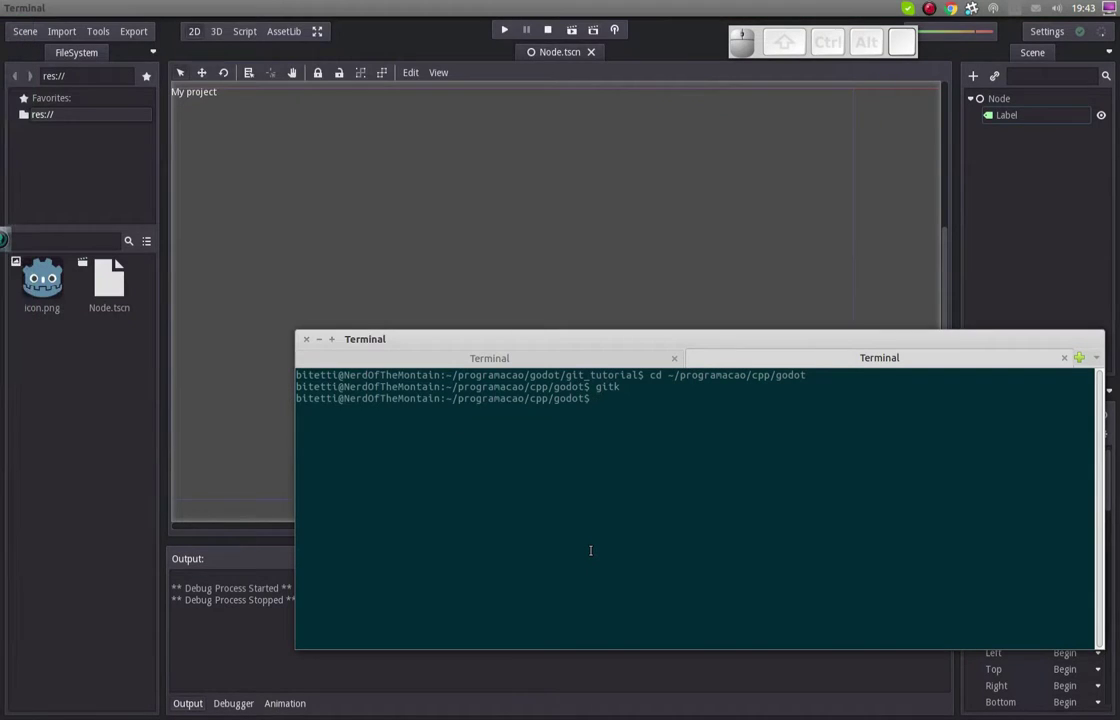
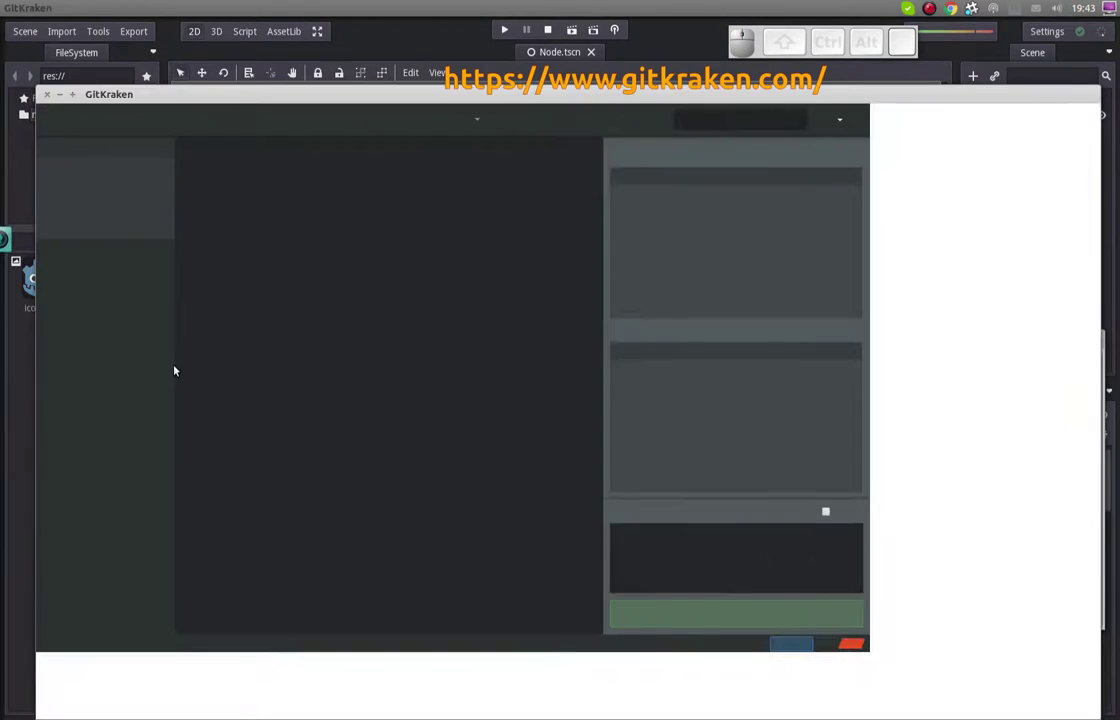
Select a commit in the godot master graph and scroll down through the long commit history
click(481, 89)
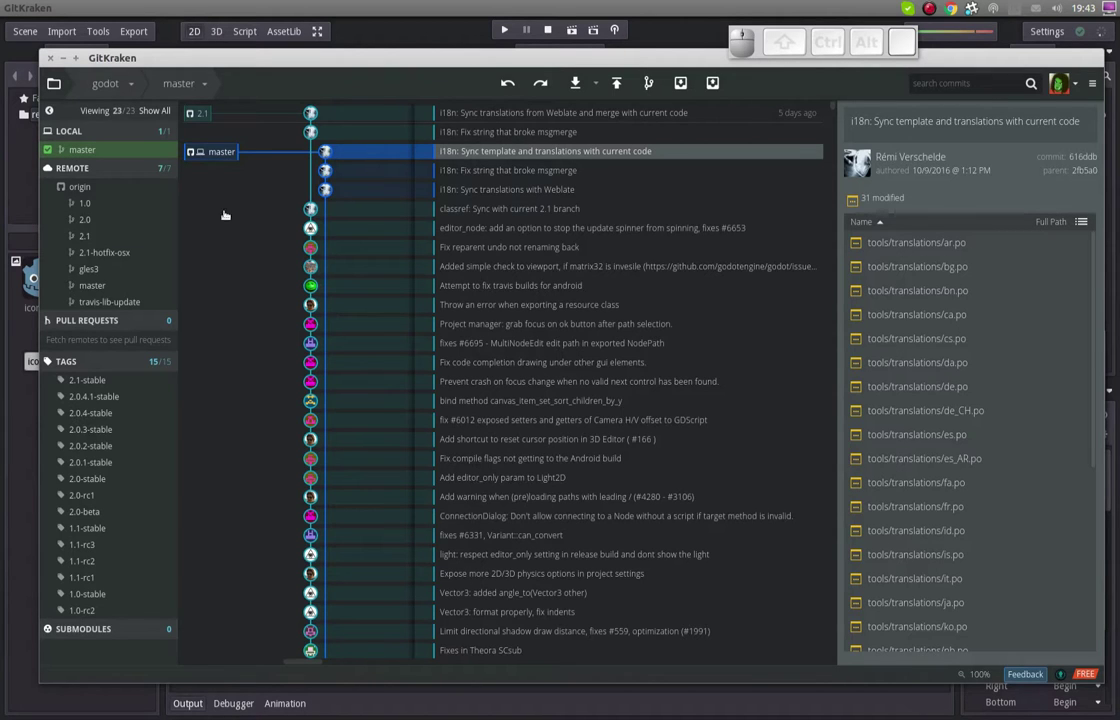
scroll(down, 3)
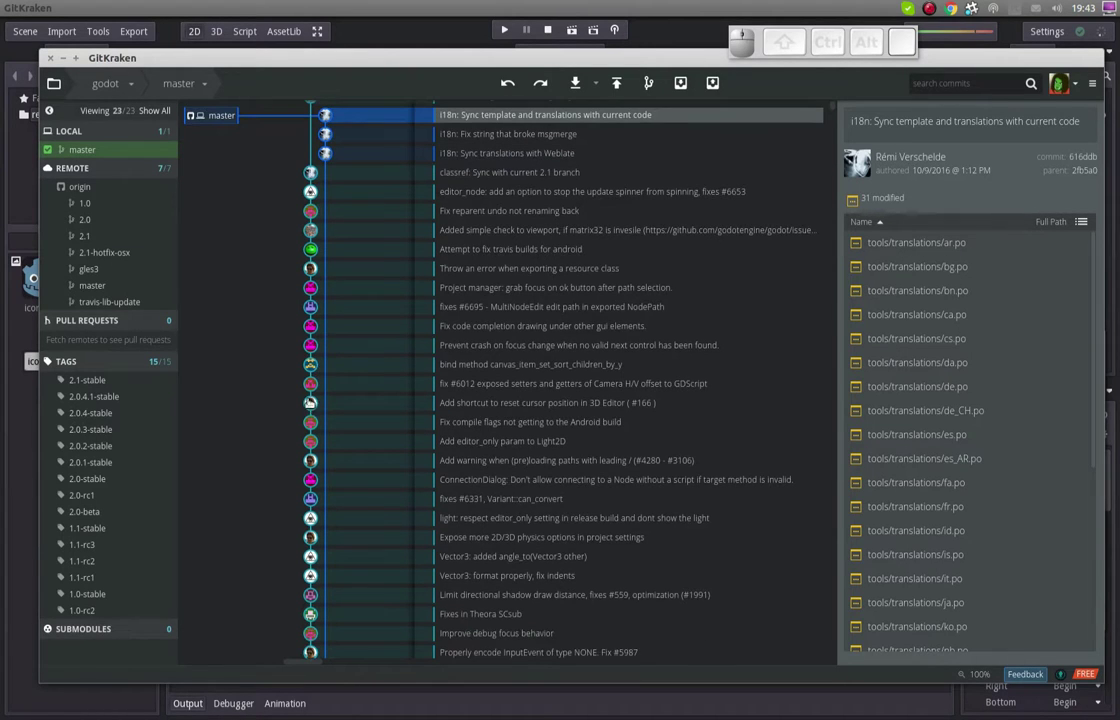
scroll(down, 3)
scroll(down, 3)
scroll(up, 3)
scroll(down, 3)
scroll(down, 3)
scroll(down, 3)
scroll(down, 3)
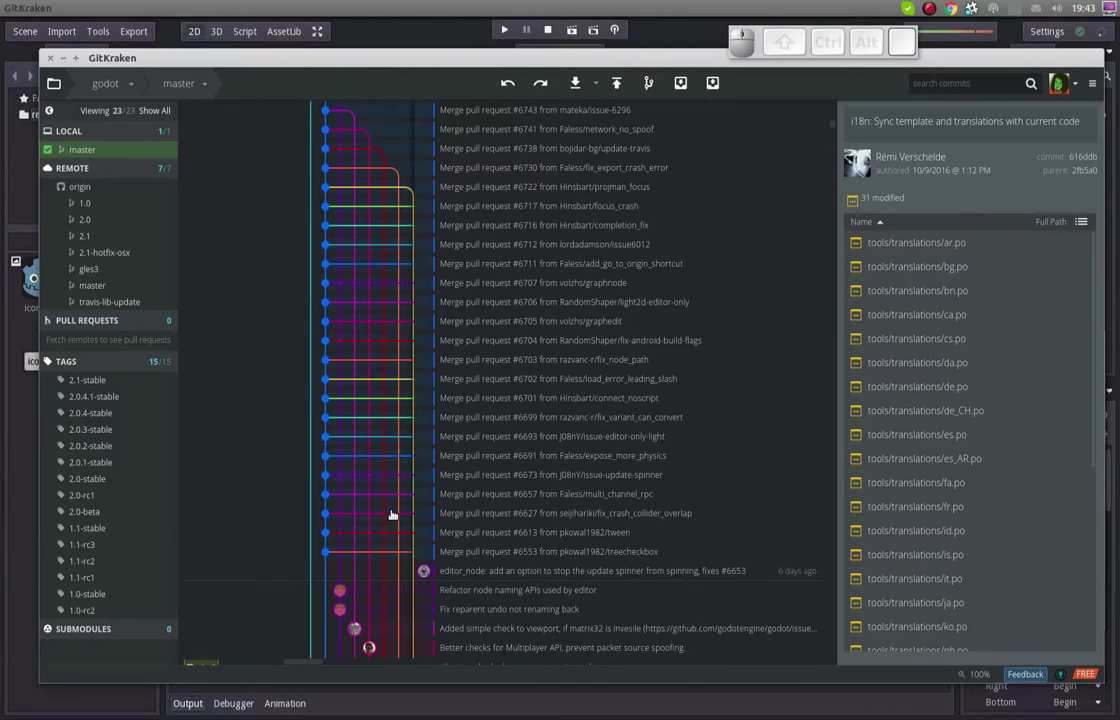
scroll(down, 3)
scroll(down, 3)
scroll(down, 3)
scroll(down, 3)
scroll(down, 3)
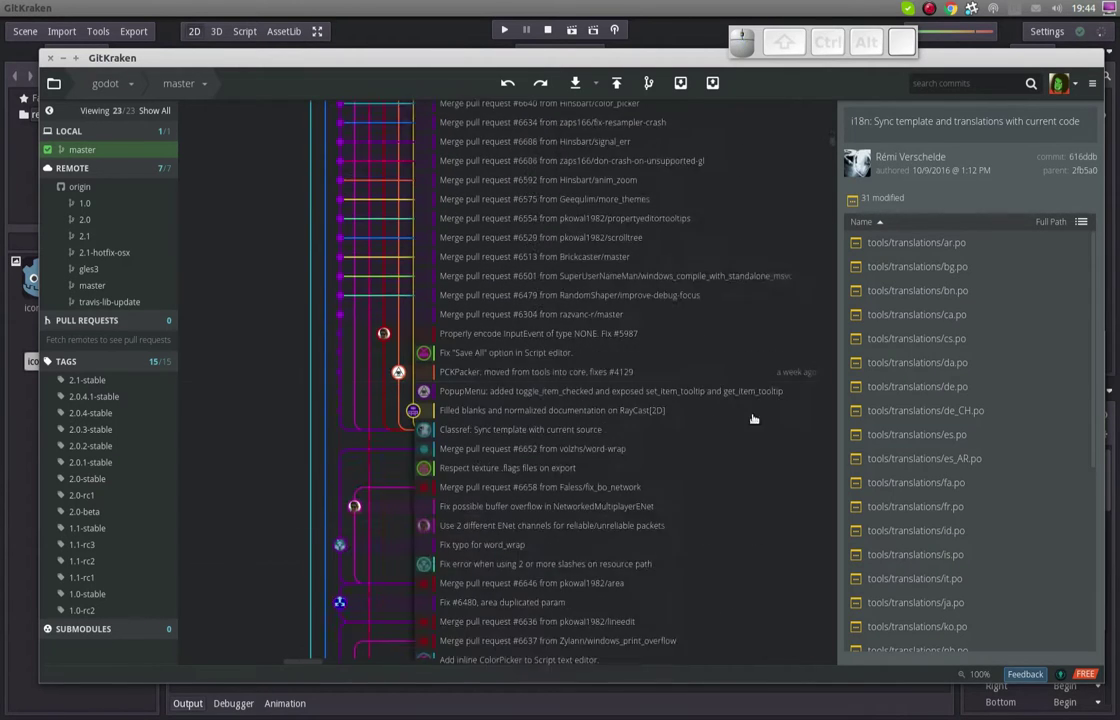
scroll(down, 3)
scroll(down, 3)
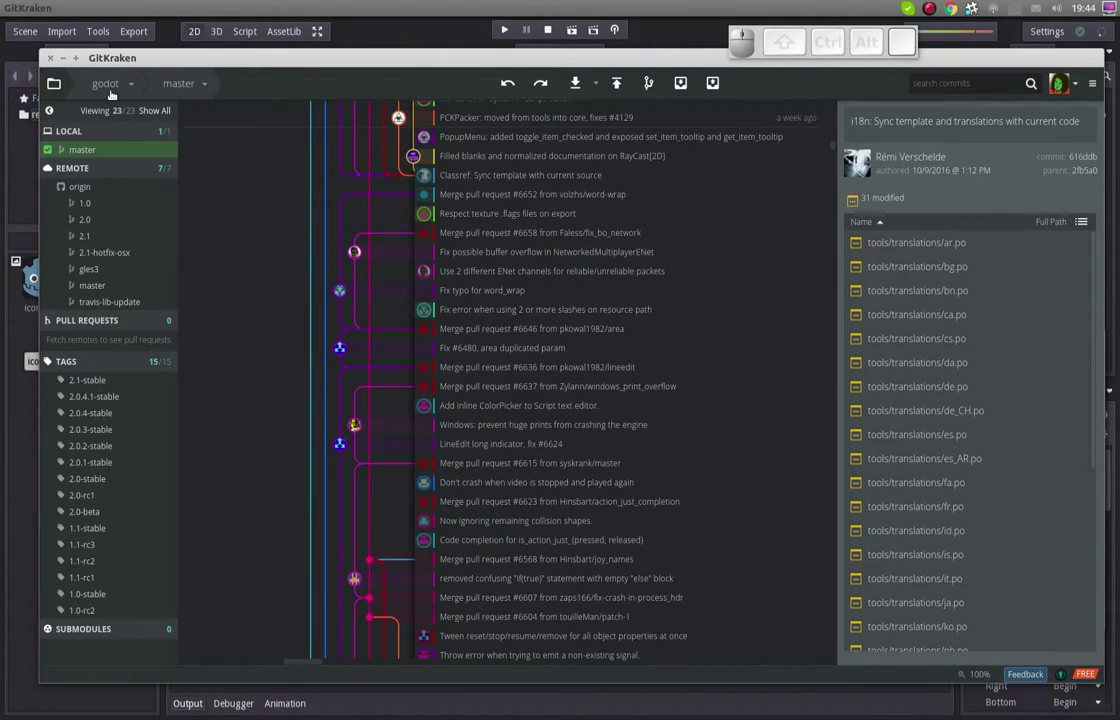
Browse to programacao/godot/git_tutorial and open it as the repository in GitKraken
click(89, 100)
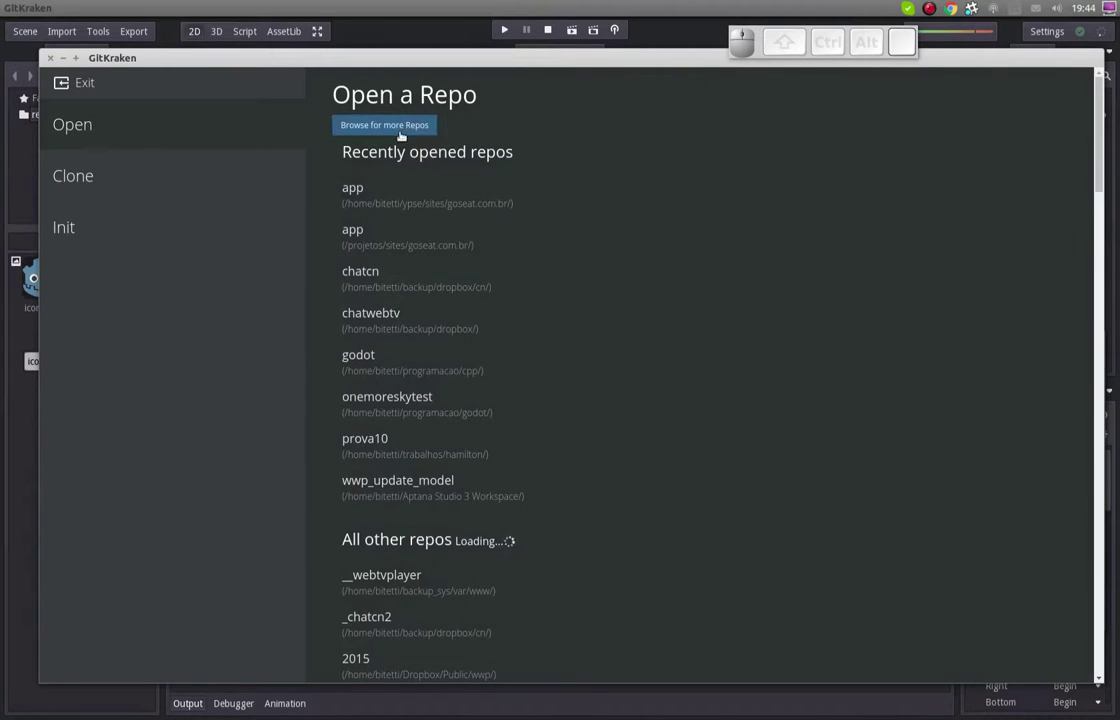
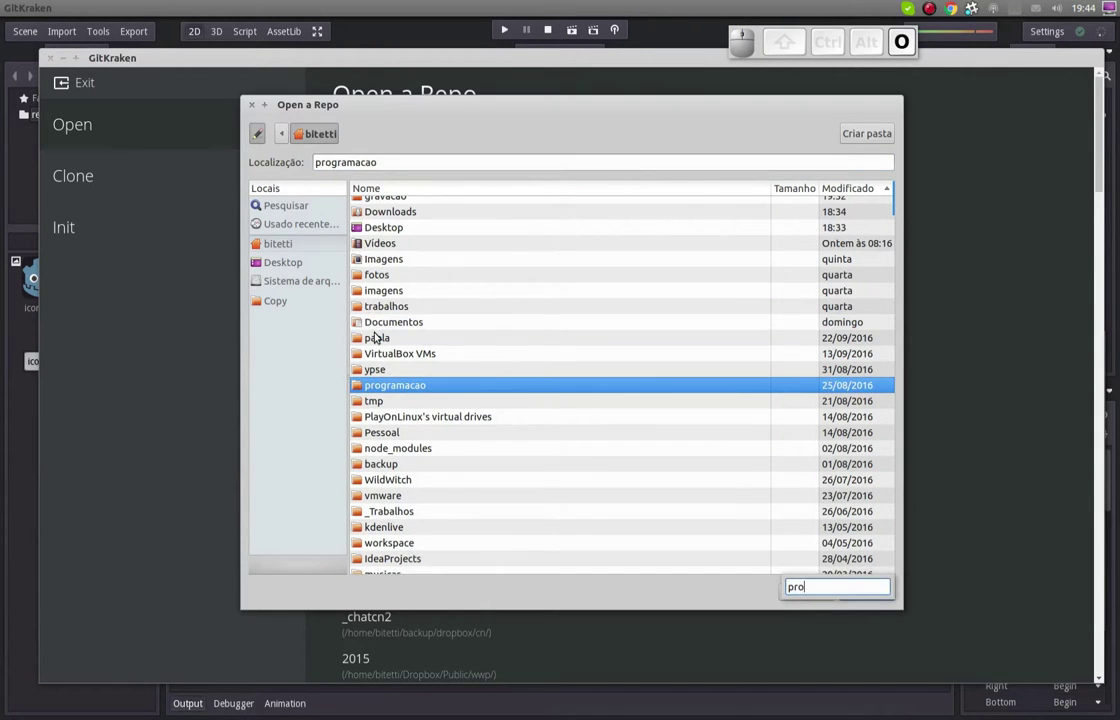
key(Return)
key(Down)
key(Return)
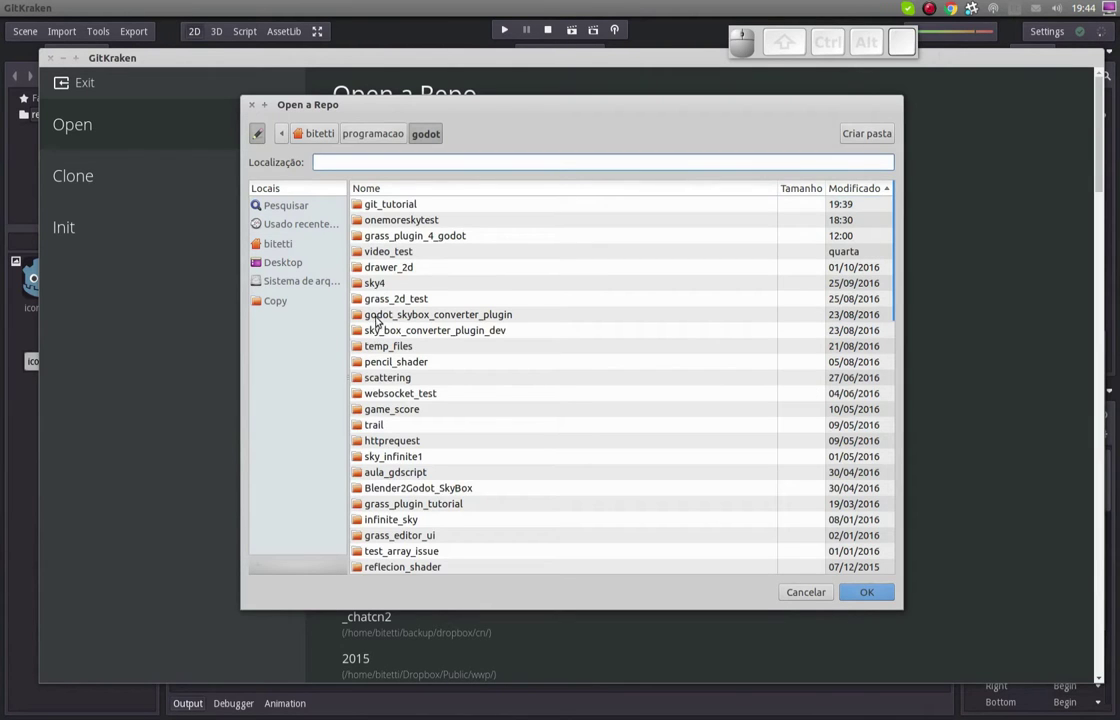
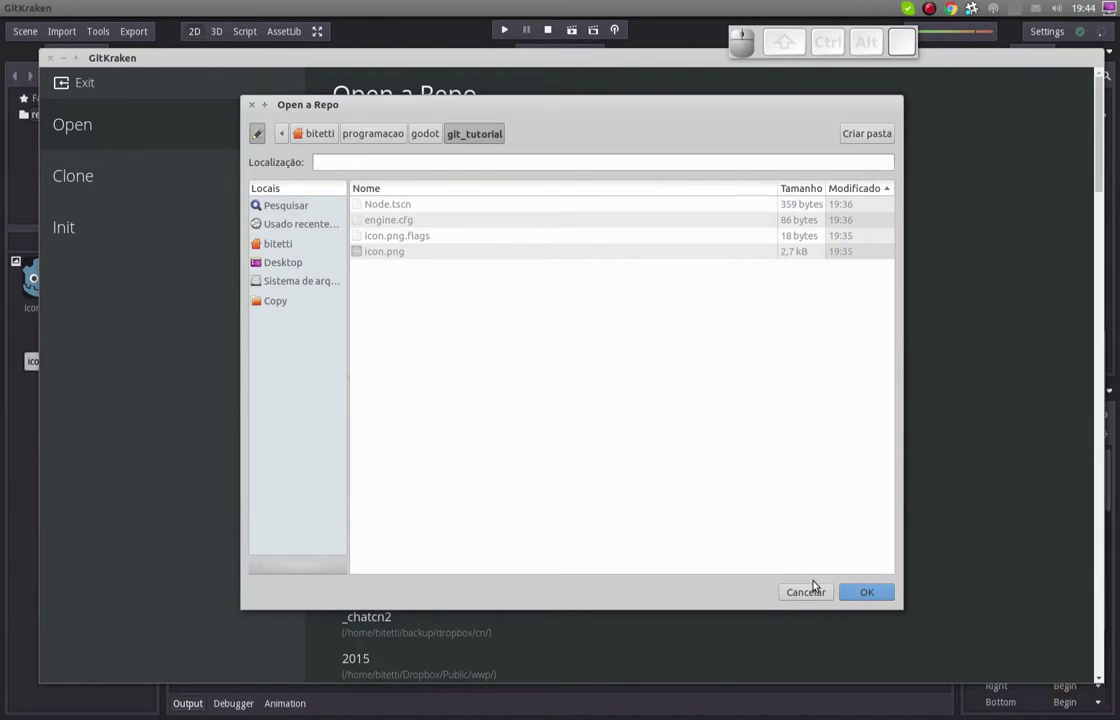
click(862, 594)
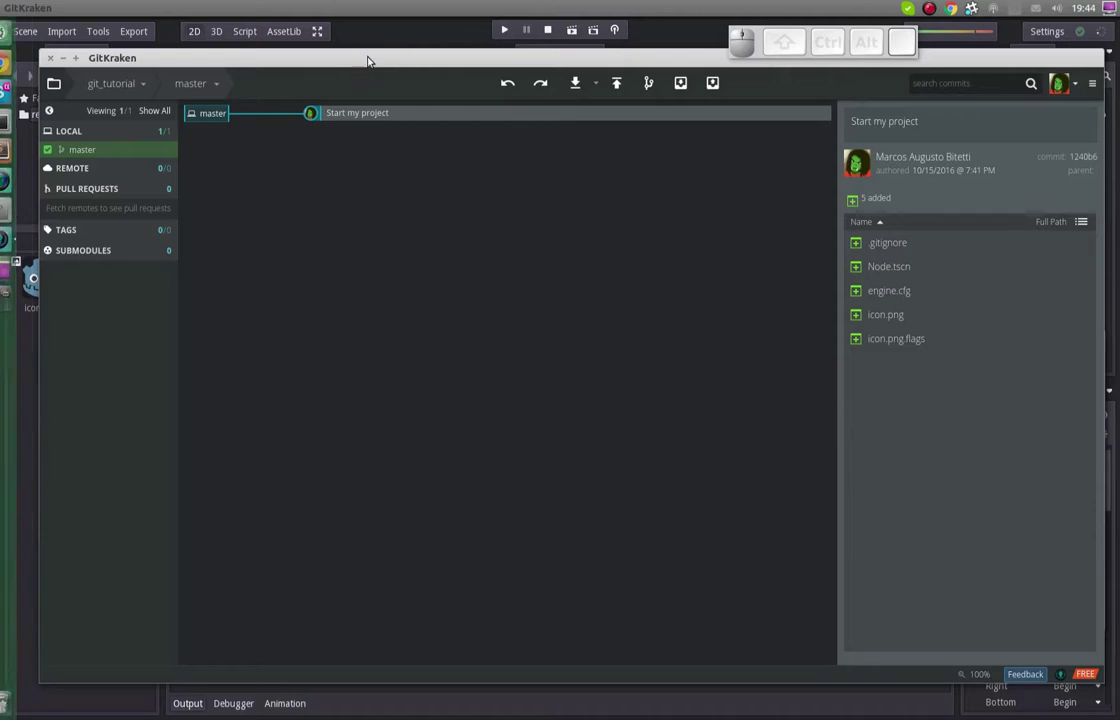
Bring Godot forward and start attaching a new script res://Node.gd to the root Node
click(382, 41)
drag(1006, 191, 1060, 129)
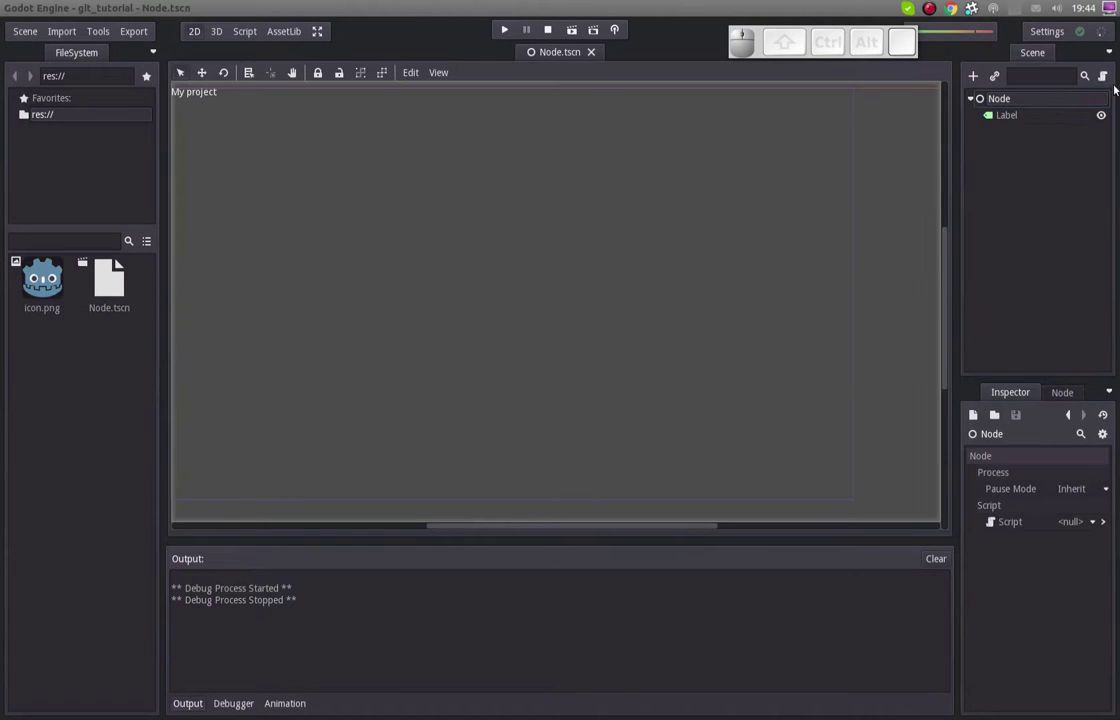
click(1105, 82)
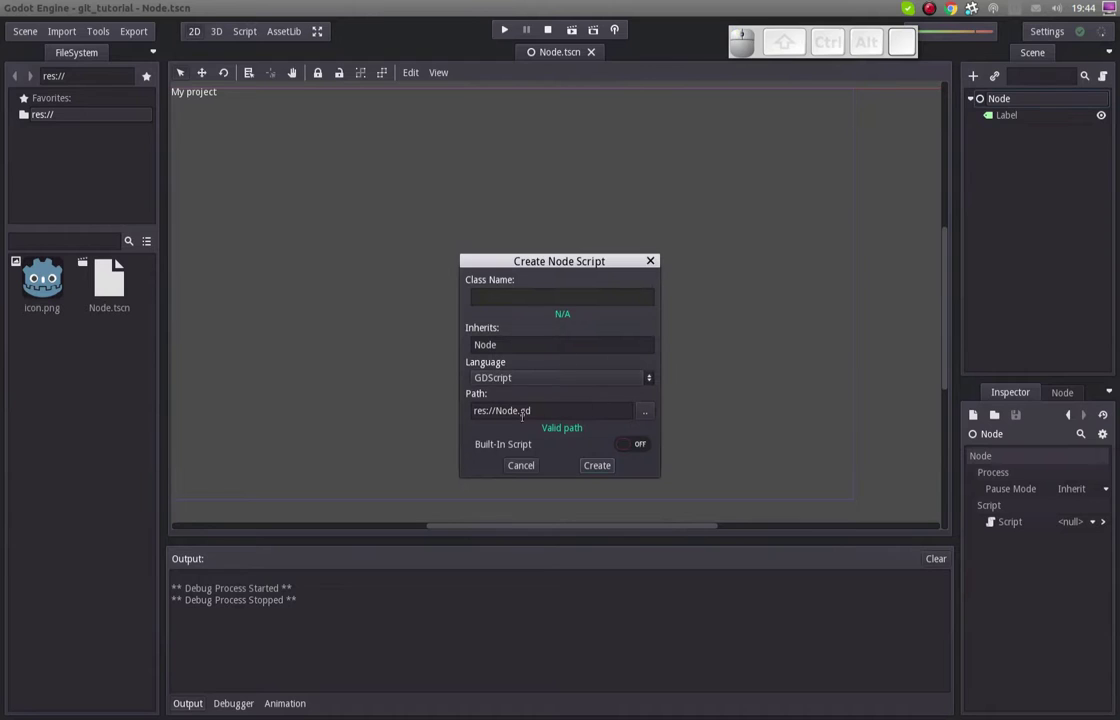
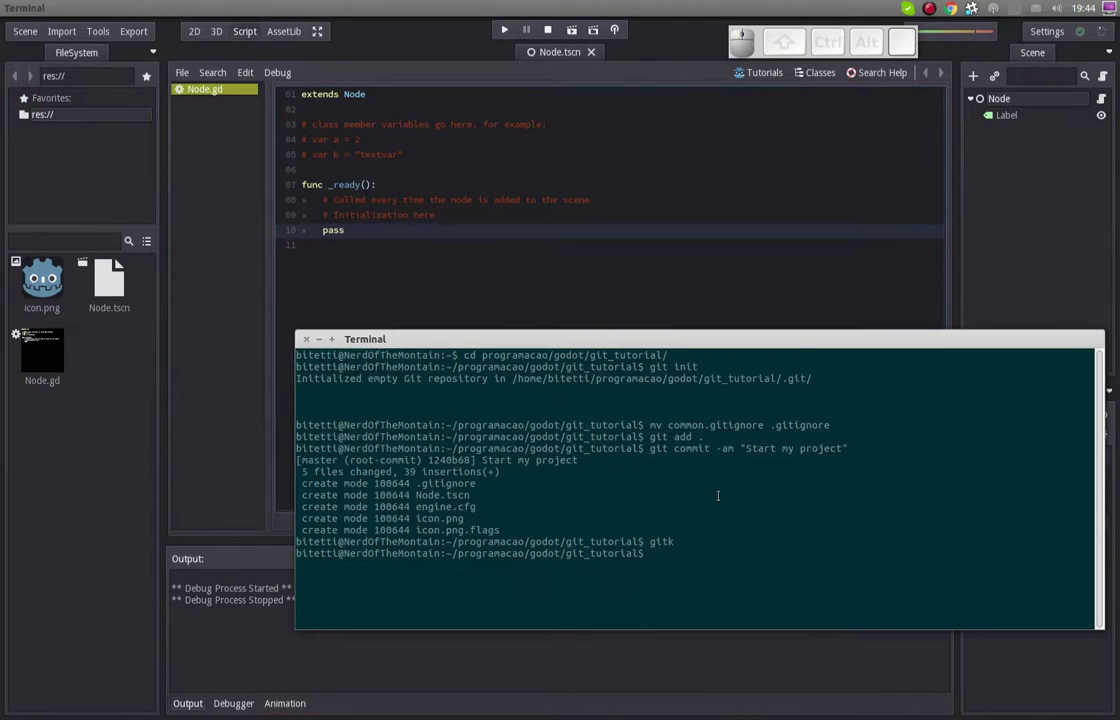
Stage the changes and run git commit -am "Add first script" in Terminal
key(space)
key(space)
key(Return)
key(space)
key(space)
key(space)
key(shift+space)
key(shift+BackSpace)
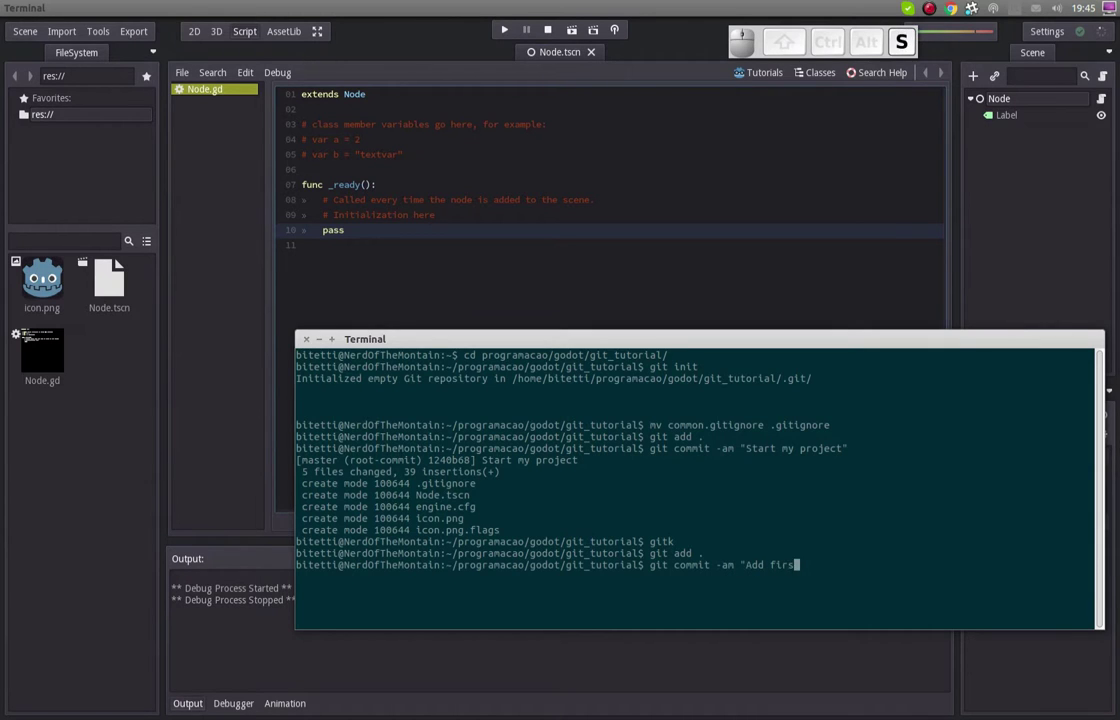
key(space)
key(BackSpace)
key(space)
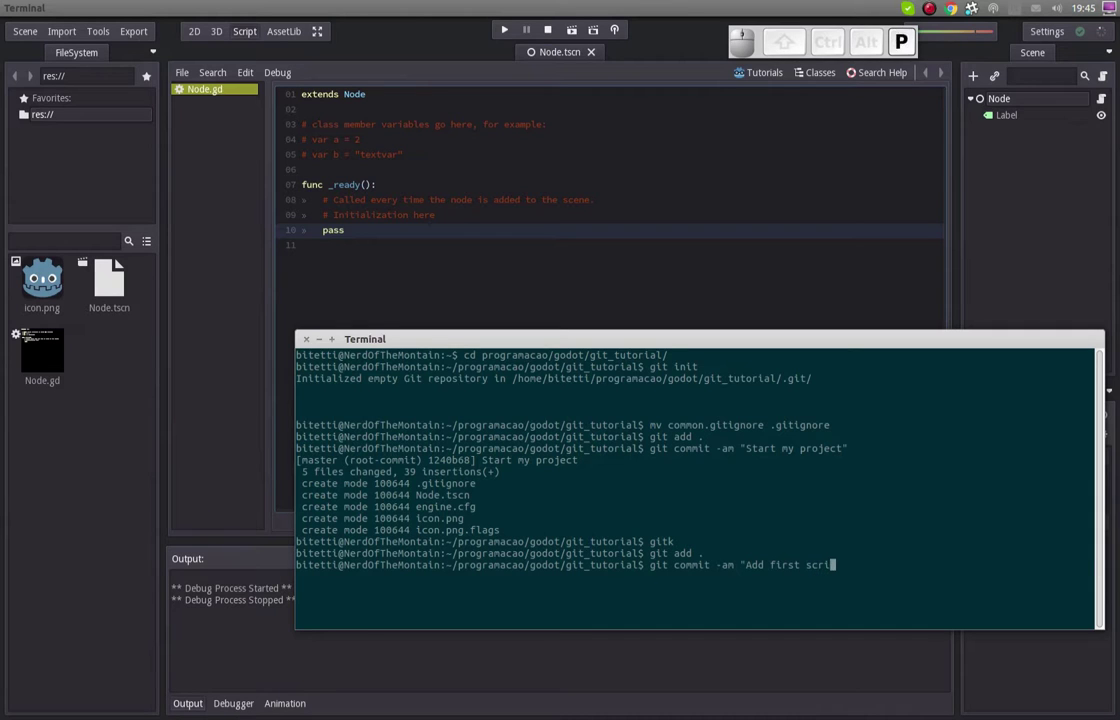
key(shift+')
key(shift+Return)
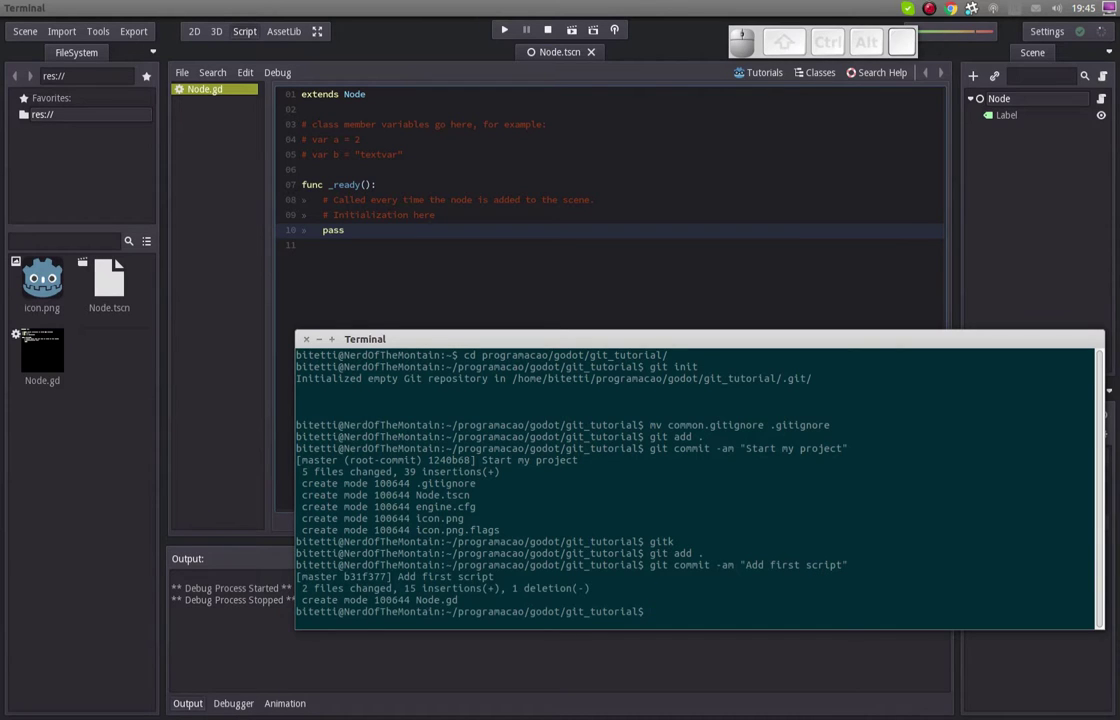
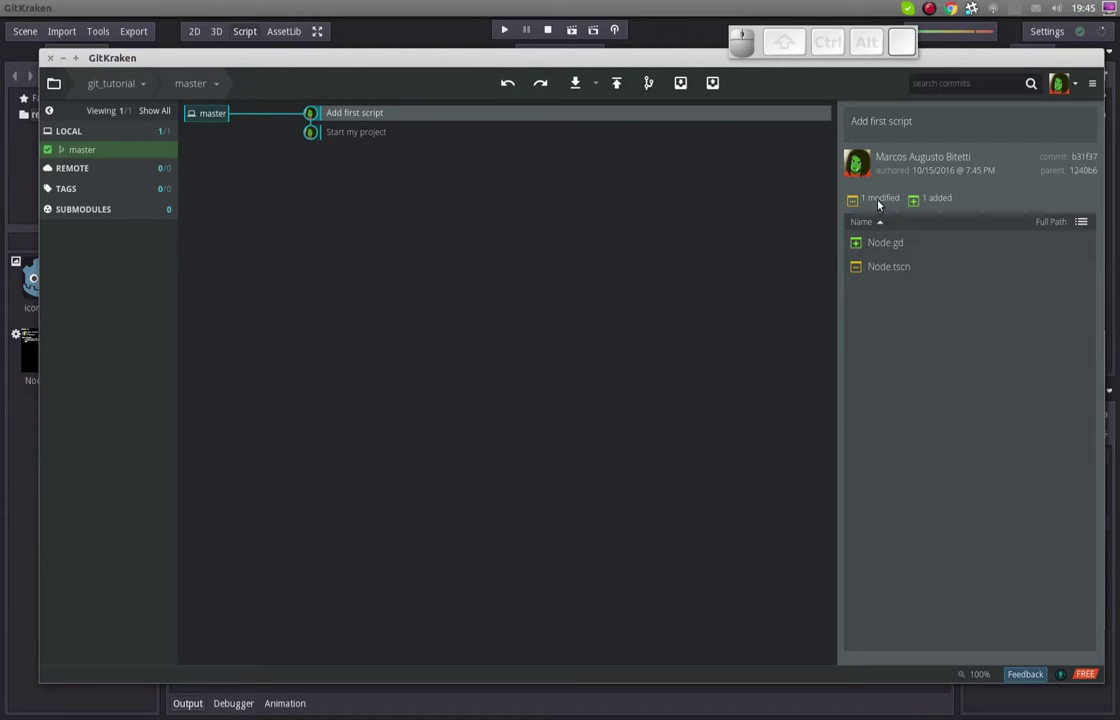
View the Node.tscn diff in the Add first script commit, then return to the Godot editor
click(877, 270)
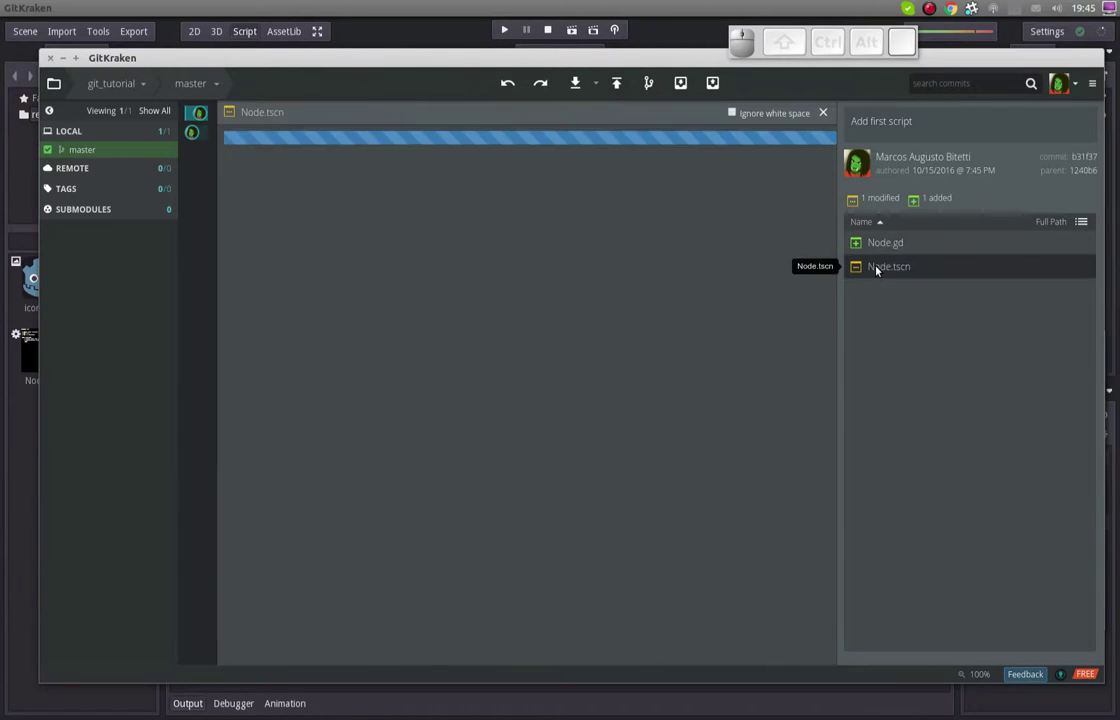
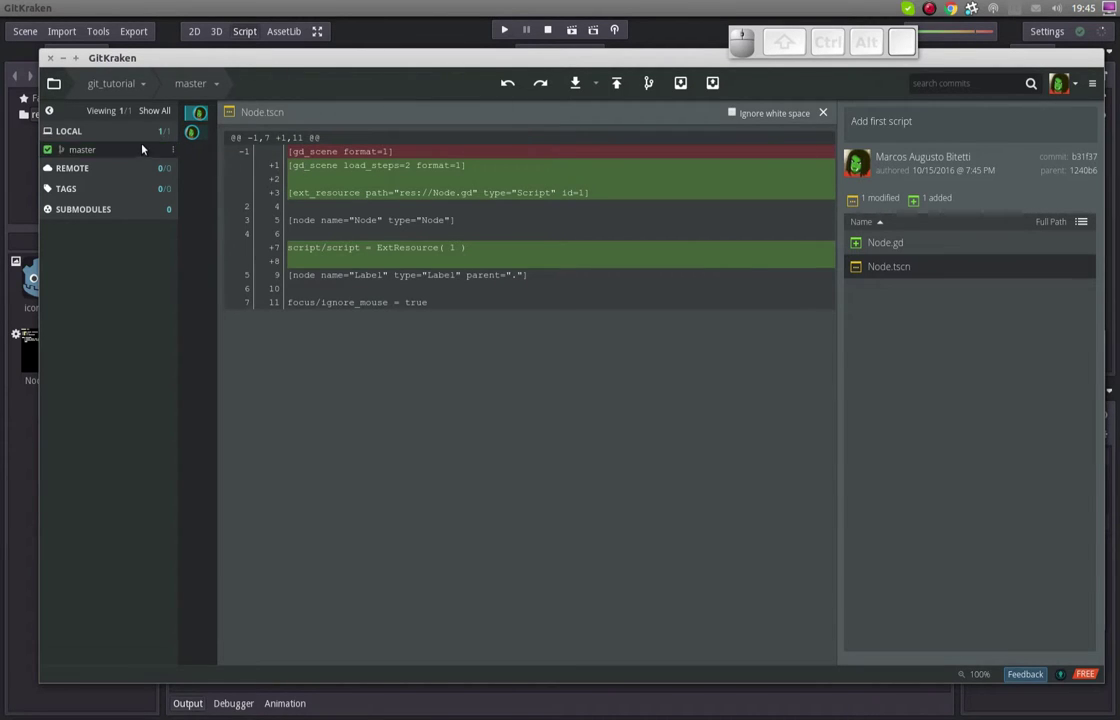
click(196, 87)
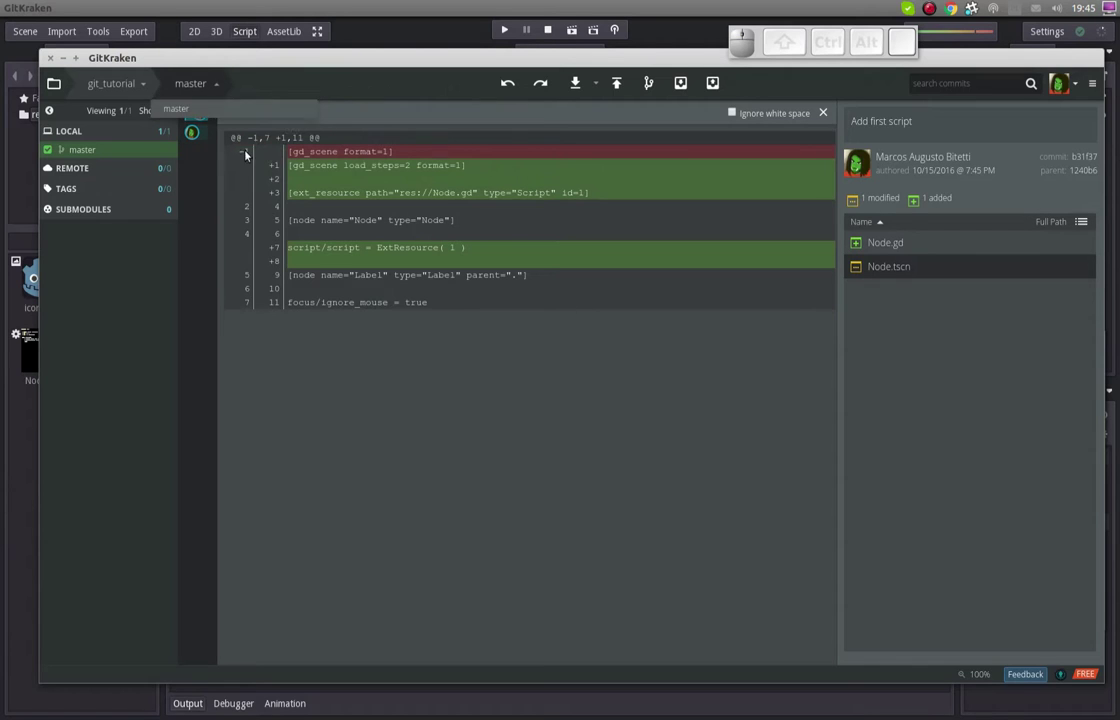
click(317, 443)
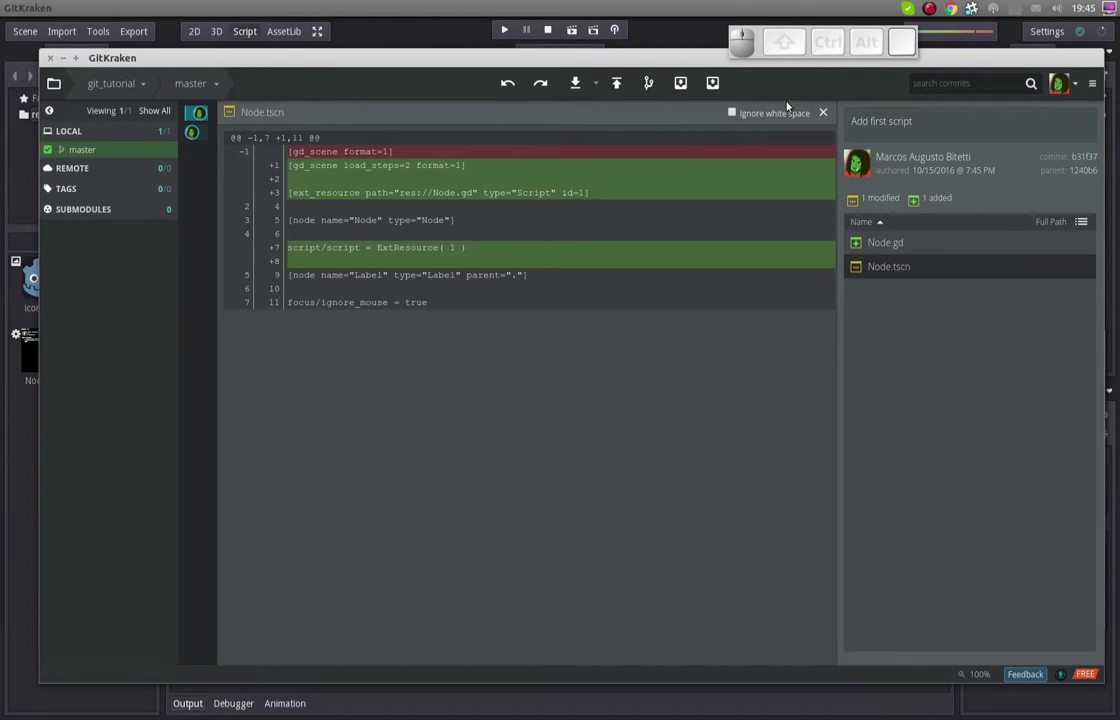
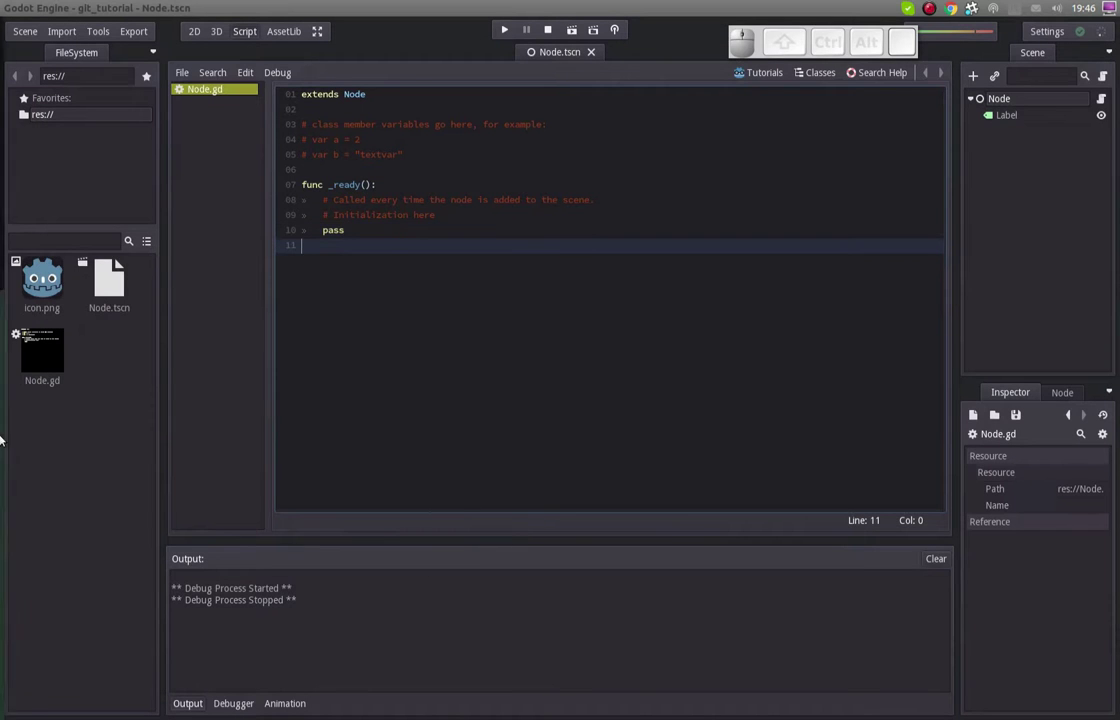
Bring the Terminal forward to review the Add first script commit output
click(13, 123)
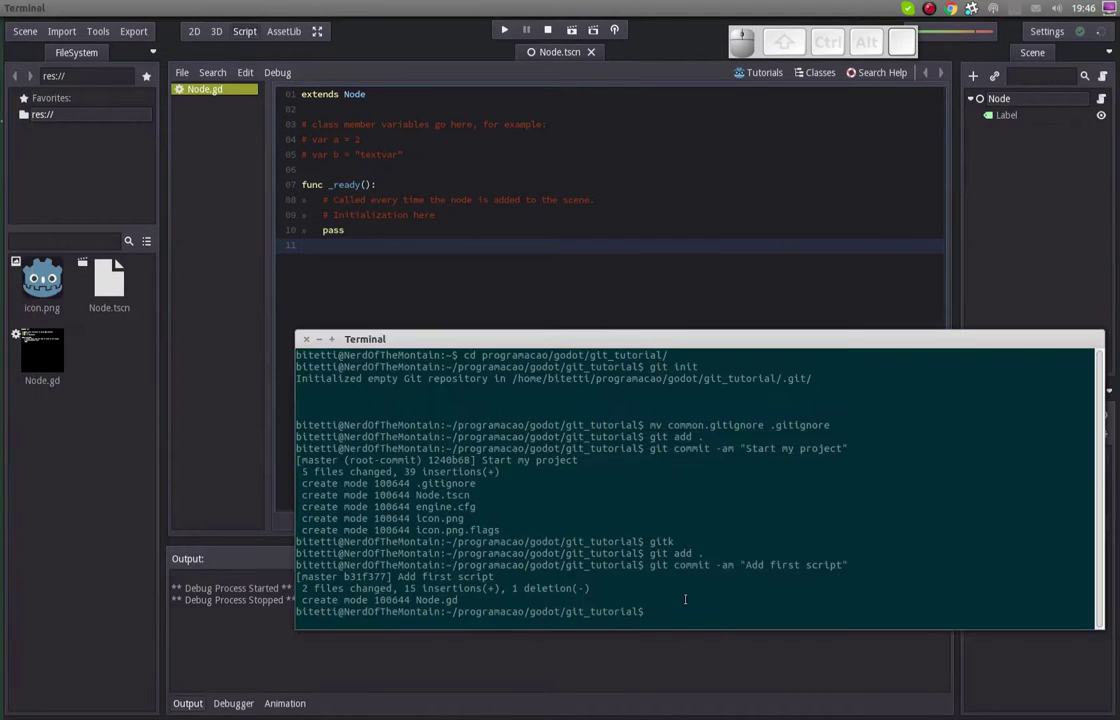
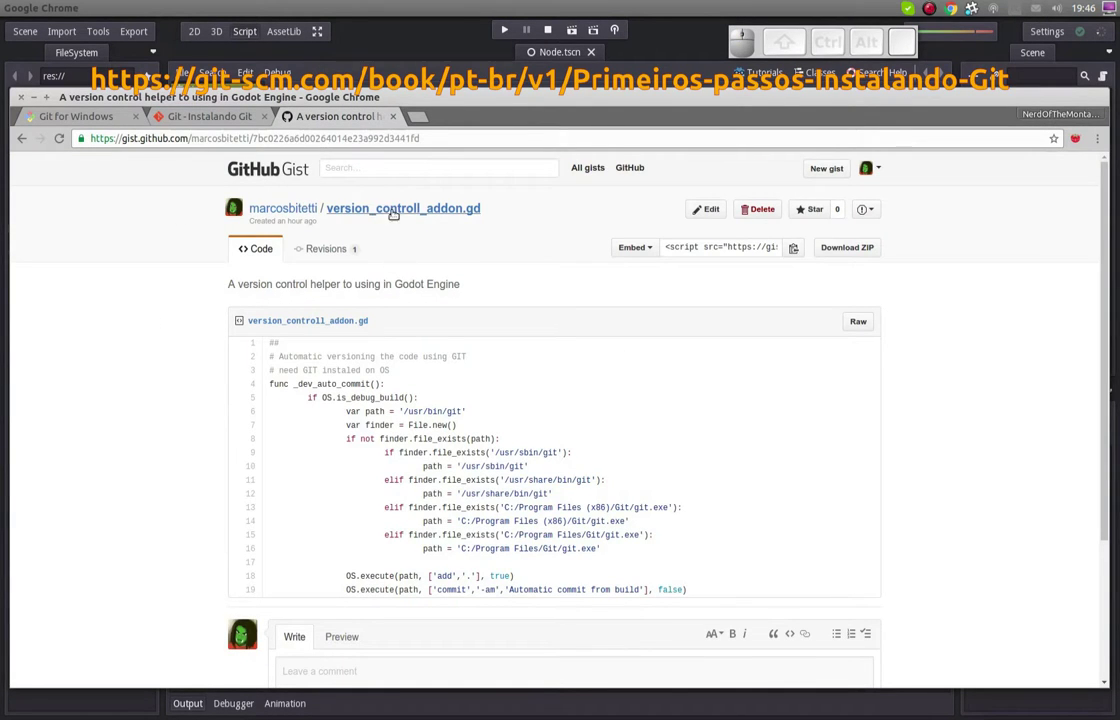
Scroll through the version_controll_addon.gd gist code in Chrome
scroll(down, 3)
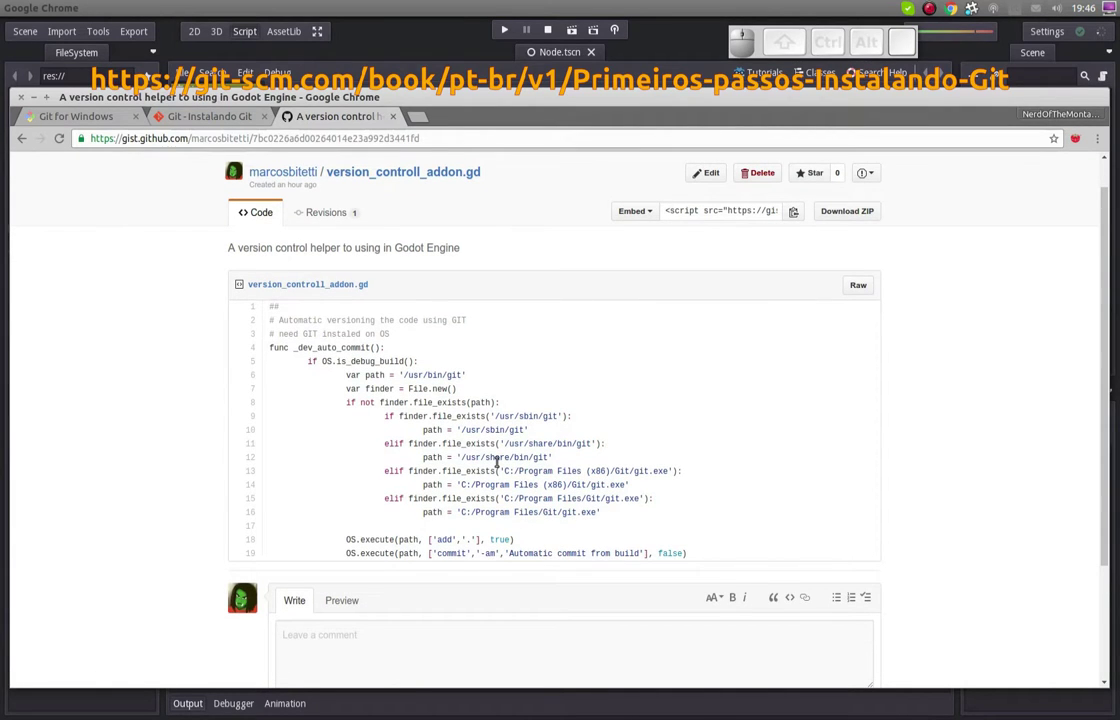
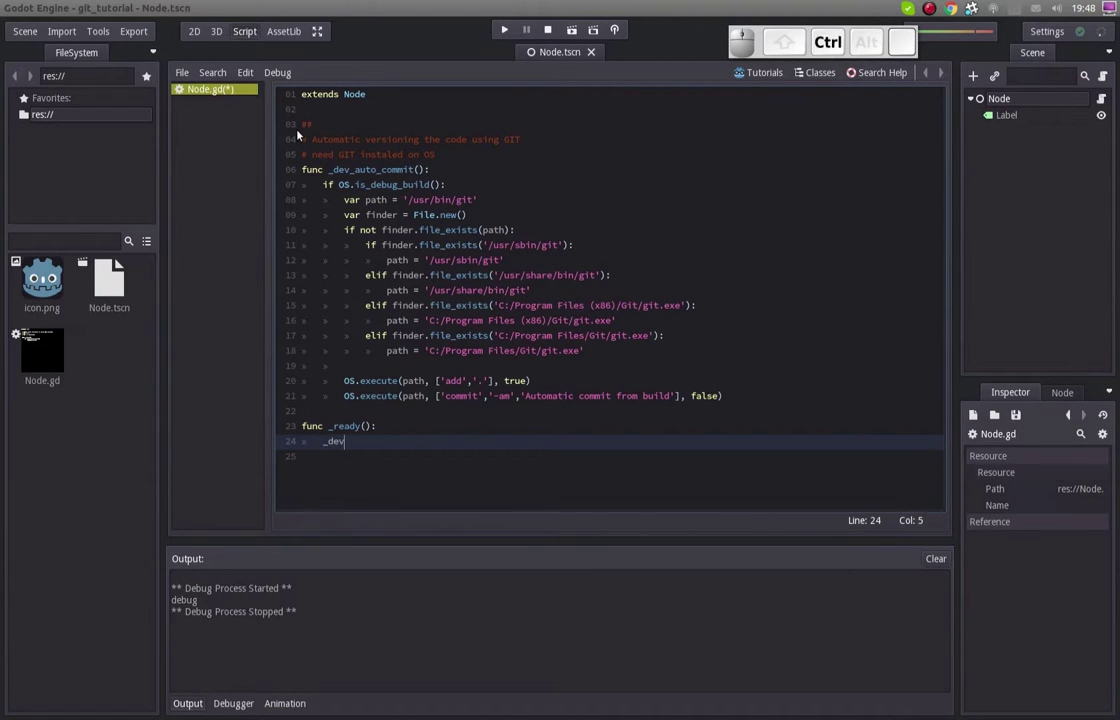
Replace the _ready body with a _dev_auto_commit() call via autocomplete
key(shift+-)
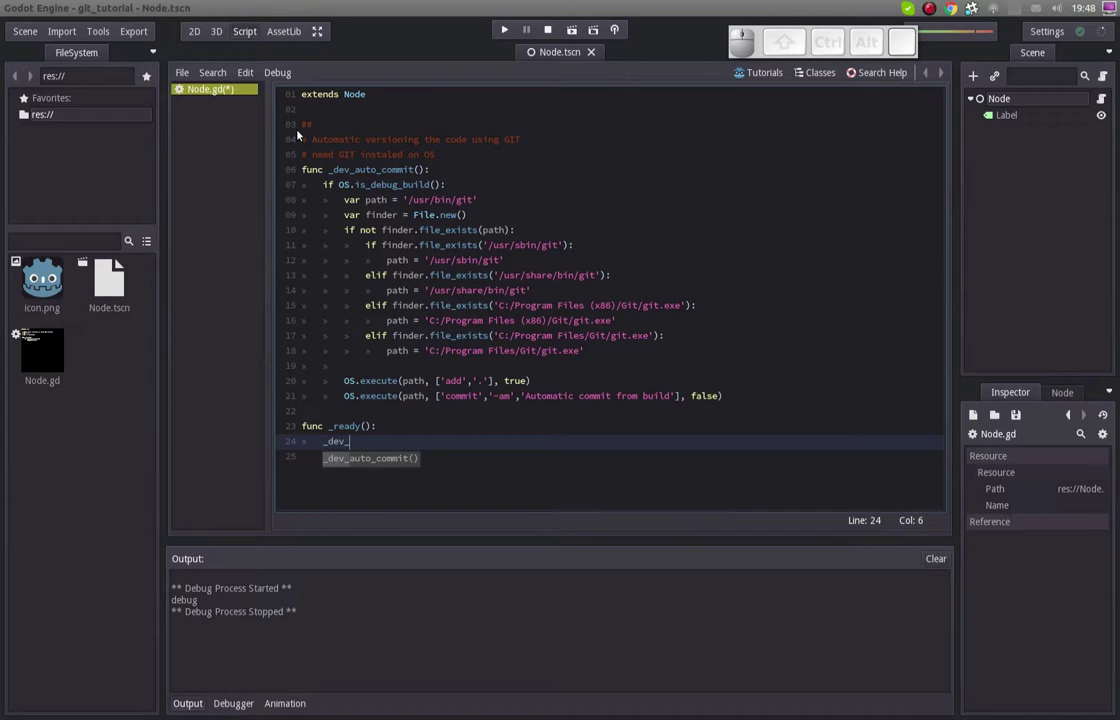
key(Return)
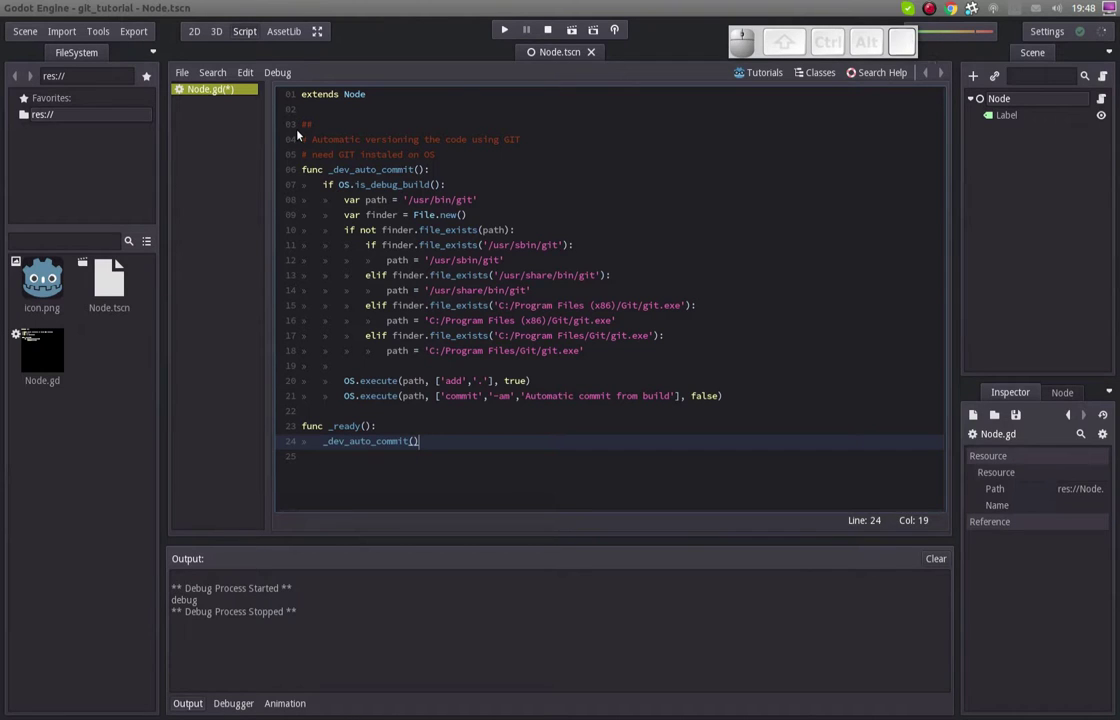
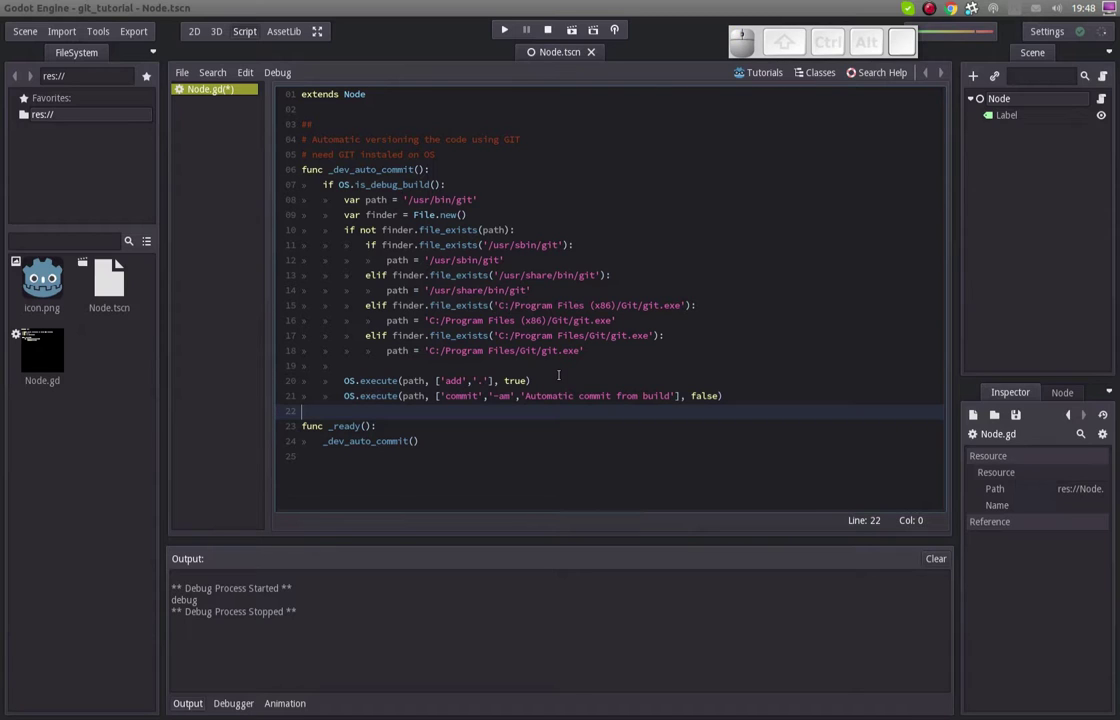
Run the scene, close the game, and view the Node.gd diff of the Automatic commit from build in GitKraken
key(F5)
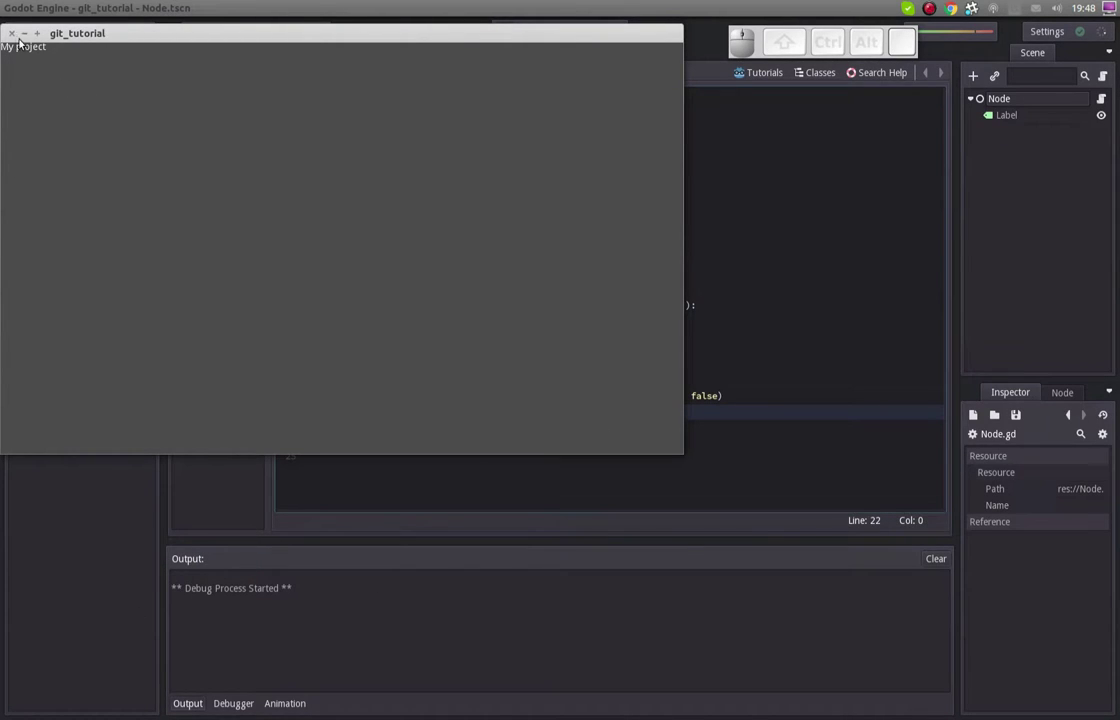
click(17, 43)
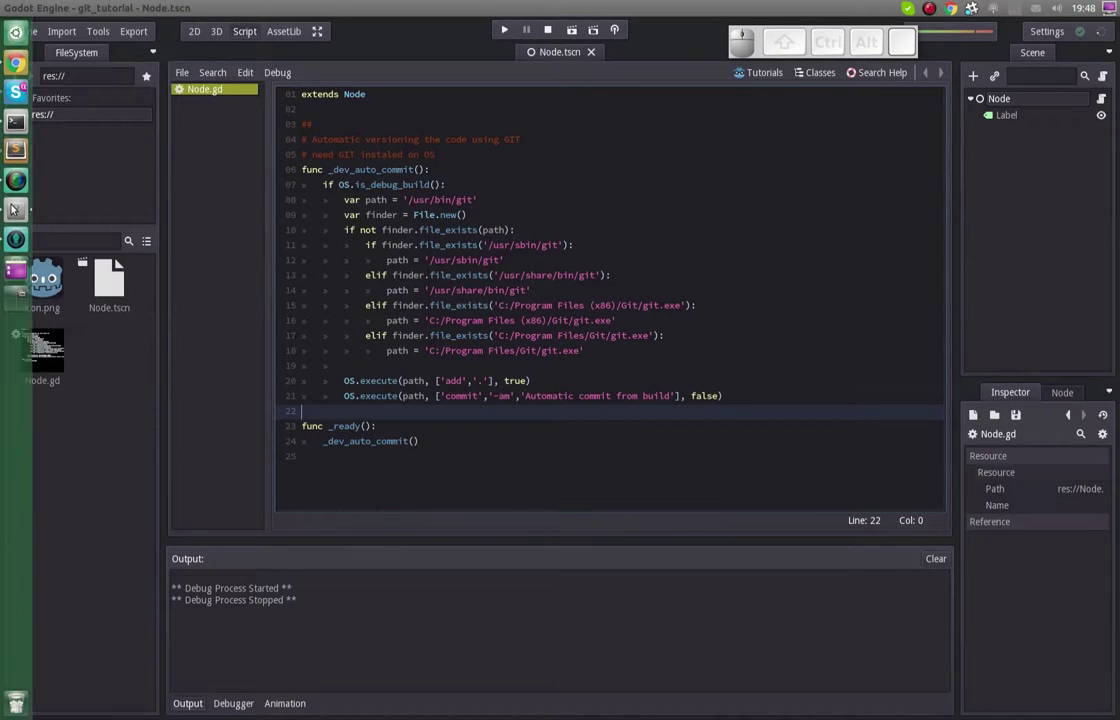
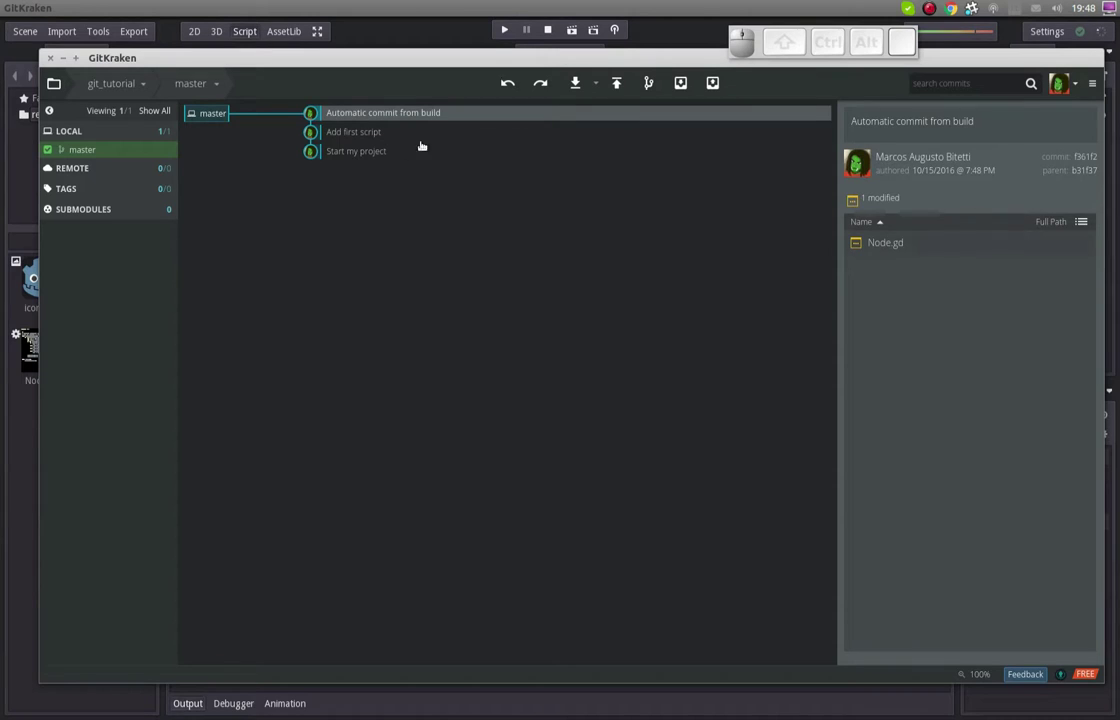
click(880, 249)
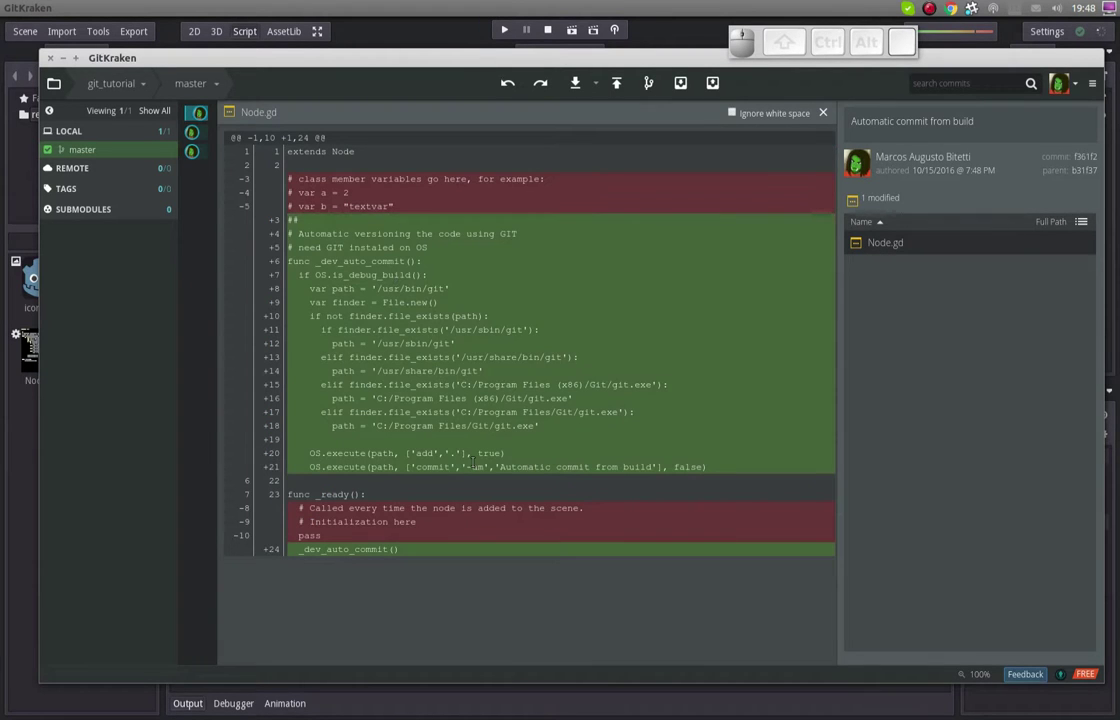
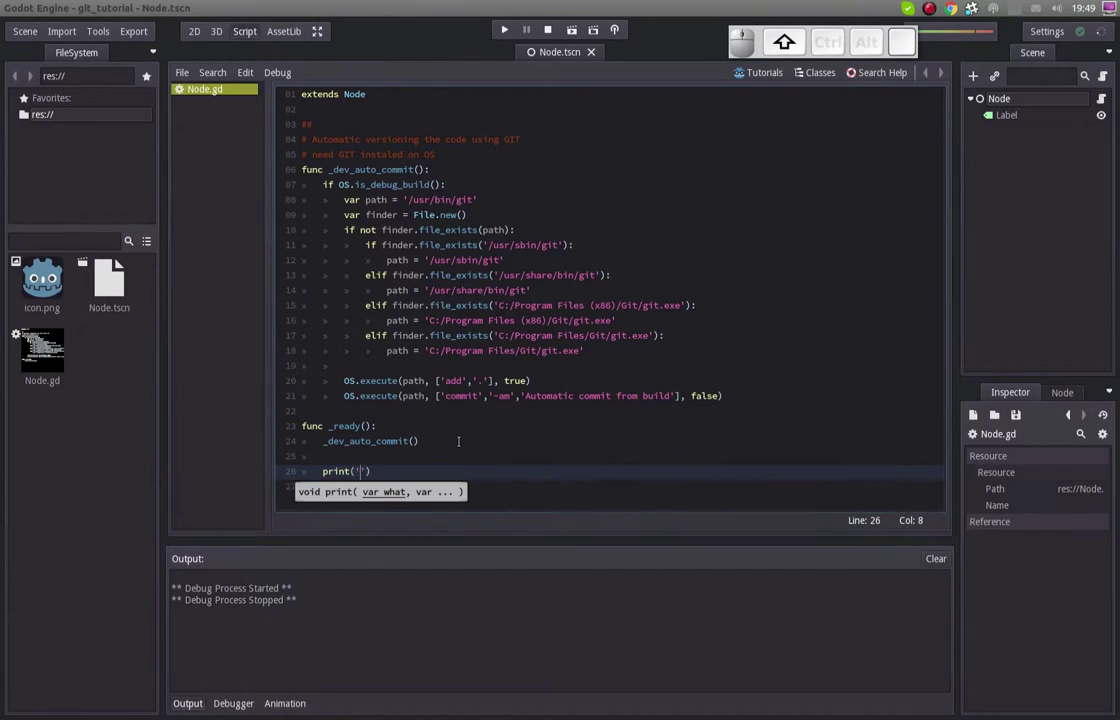
Add print('Hellow coding version world!') to _ready in Node.gd
key(shift+space)
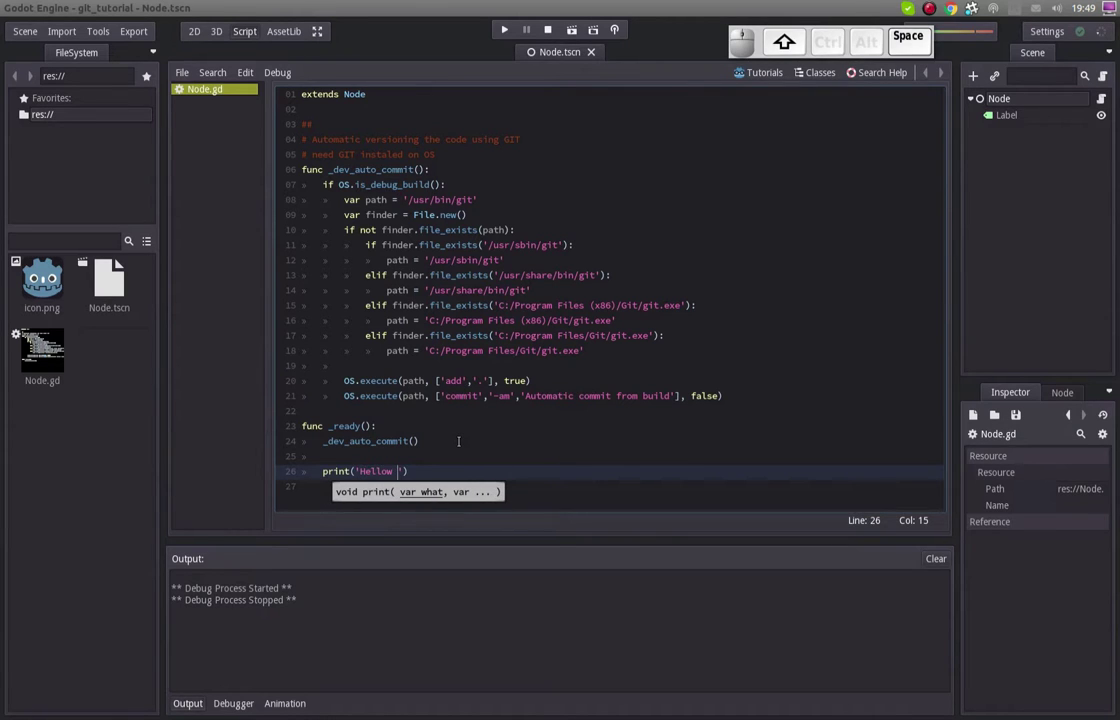
key(BackSpace)
key(BackSpace)
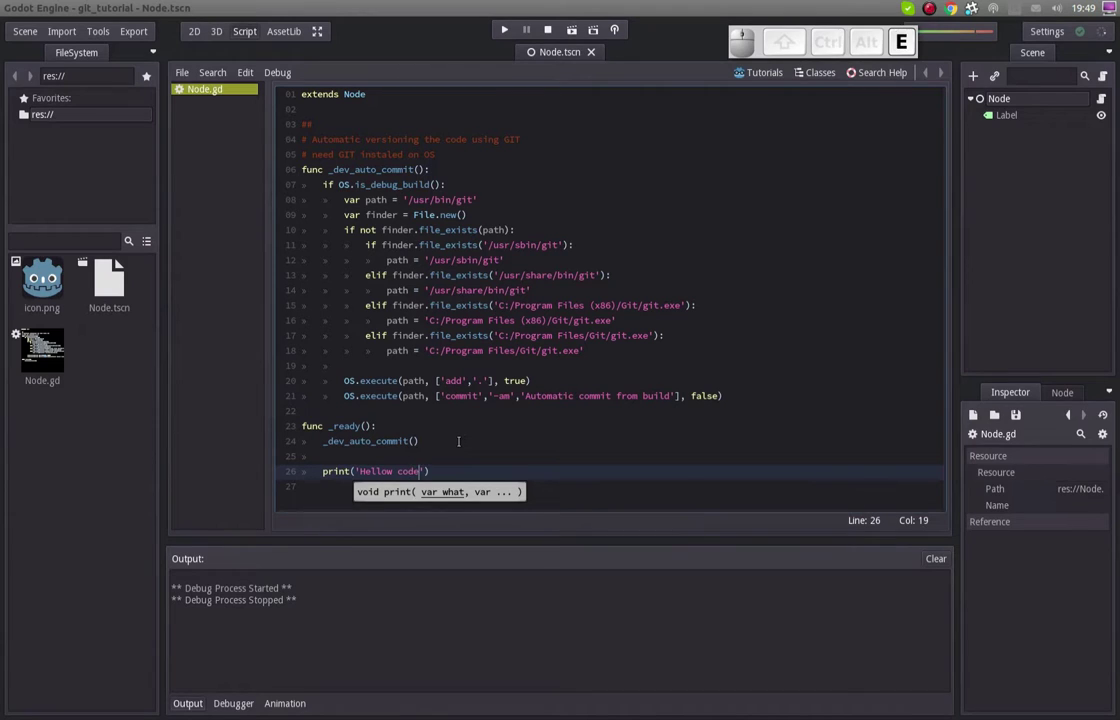
key(BackSpace)
key(space)
key(space)
key(d)
key(shift+1)
key(Right)
key(Up)
key(Down)
Run the scene in debug mode and switch to GitKraken to see the second automatic commit
key(F5)
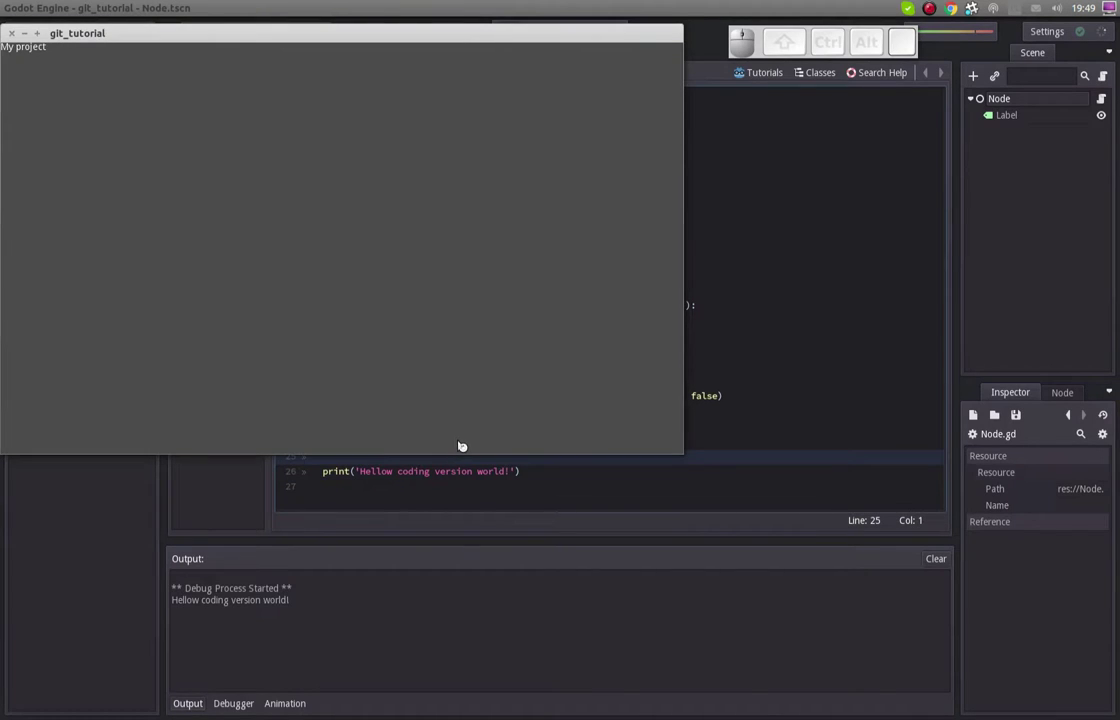
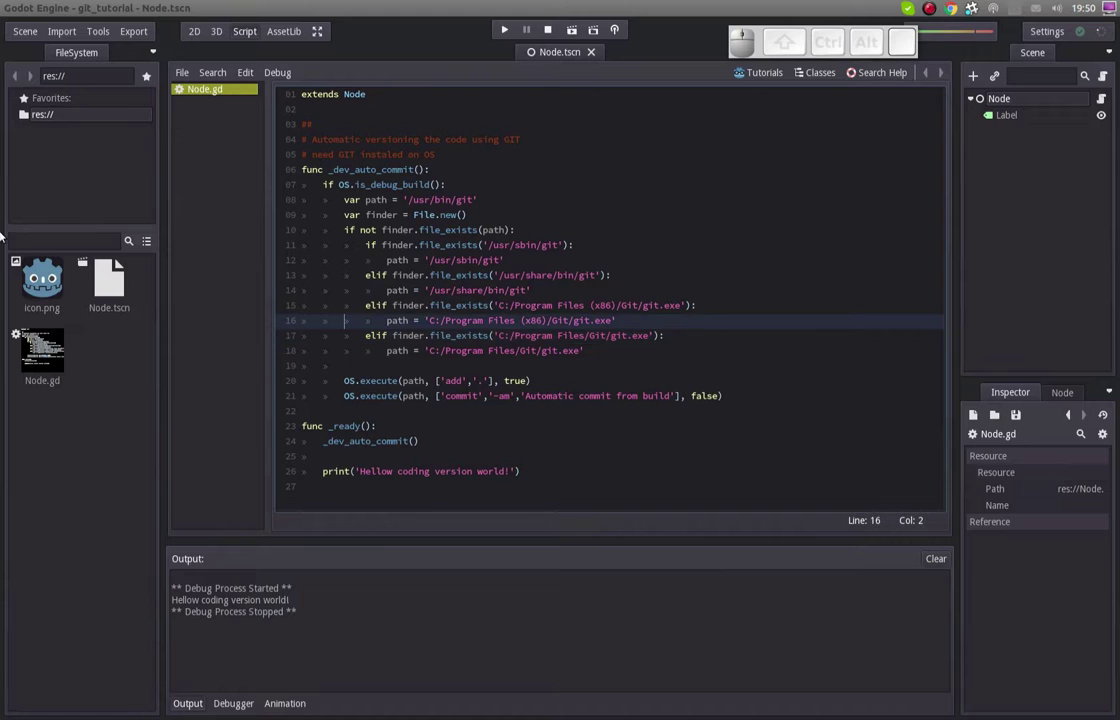
key(alt+Tab)
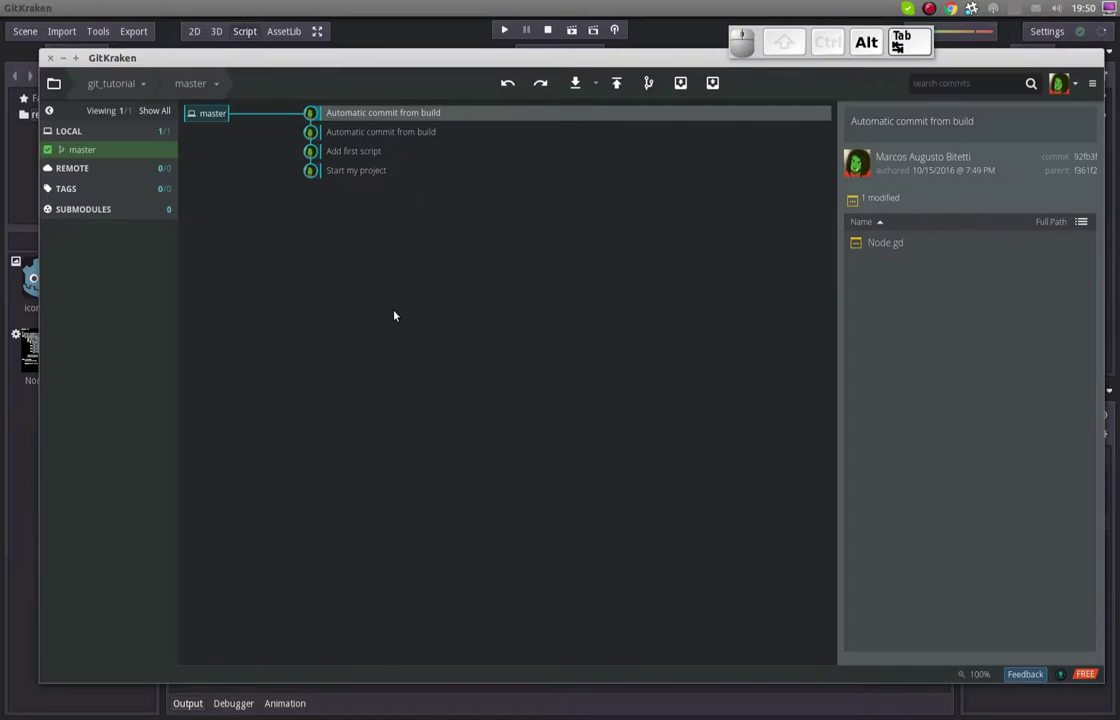